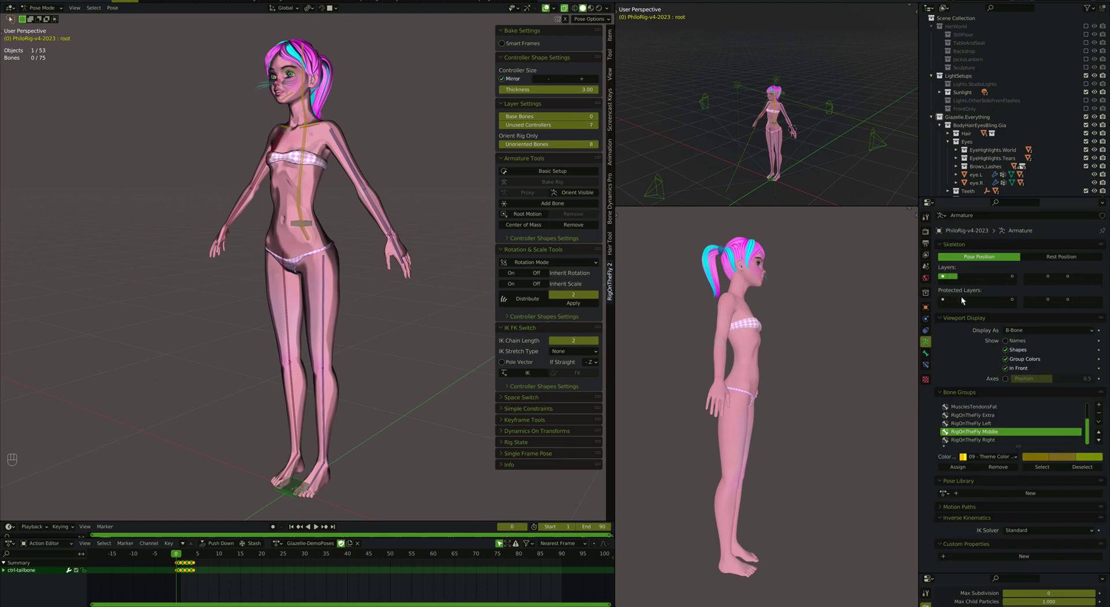
Select the body's centre controller, deselect all, then reselect it and select all bones
click(947, 282)
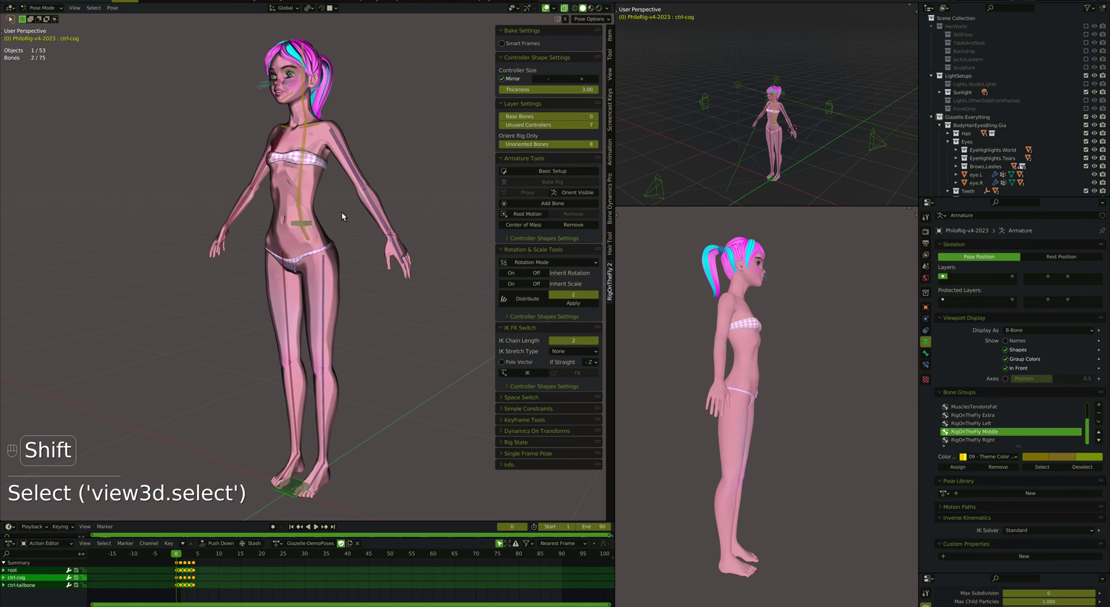
key(m)
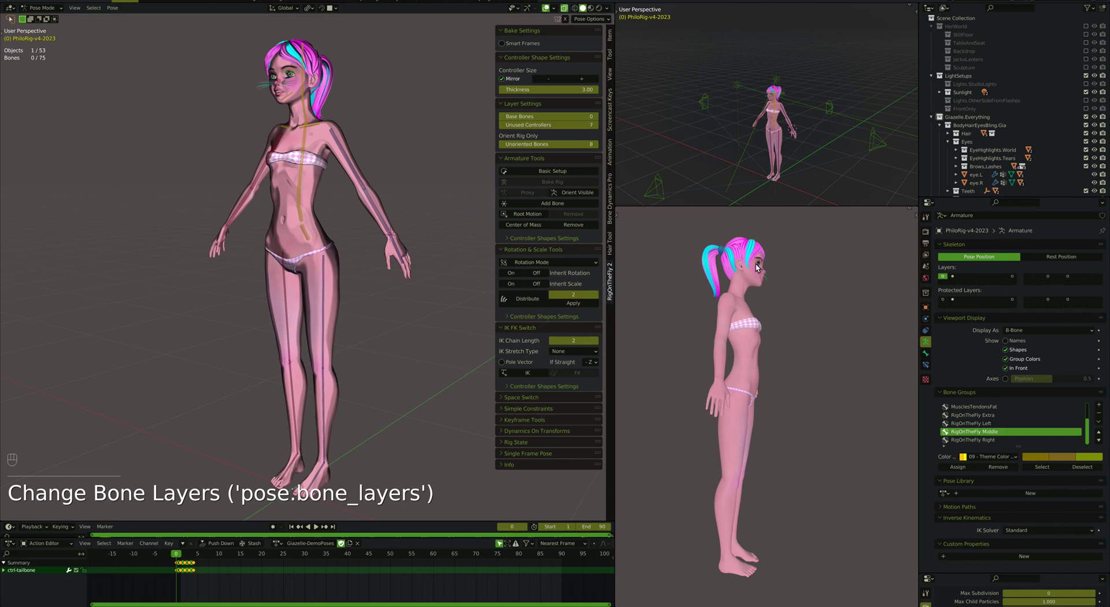
click(956, 277)
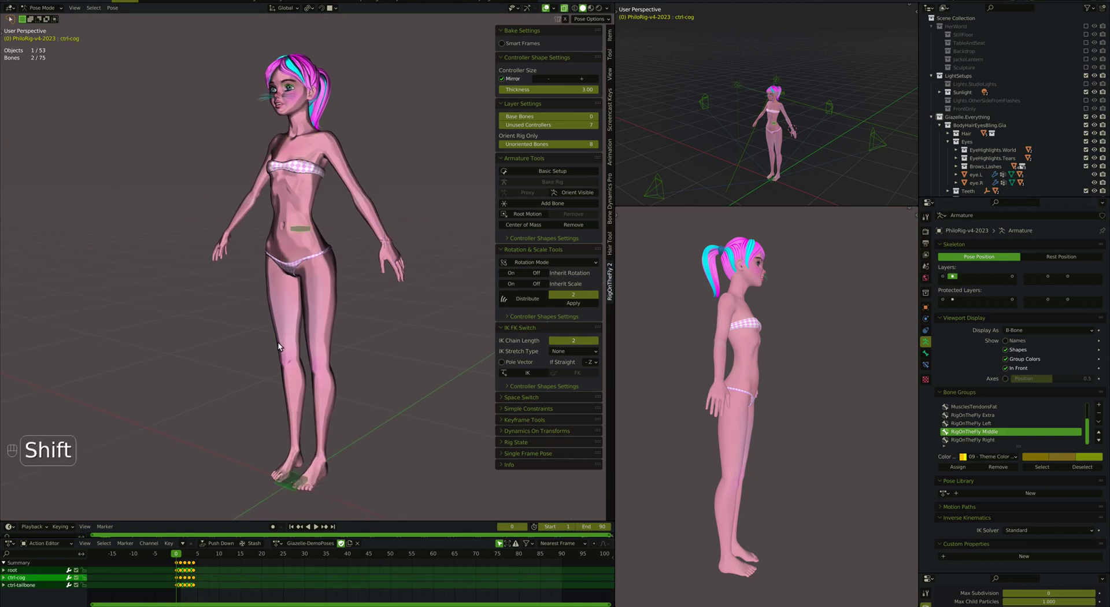
key(a)
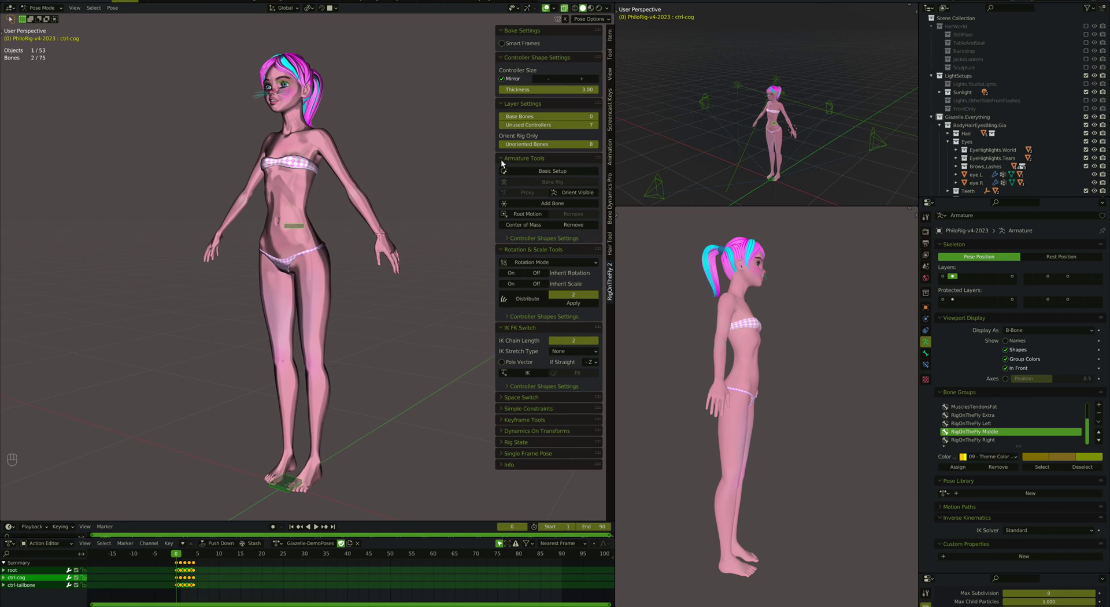
Collapse Layer Settings and Controller Shape Settings in the RigOnTheFly tab, leaving Armature Tools expanded
click(505, 163)
click(504, 106)
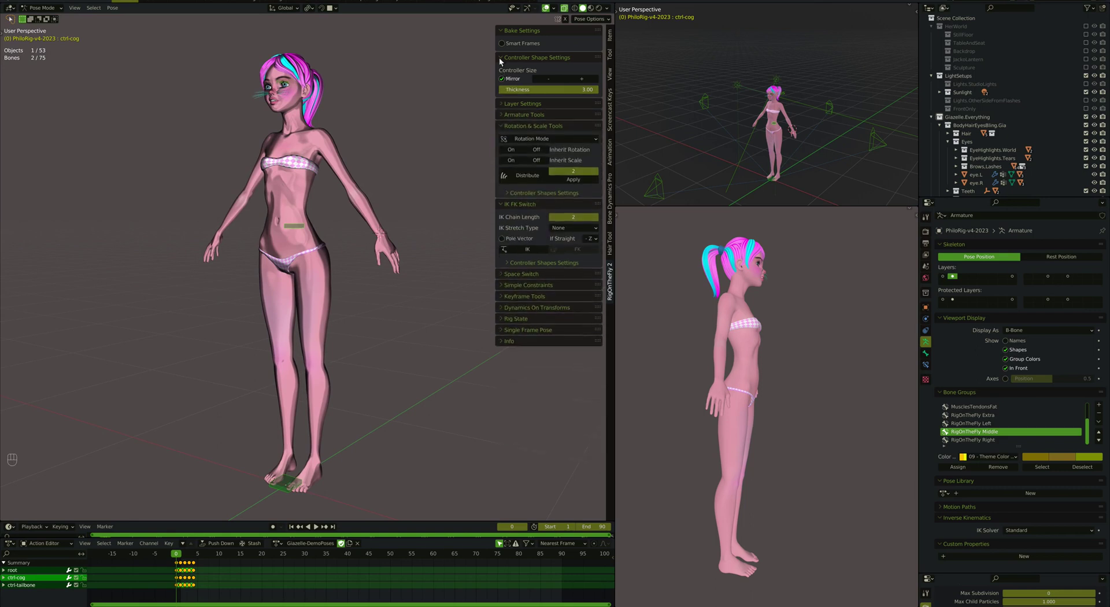
click(504, 61)
click(503, 37)
click(503, 68)
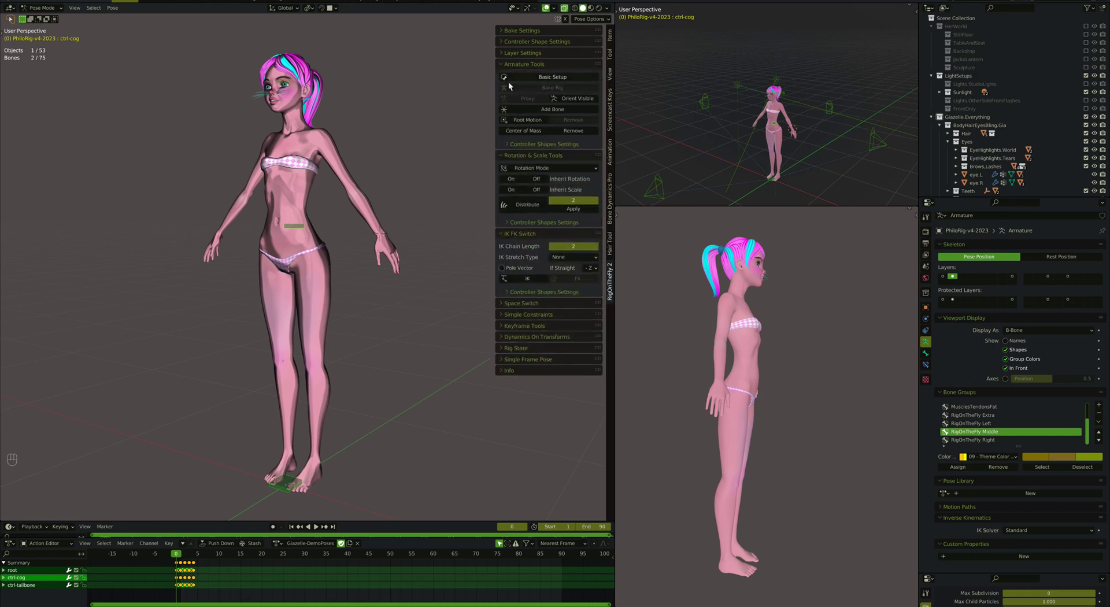
Orbit around the character and select the root controller, then the body's centre controller
drag(535, 80, 326, 264)
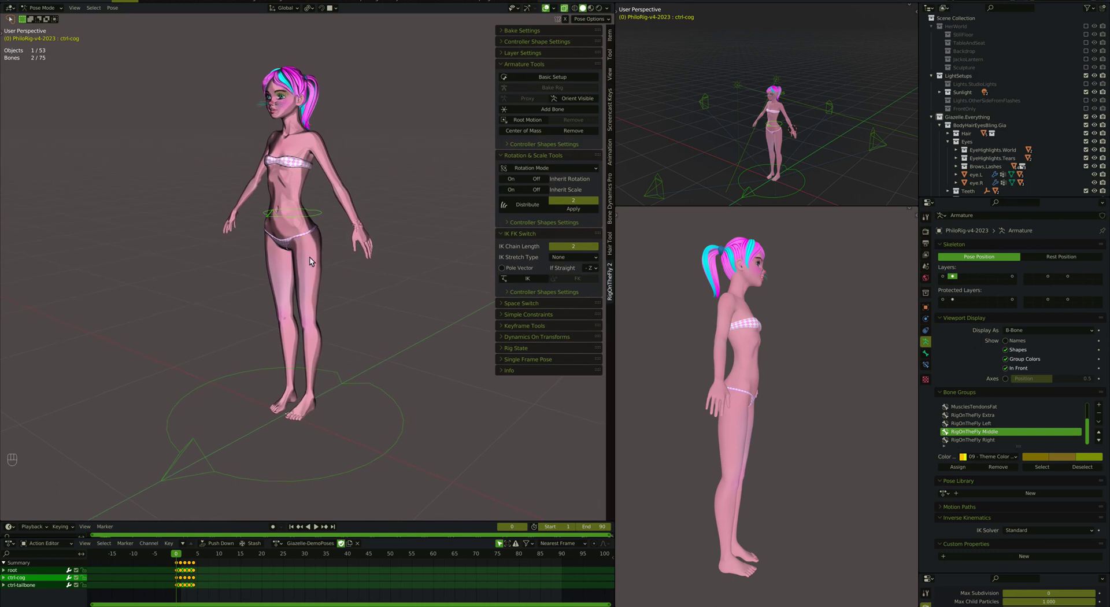
click(342, 360)
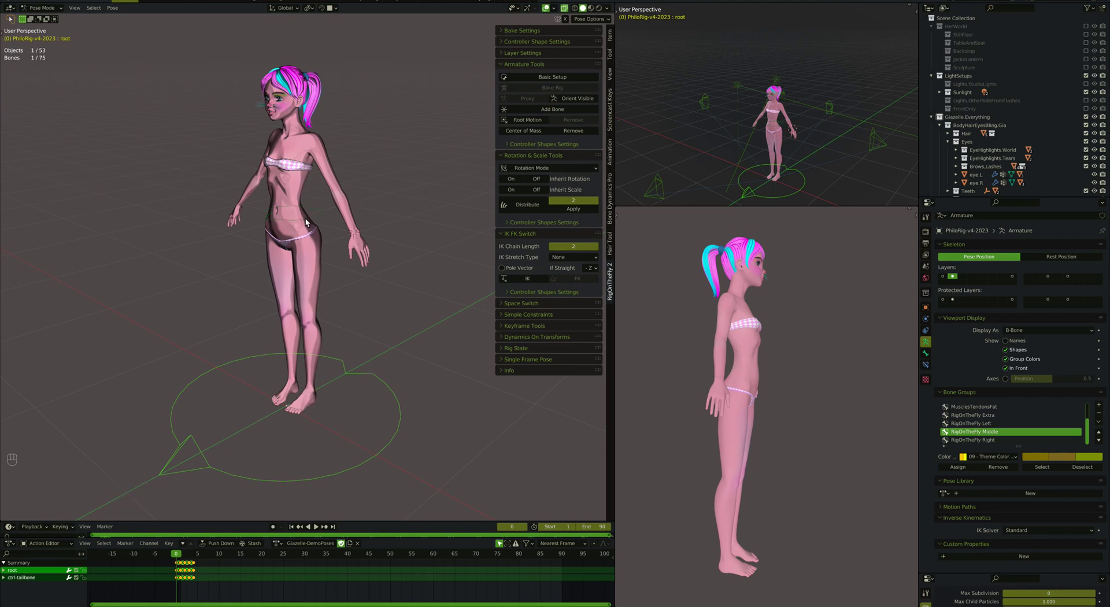
click(309, 222)
Test-tilt the whole body from the hips and cancel the rotation back to the T-pose
key(r)
click(353, 366)
click(348, 364)
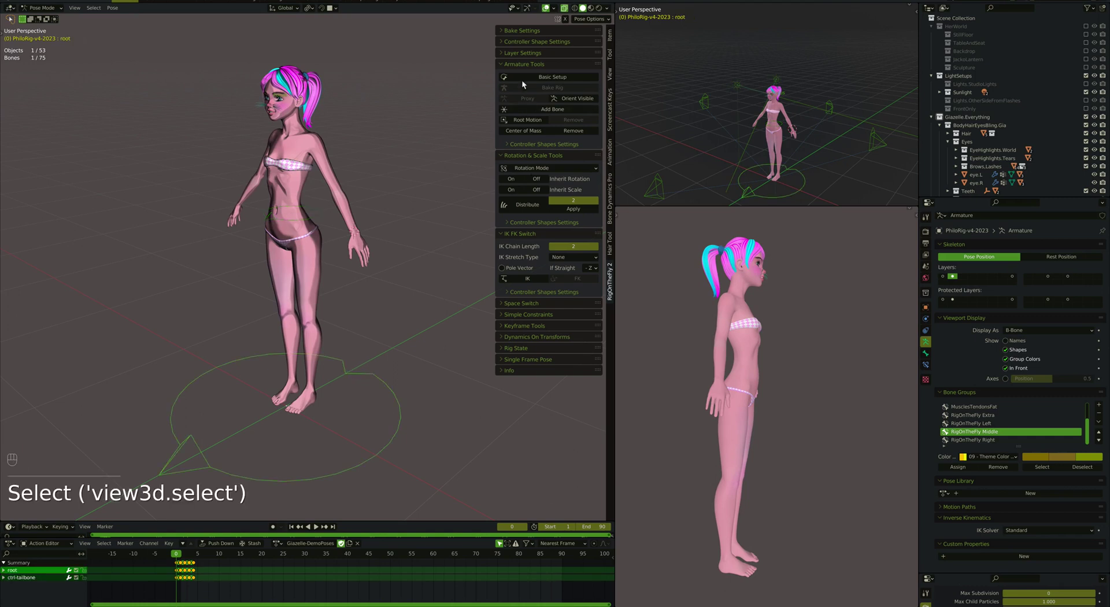
Expand Controller Shape Settings, leave Thickness at 3, and reselect the body's centre controller
click(505, 46)
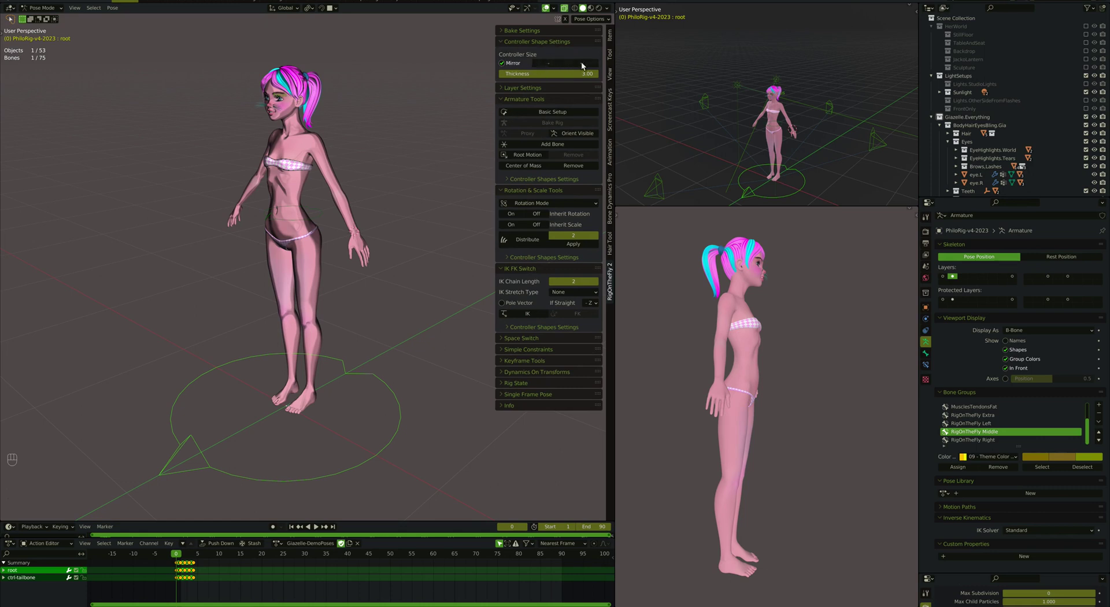
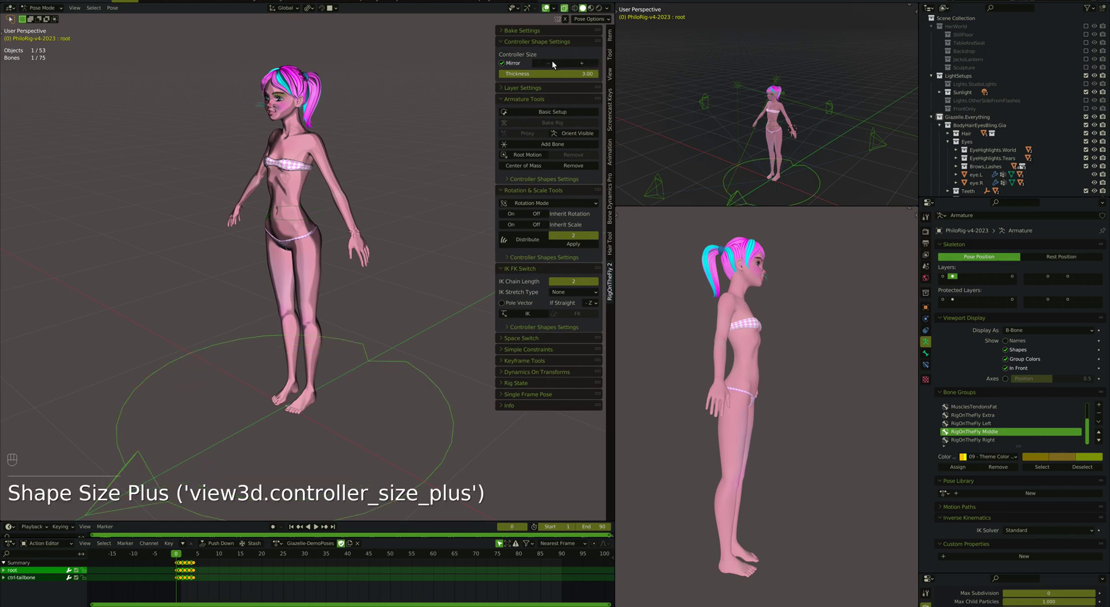
drag(555, 66, 351, 376)
click(309, 222)
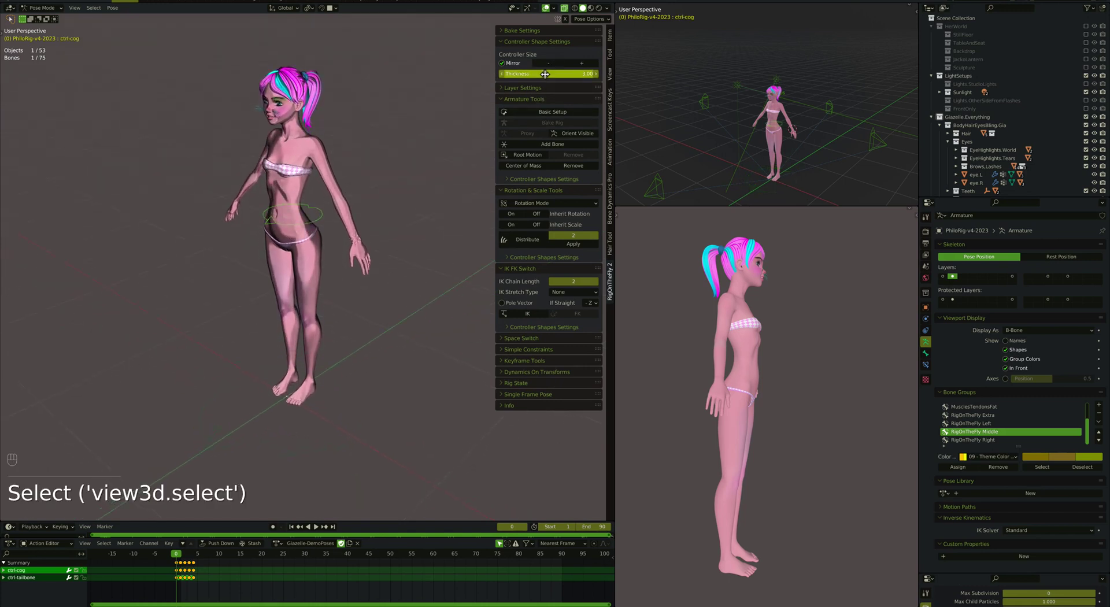
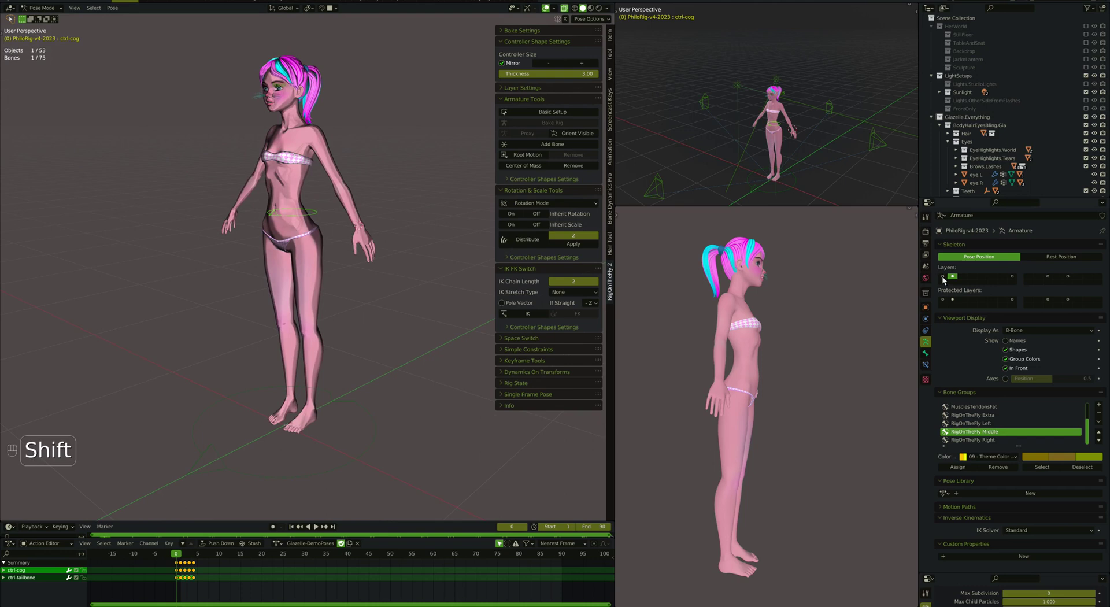
Select the left upper arm and hand controllers and rotate the left arm down from the T-pose
click(336, 163)
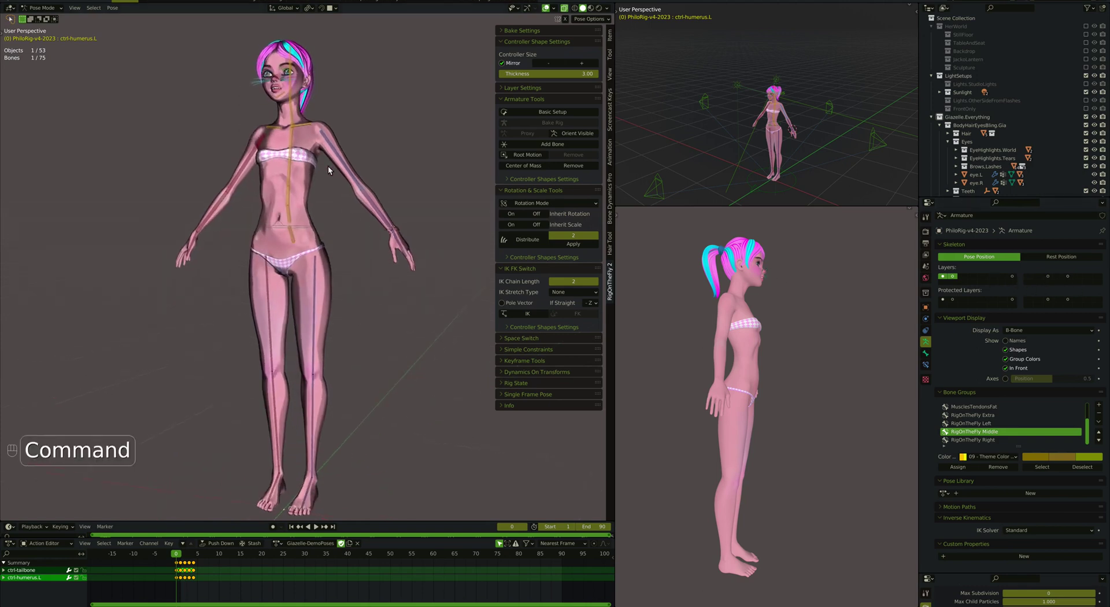
click(343, 165)
key(r)
key(r)
click(364, 259)
key(r)
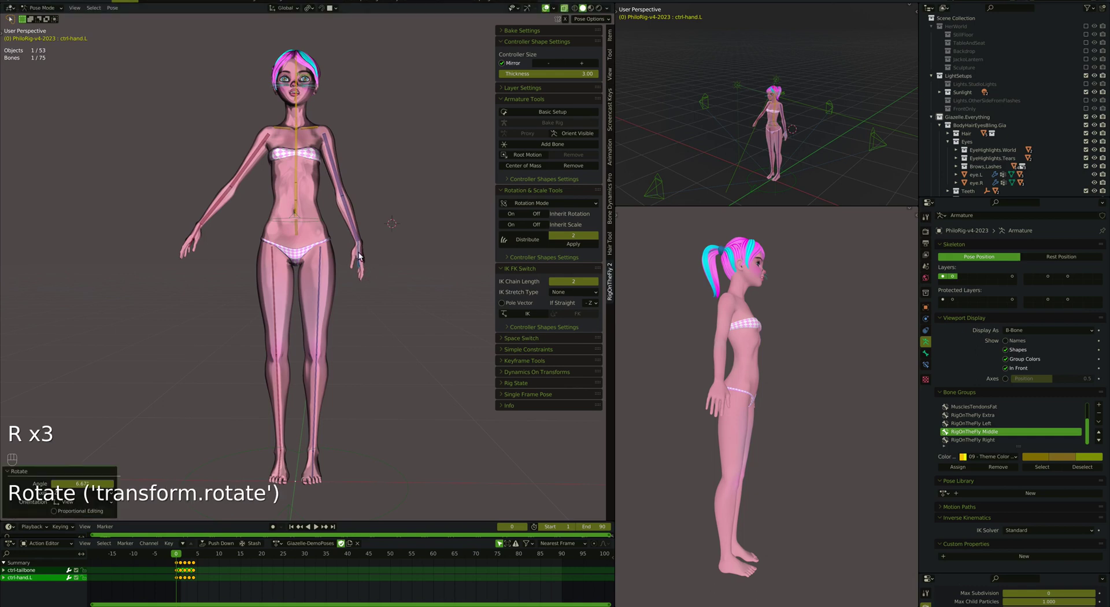
key(g)
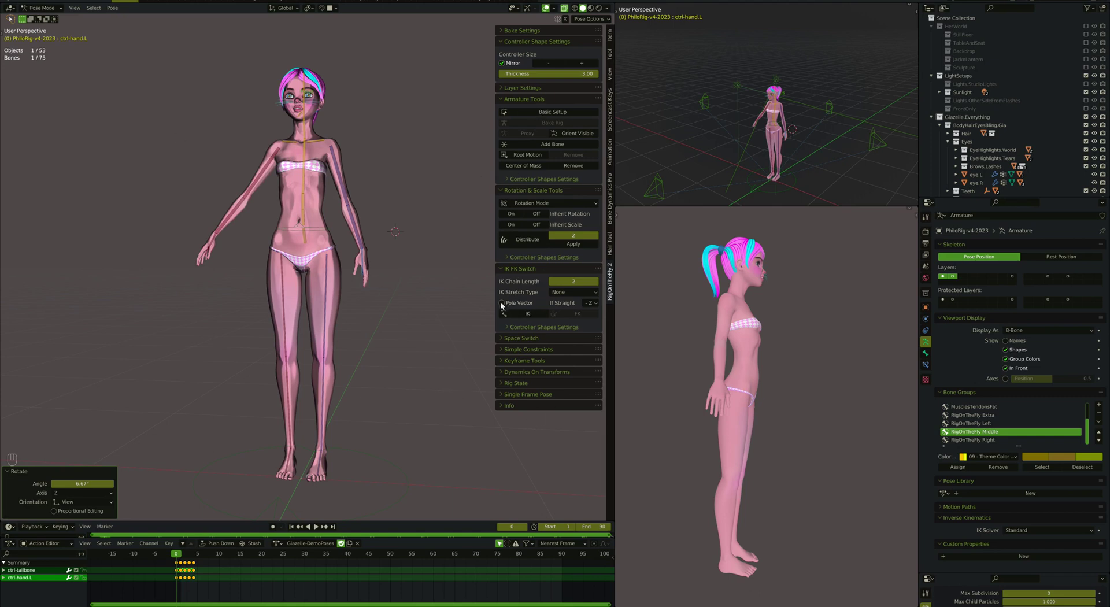
Convert the left arm to an IK chain, creating a new left hand IK controller
drag(507, 304, 383, 288)
click(416, 229)
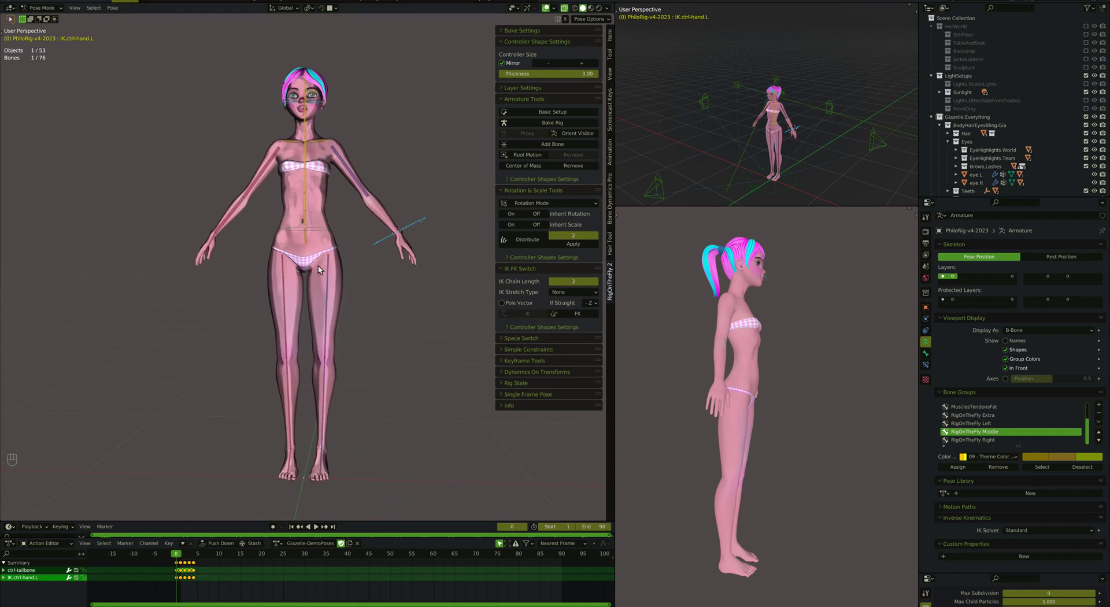
Undo the left-arm IK setup back to the T-pose and step to frame 1 with arms reaching forward
key(super+z)
key(super+z)
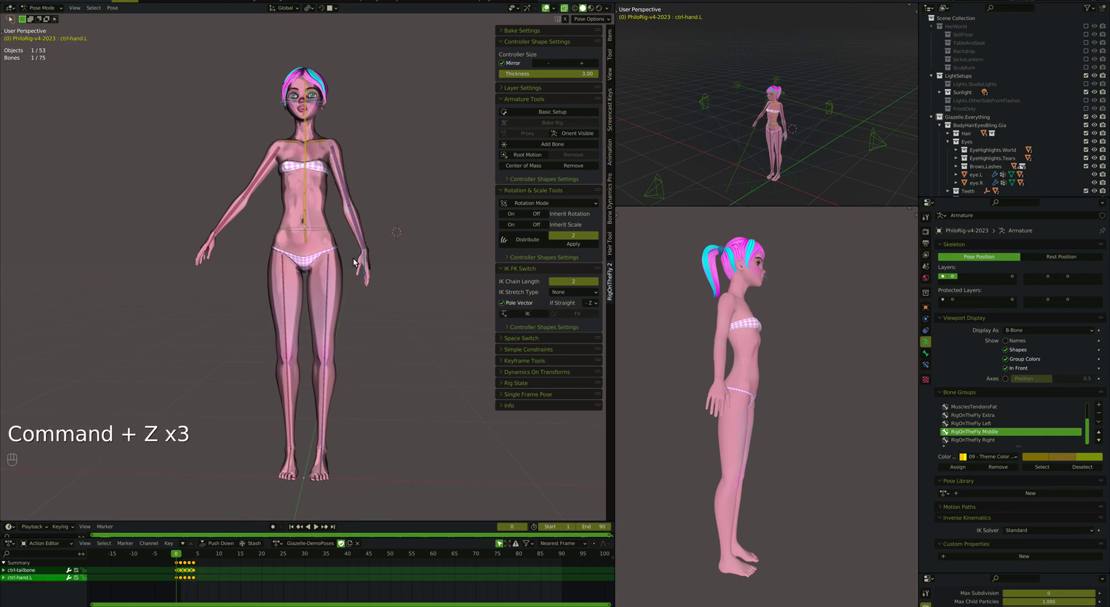
key(super+z)
key(super+z)
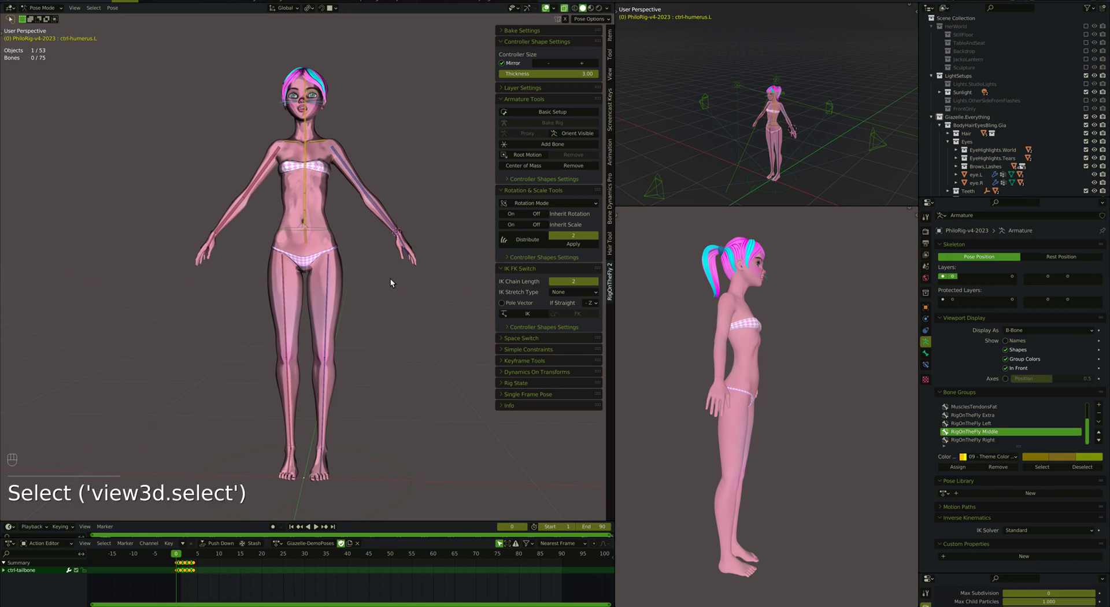
key(Right)
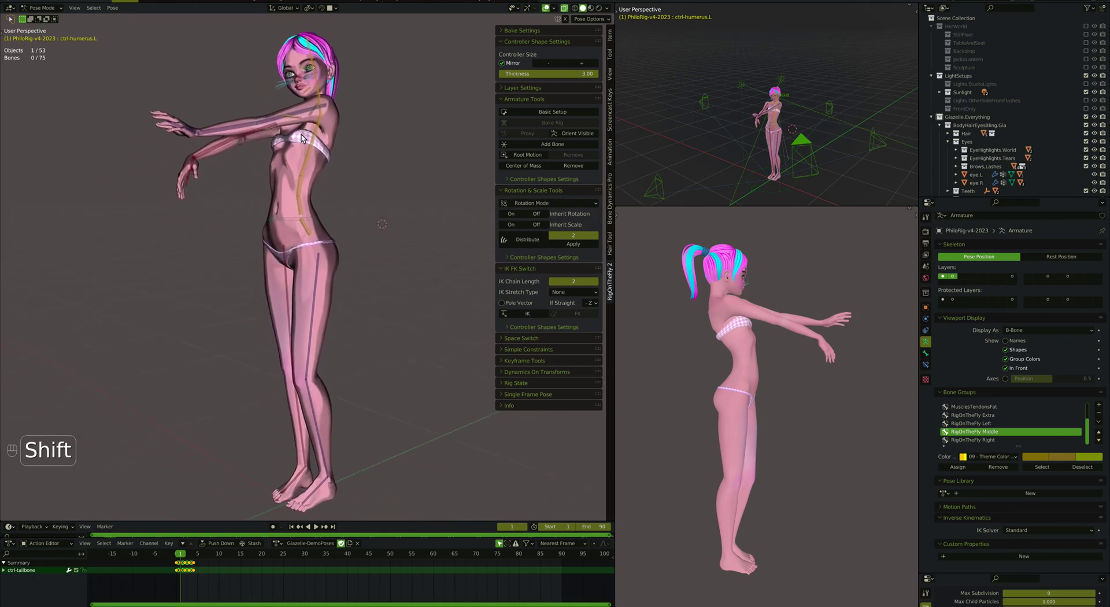
Switch the left hand to IK via the IK FK Switch panel and select the new IK hand controller
click(197, 133)
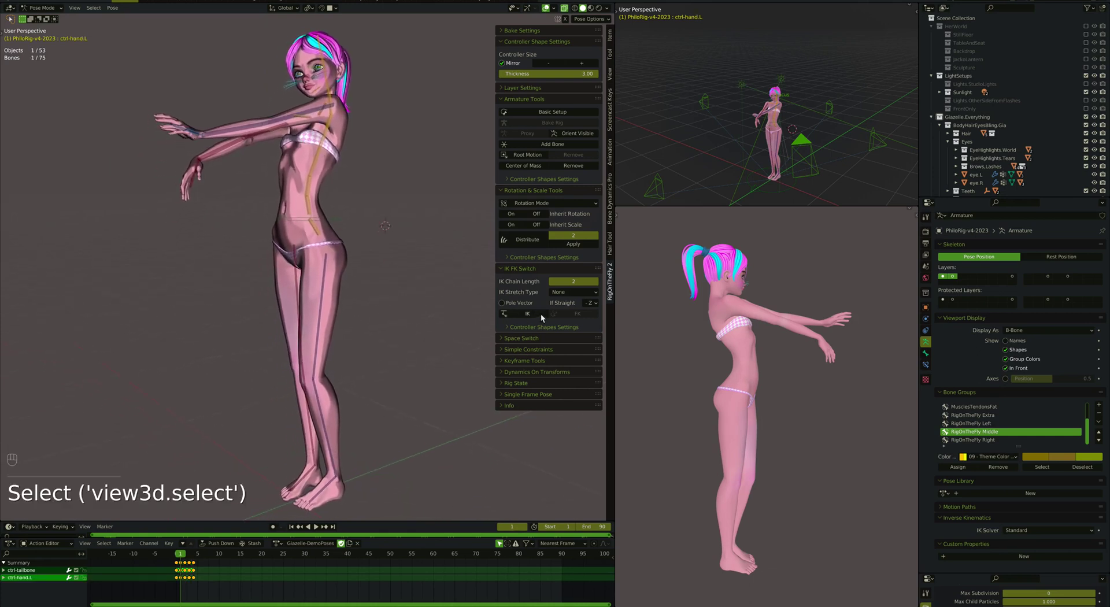
click(523, 318)
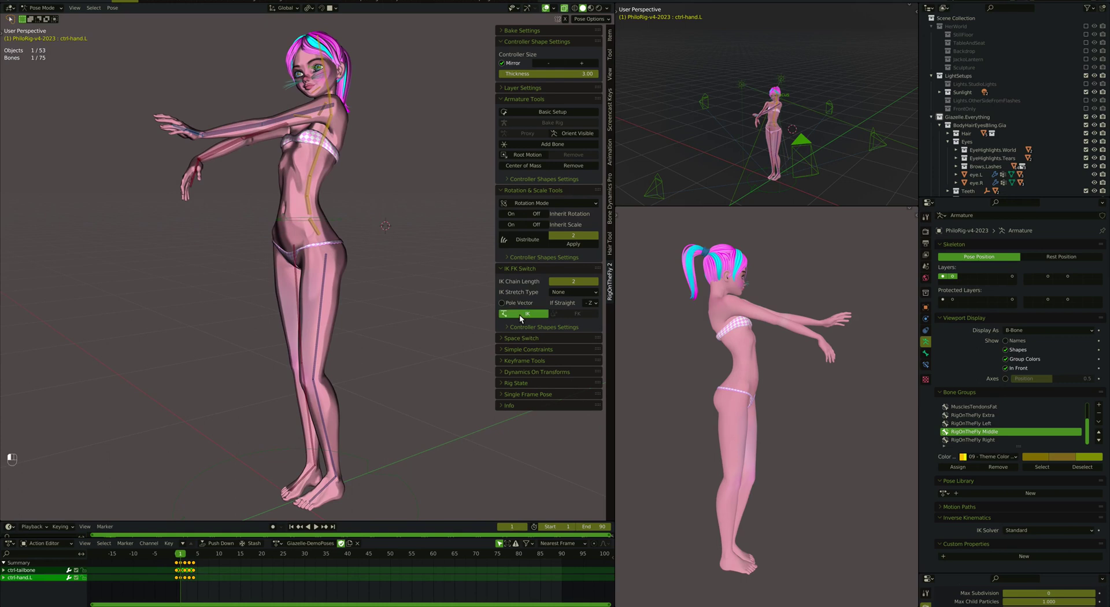
click(223, 105)
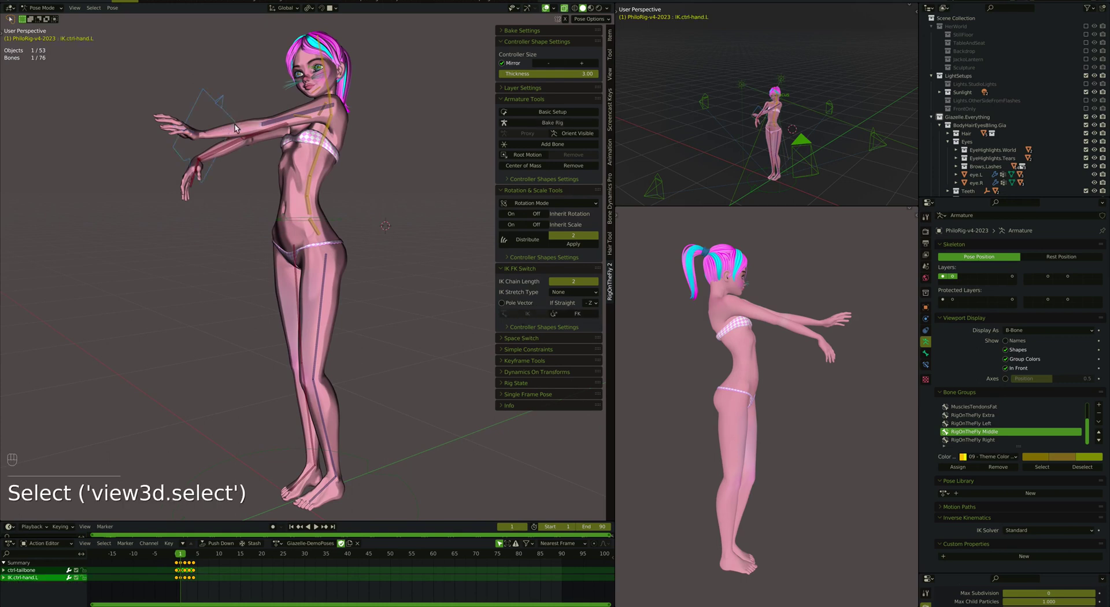
Move and rotate the left hand IK controller so the hand is raised toward the face, tilted upright
key(d)
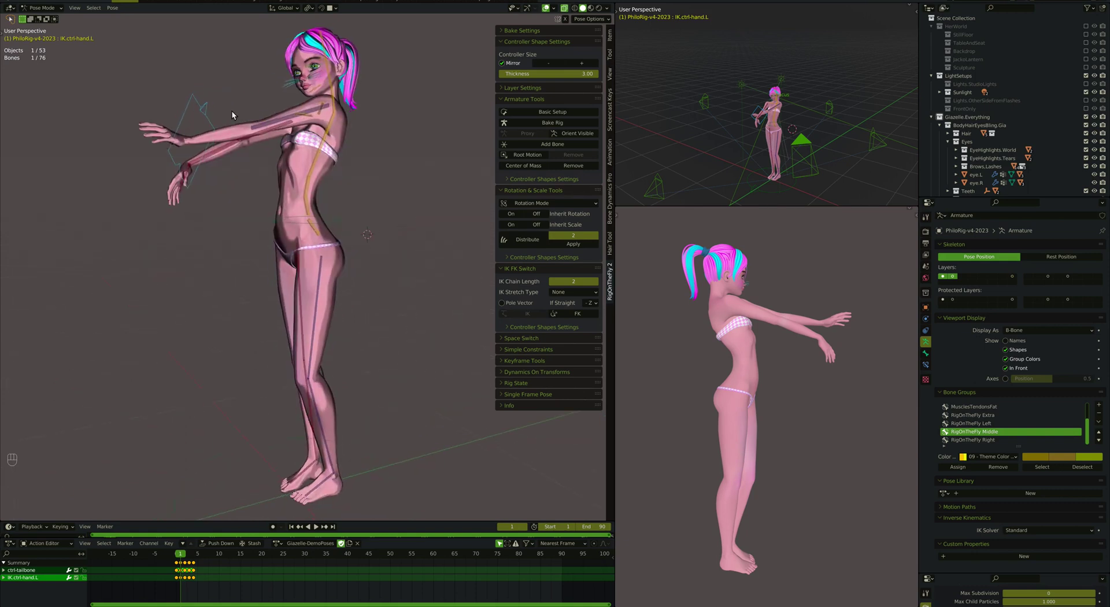
key(g)
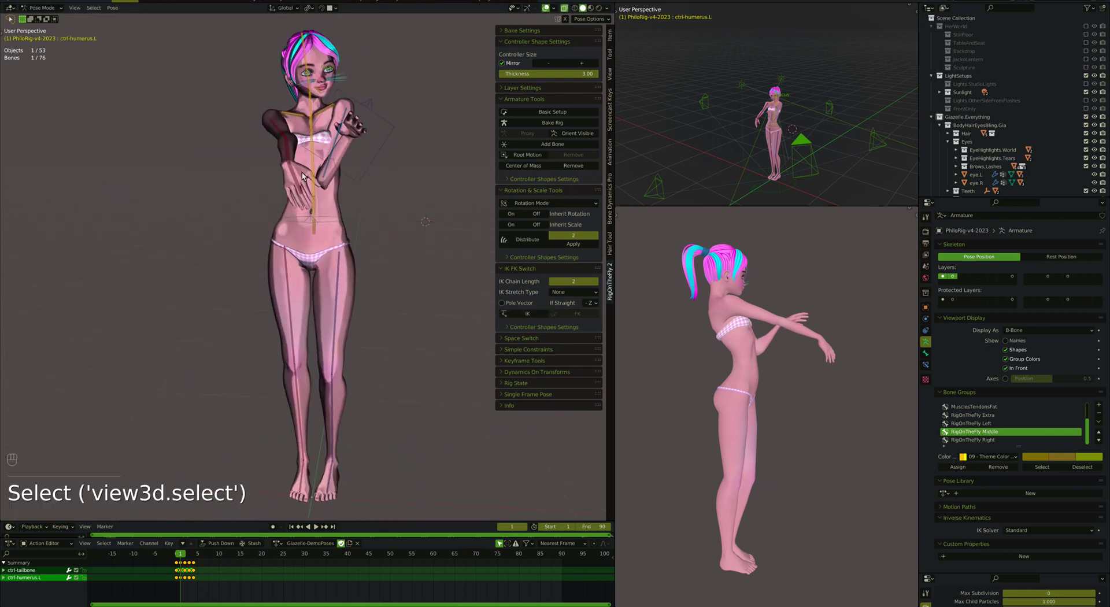
key(r)
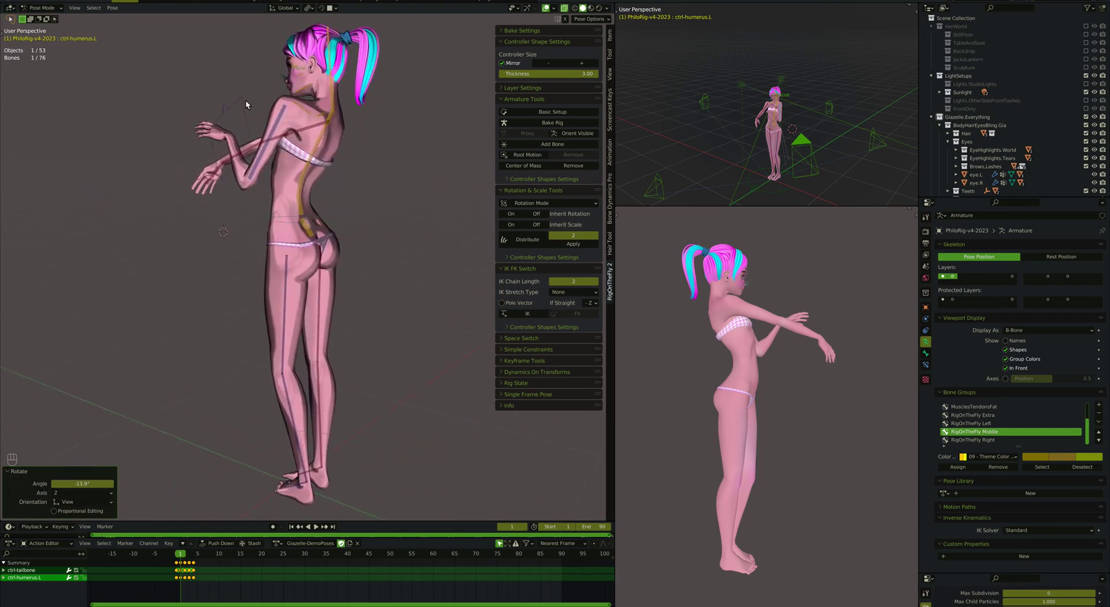
key(g)
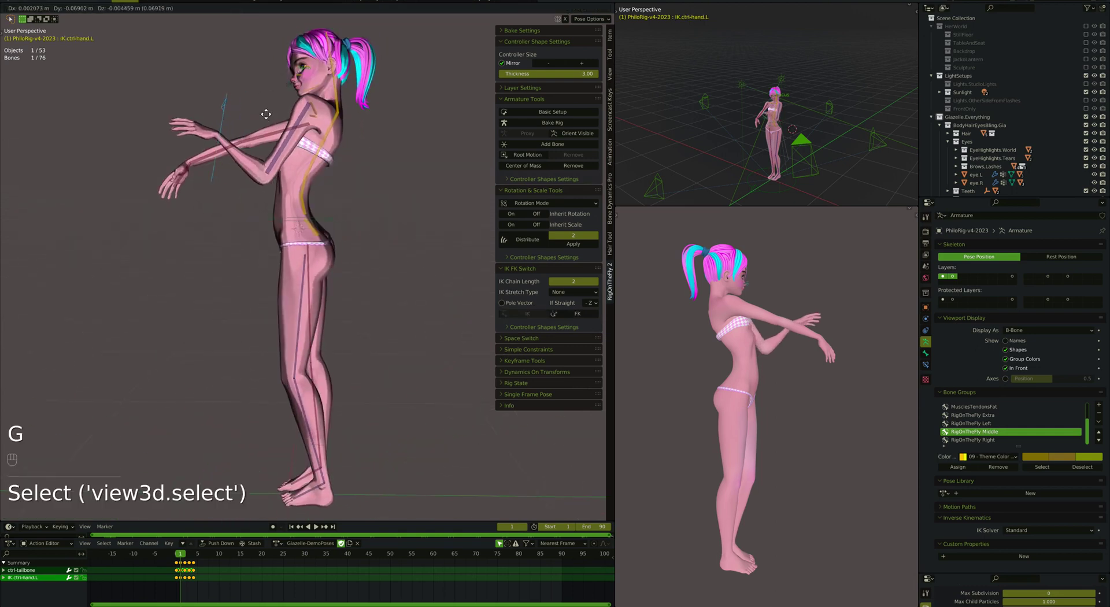
key(r)
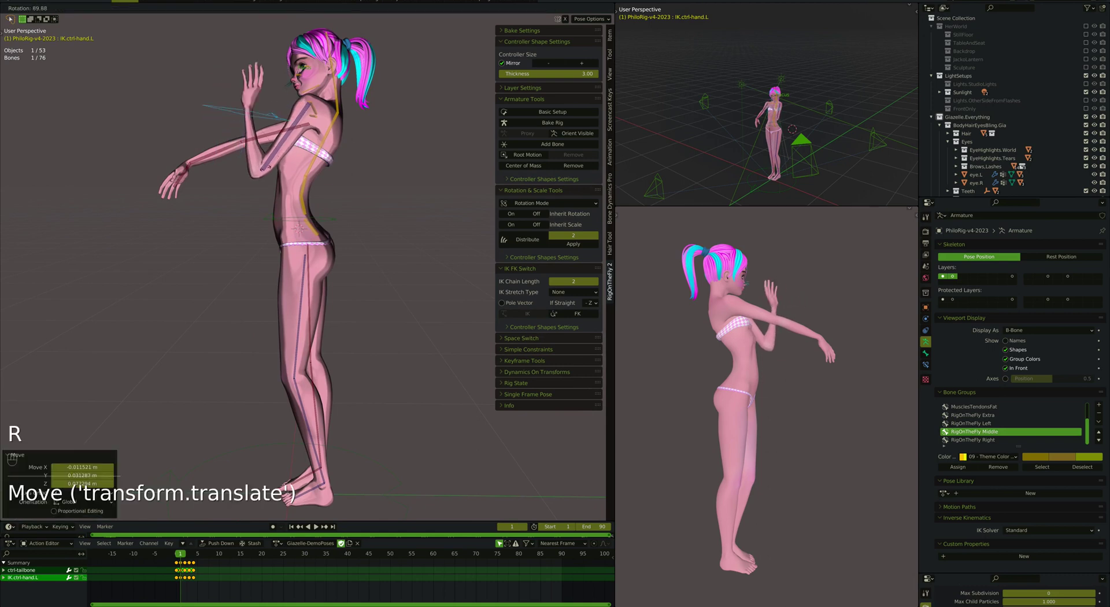
key(r)
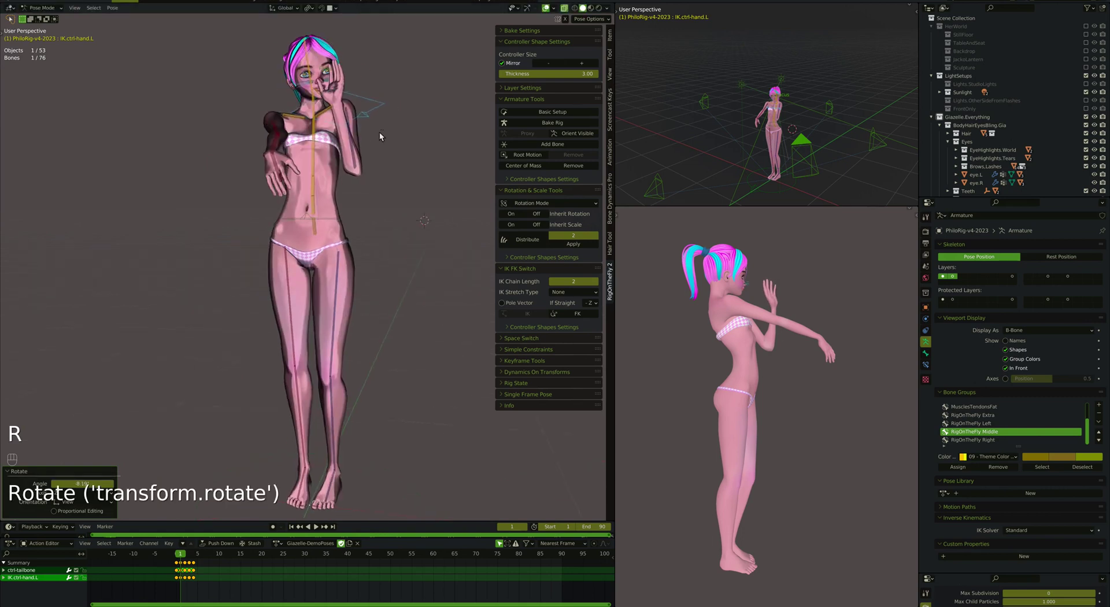
Move the hip controller to test the IK arm following, then select the left hand IK controller
click(333, 222)
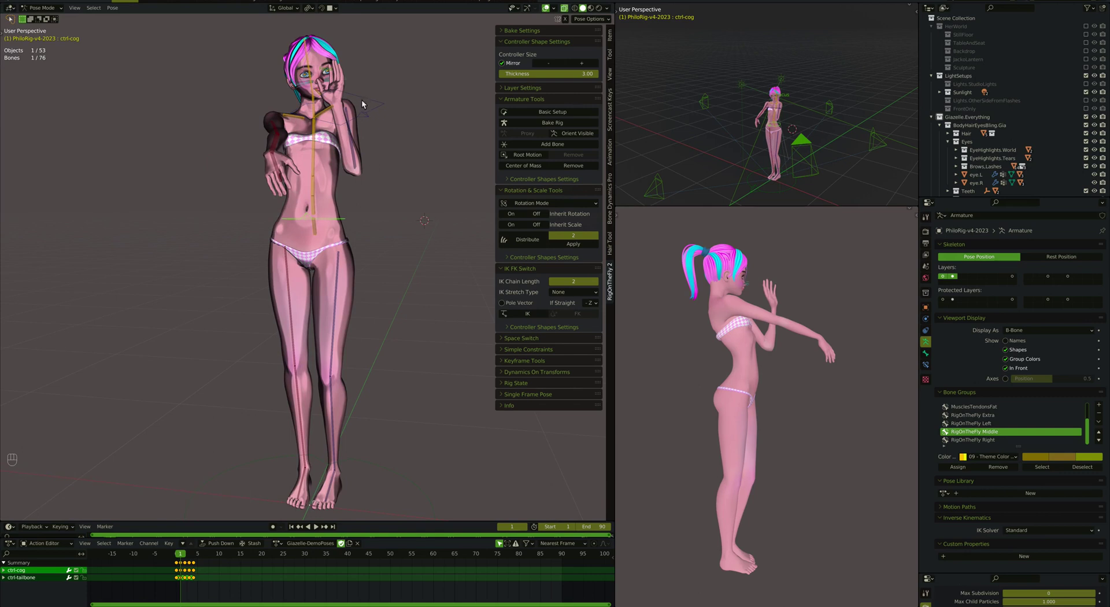
key(g)
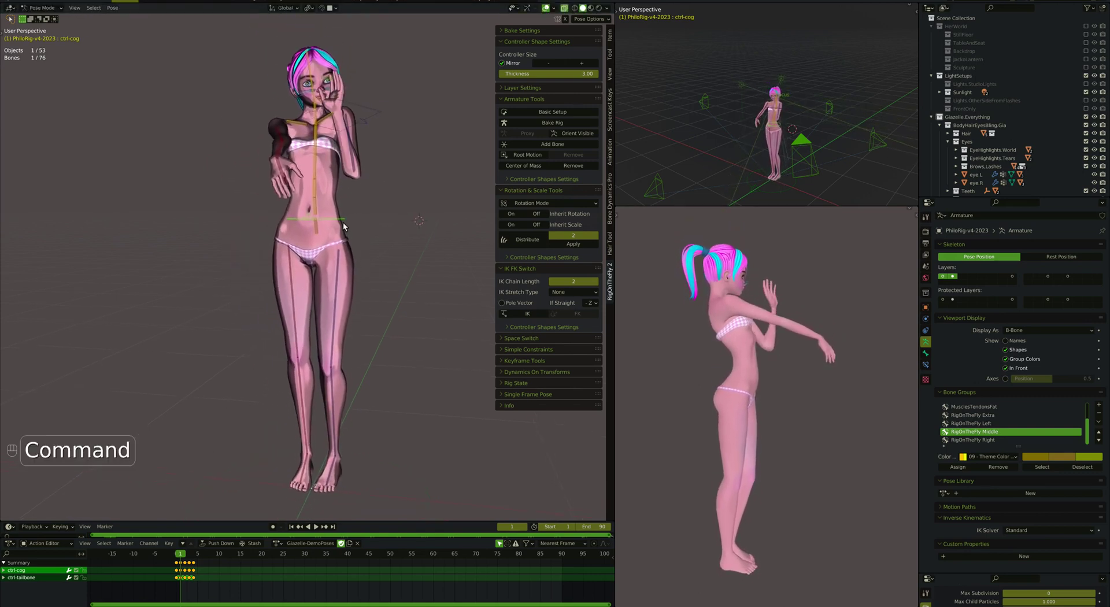
click(290, 121)
key(i)
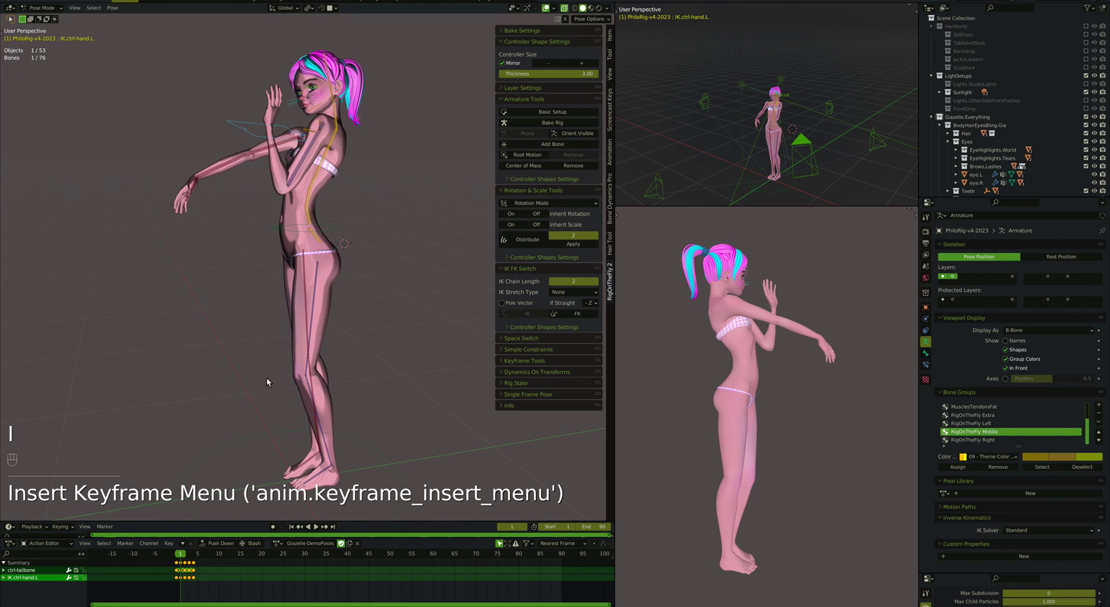
Switch the left arm back to FK and select the left upper arm controller
click(576, 319)
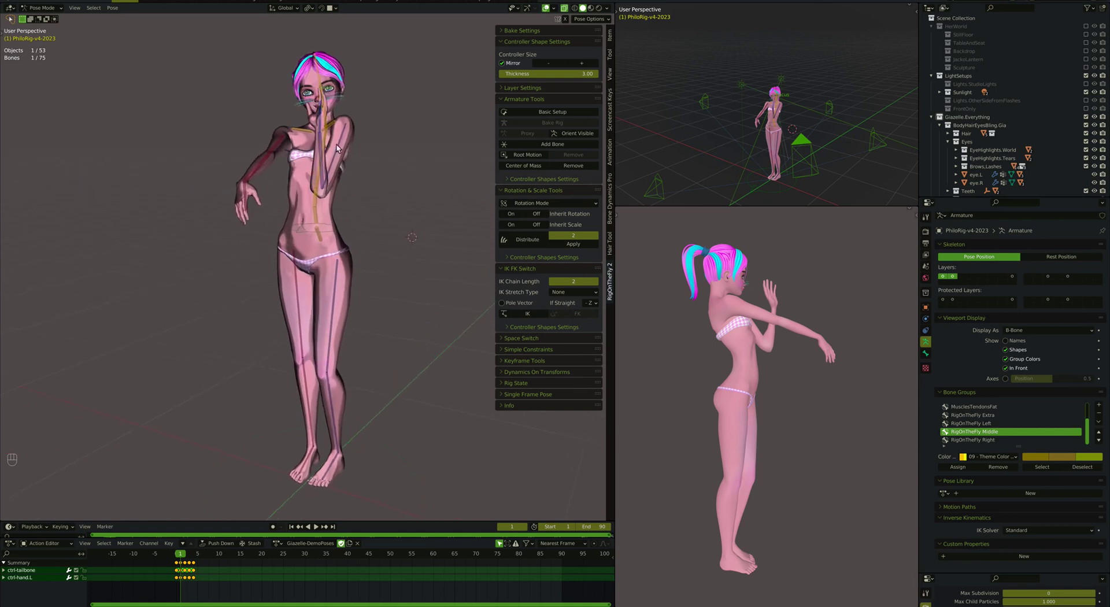
click(345, 148)
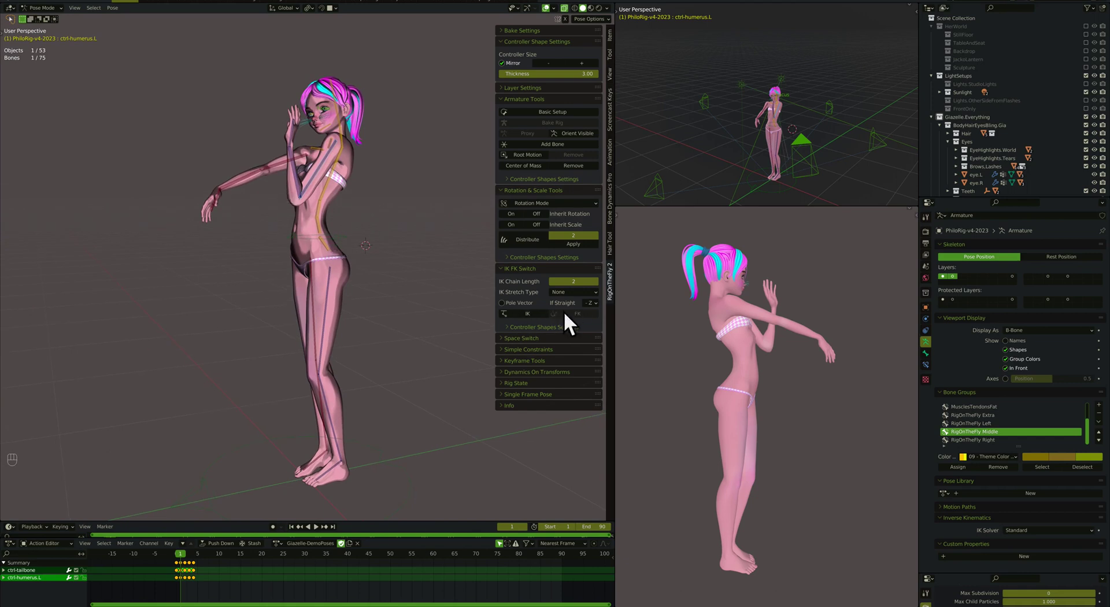
Undo back to the arms straightened out in front of the character, redoing one step
key(super+z)
key(super+z)
key(super+z)
key(super+z)
key(super+z)
key(super+z)
key(super+z)
key(super+z)
key(shift+super+z)
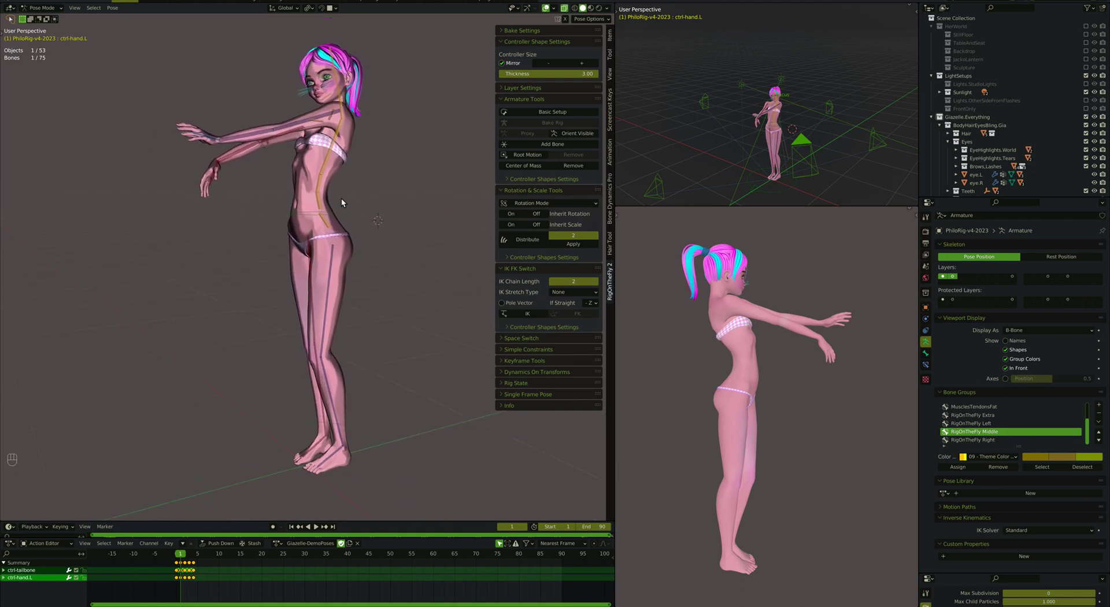
Select both foot controllers and switch both feet to IK, adding left and right IK foot controllers
click(309, 217)
key(g)
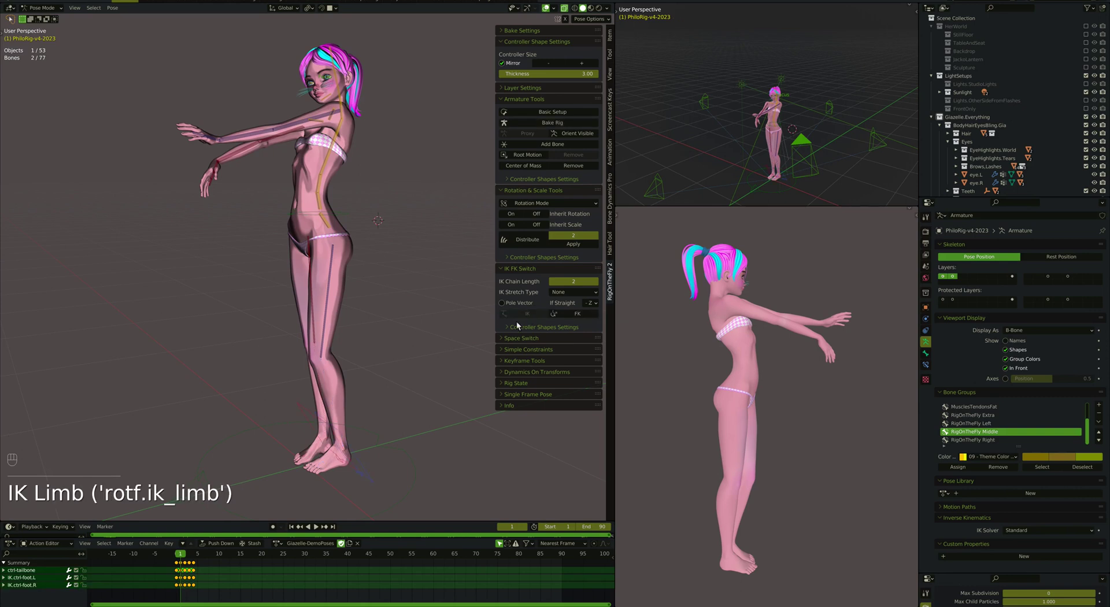
Lower the hip controller as a crouch test, then undo the feet IK back to FK foot controllers
click(315, 218)
key(g)
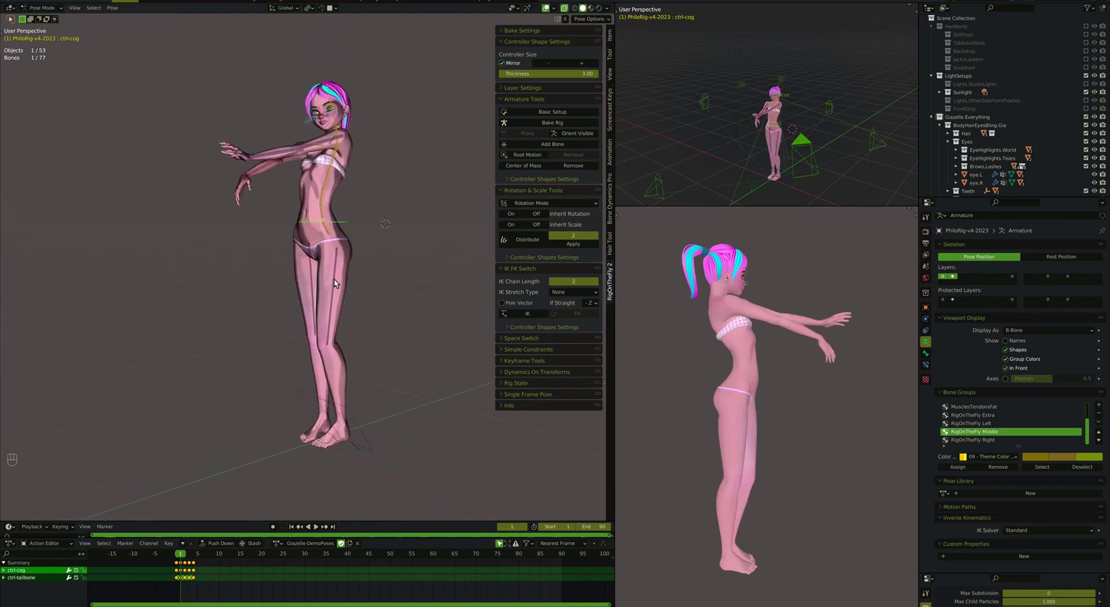
key(super+z)
key(super+z)
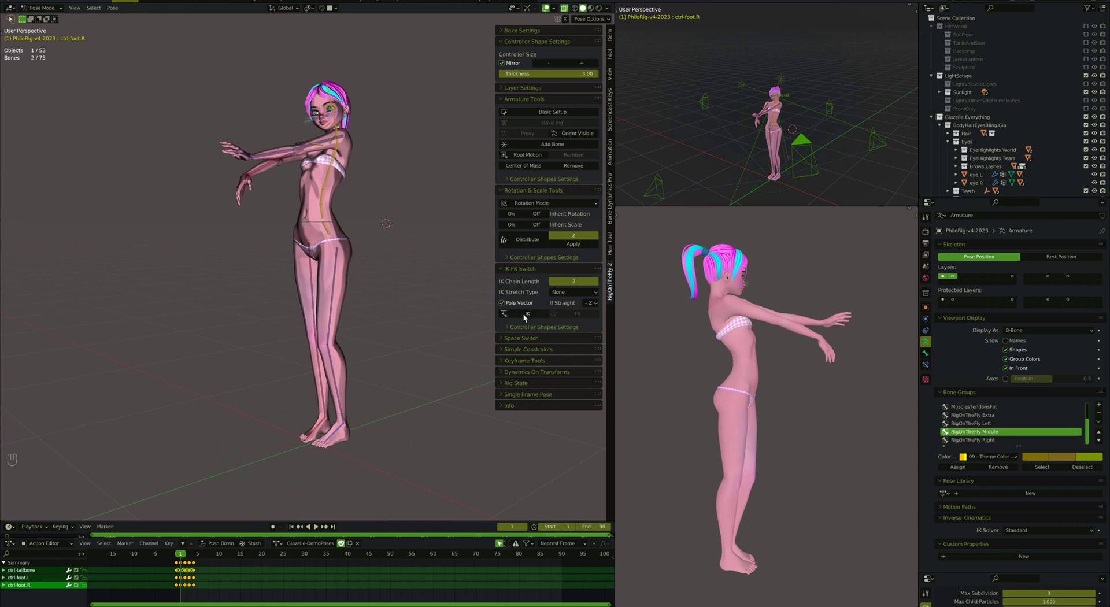
Switch the feet to IK with pole vectors, test-crouch the hips, undo, and put the hands on IK too
click(356, 442)
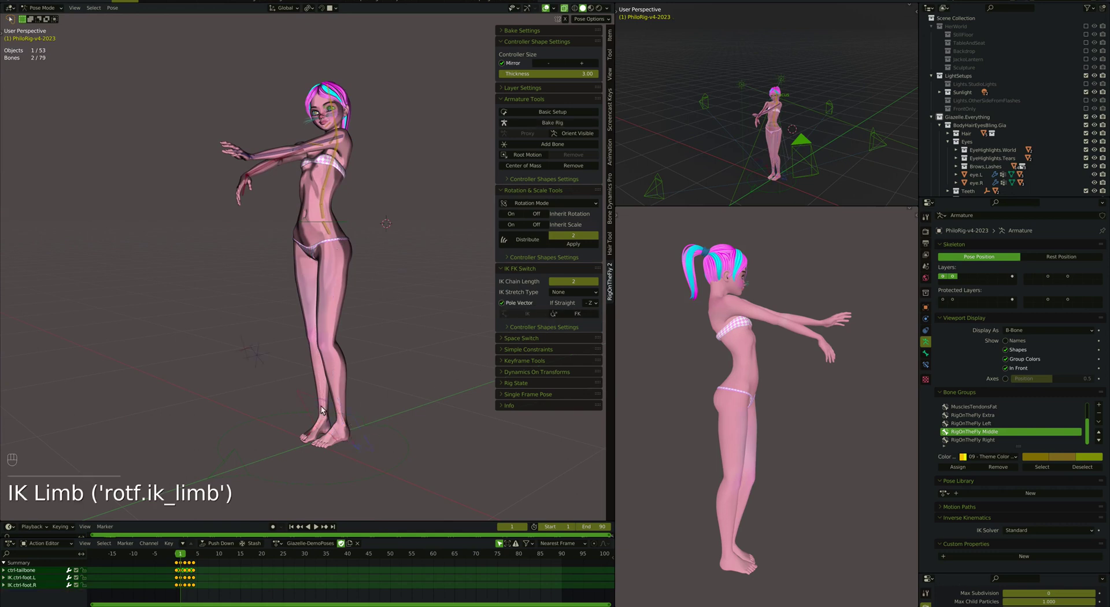
click(267, 357)
click(248, 350)
click(315, 228)
key(g)
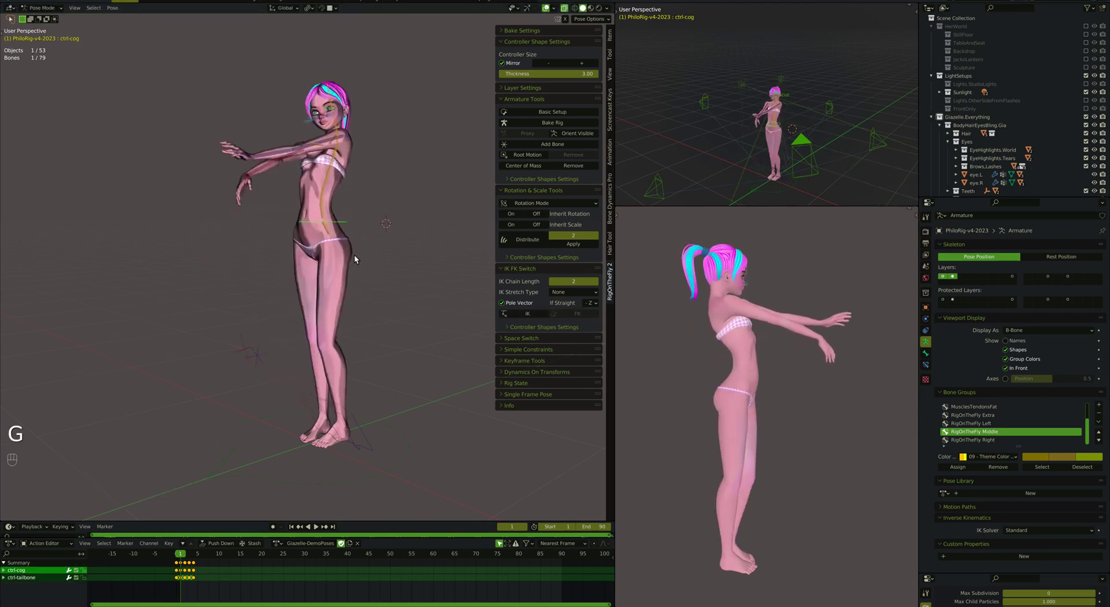
key(g)
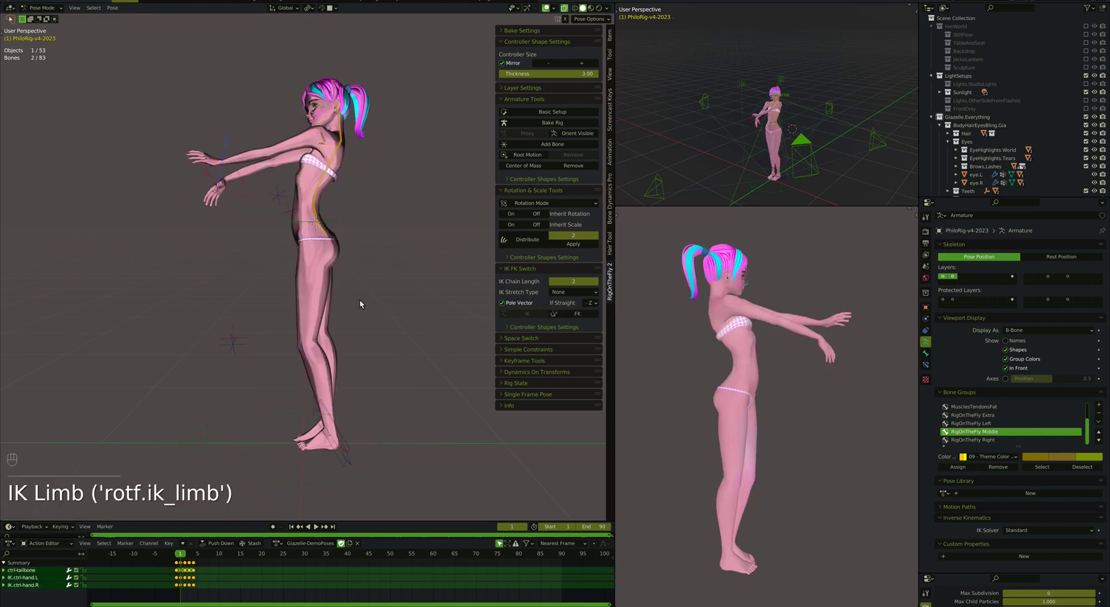
key(super+z)
key(super+z)
key(a)
key(i)
Reposition the right hand and lower and turn the hip controller into a crouch with hips rotated
click(233, 233)
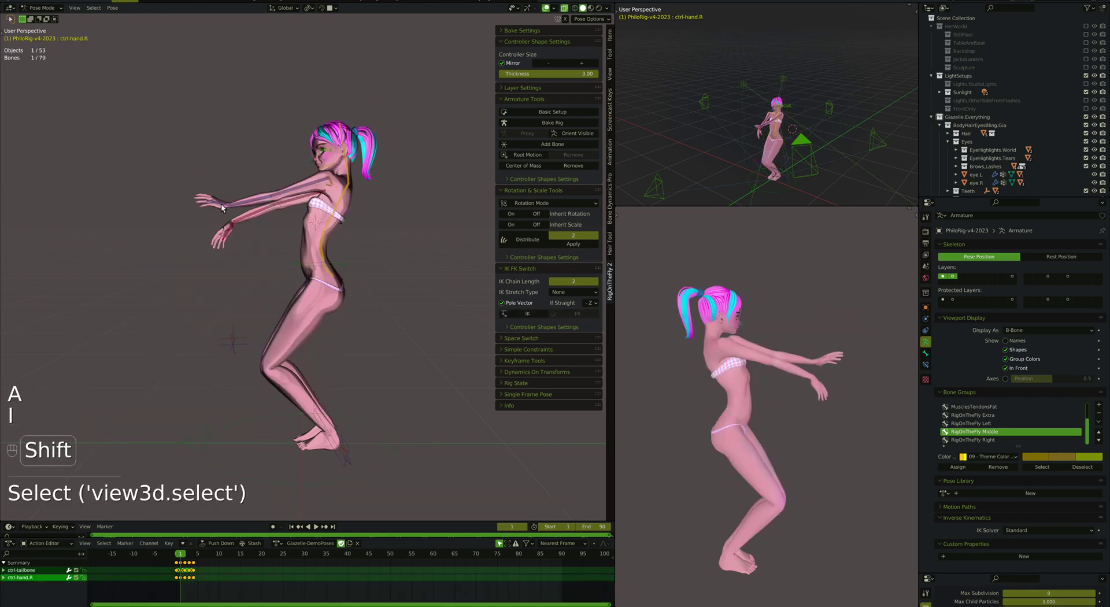
drag(541, 316, 345, 270)
click(345, 270)
key(r)
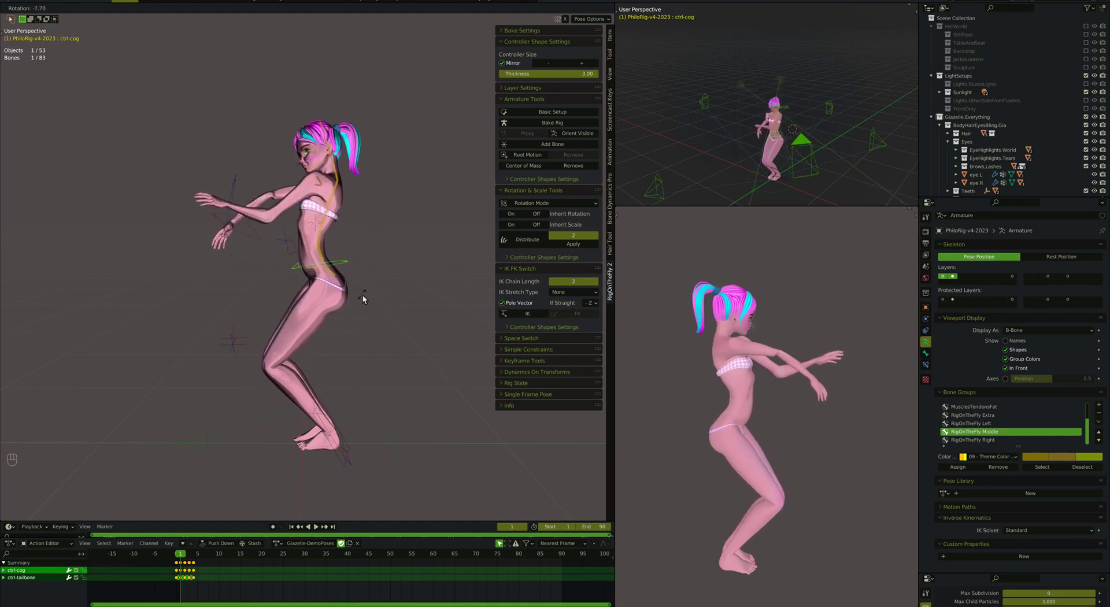
key(g)
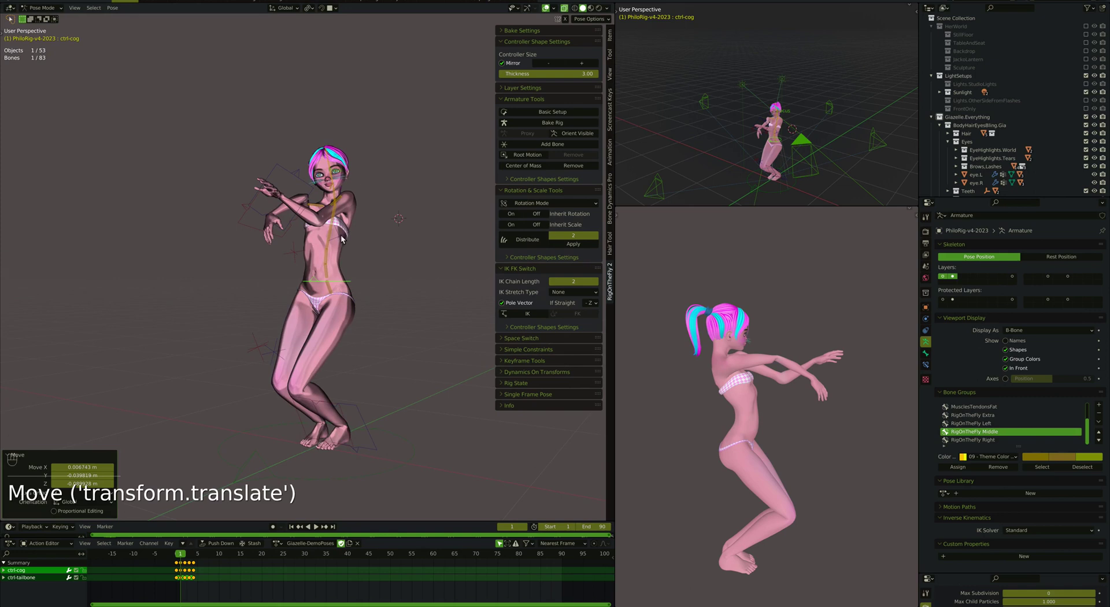
Move the hand controllers and the right elbow's pole target so the arms bend forward across the body
click(356, 241)
key(g)
click(302, 260)
key(g)
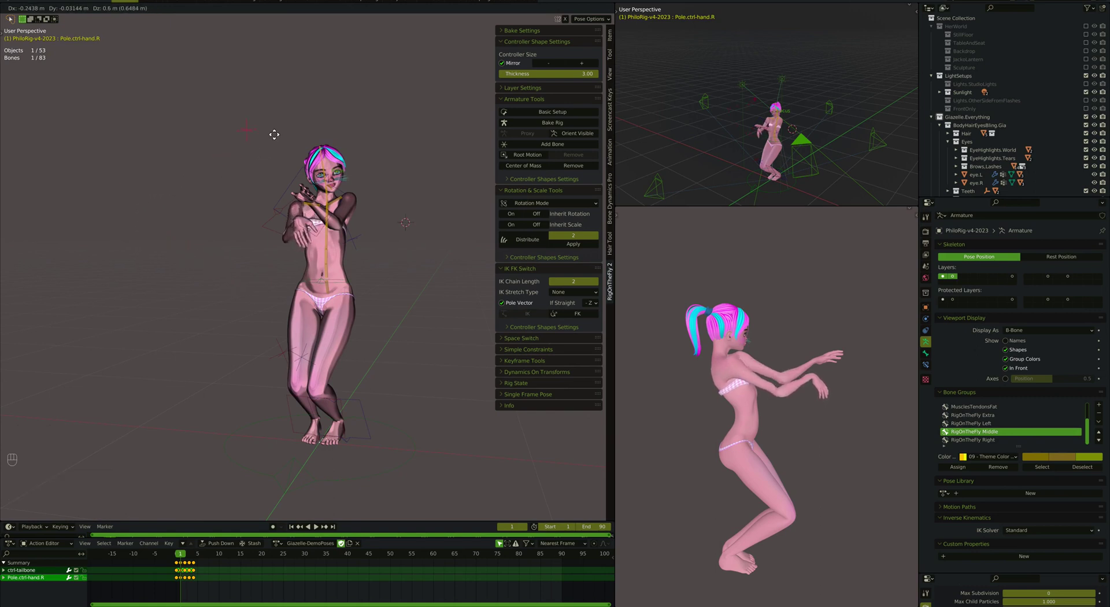
key(g)
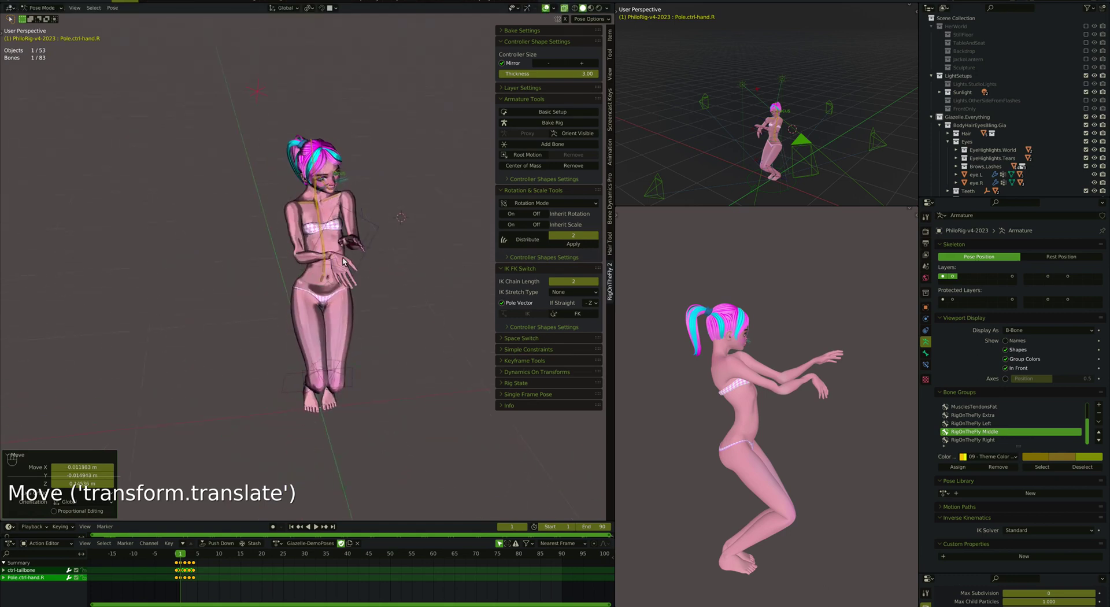
key(r)
key(r)
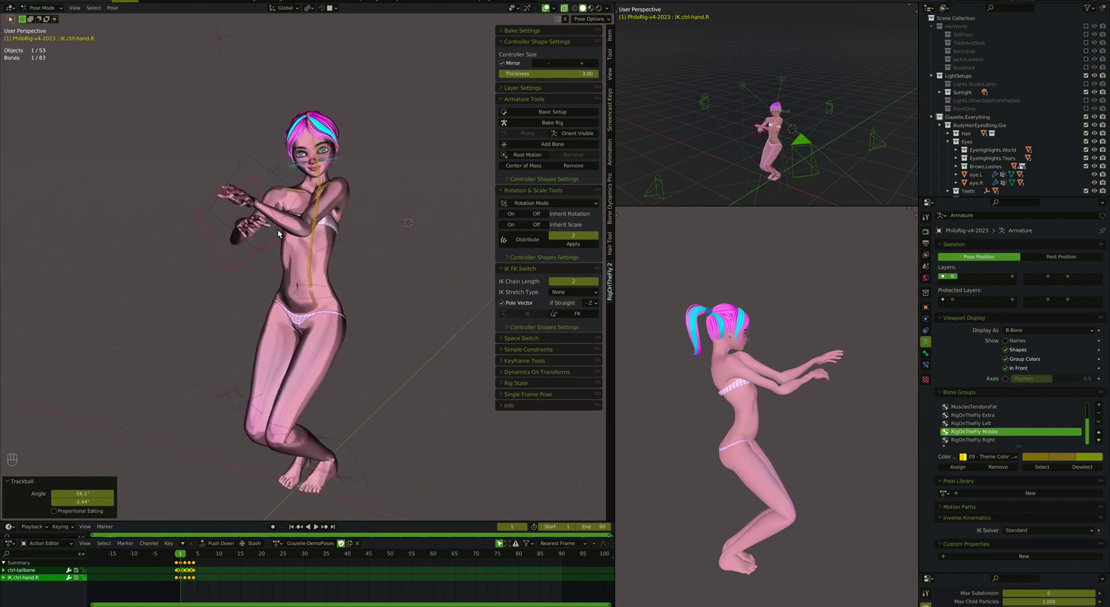
key(Left)
Undo back to the crouched pose with both arms on FK and stretched forward
key(Right)
key(super+z)
key(super+z)
key(super+z)
key(super+z)
key(super+z)
key(super+z)
key(super+z)
key(super+z)
key(super+z)
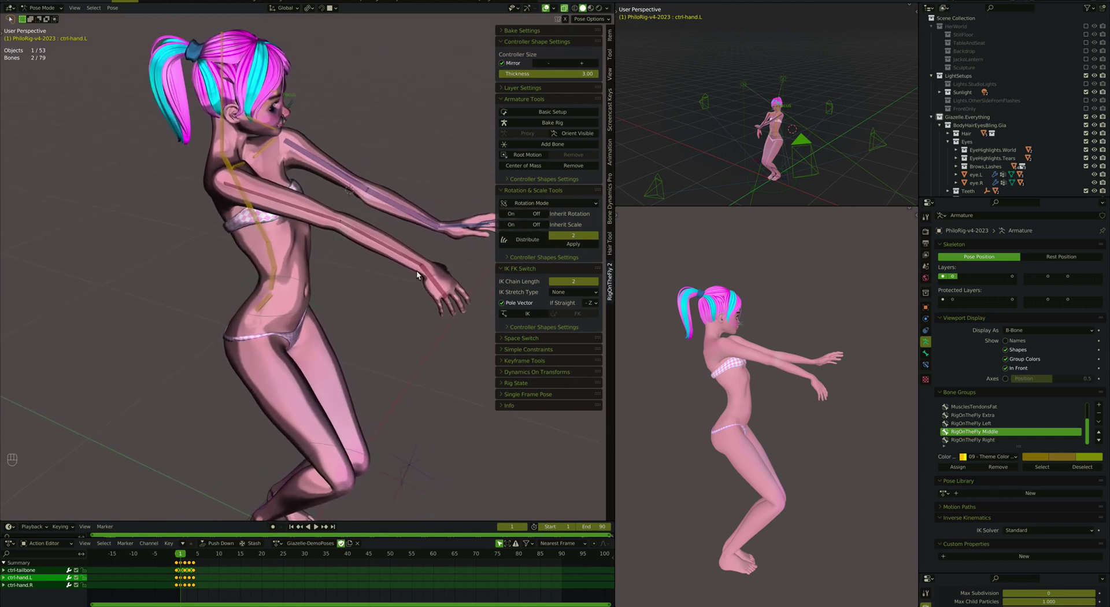
Briefly put the right hand on IK, move its elbow pole target, then undo back to FK
click(442, 285)
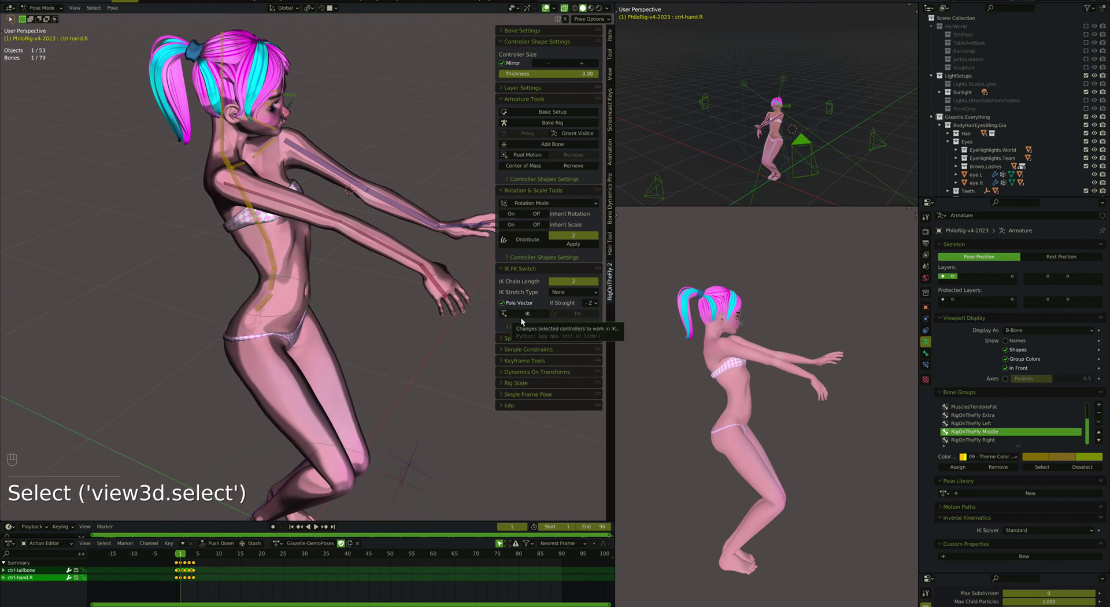
drag(525, 319, 346, 225)
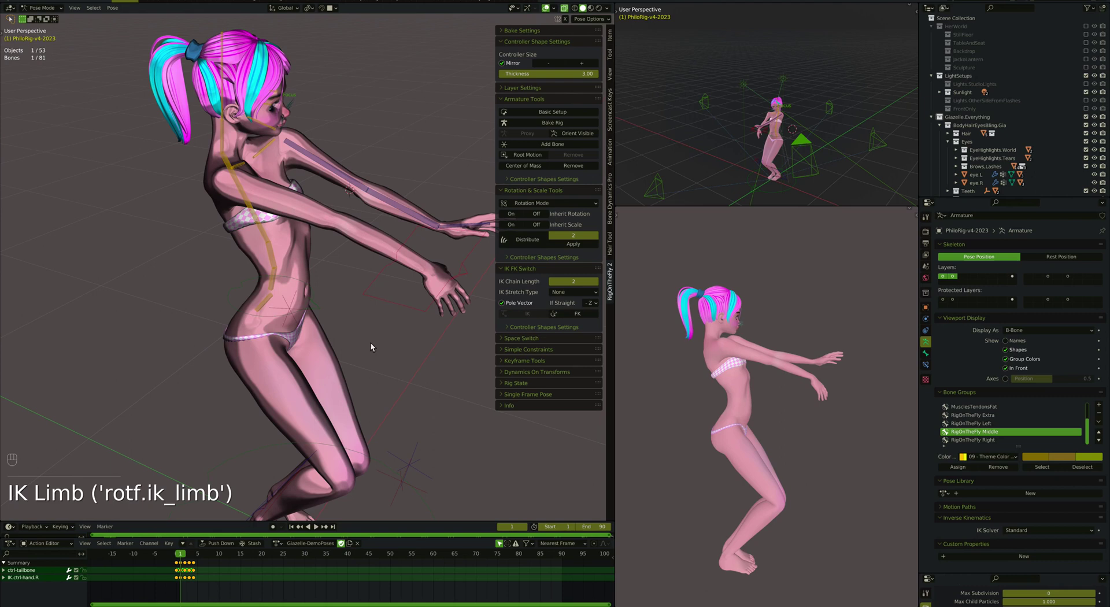
click(311, 307)
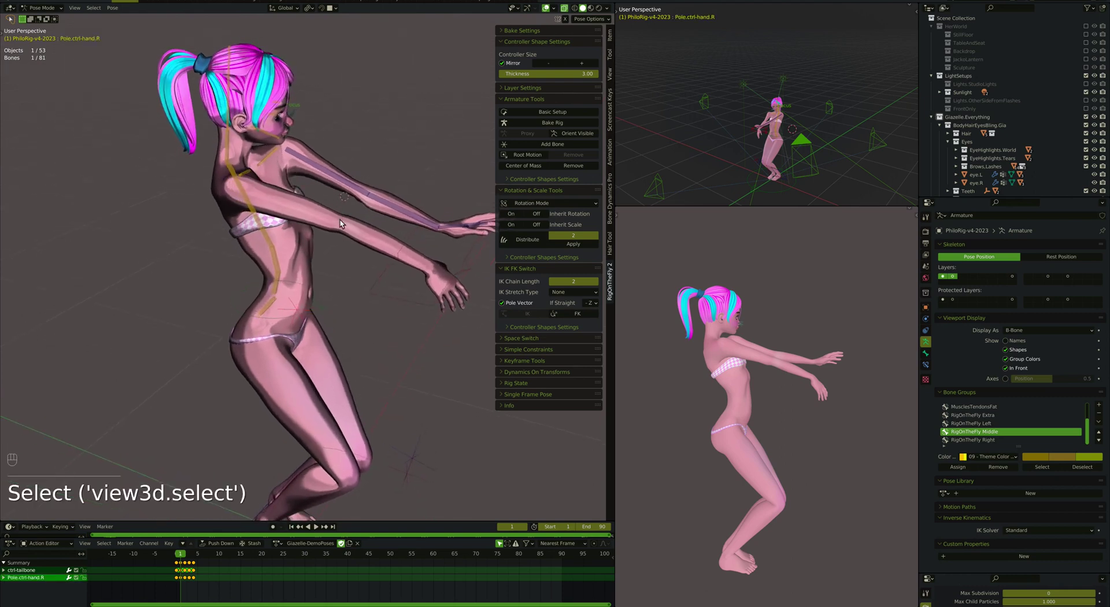
key(g)
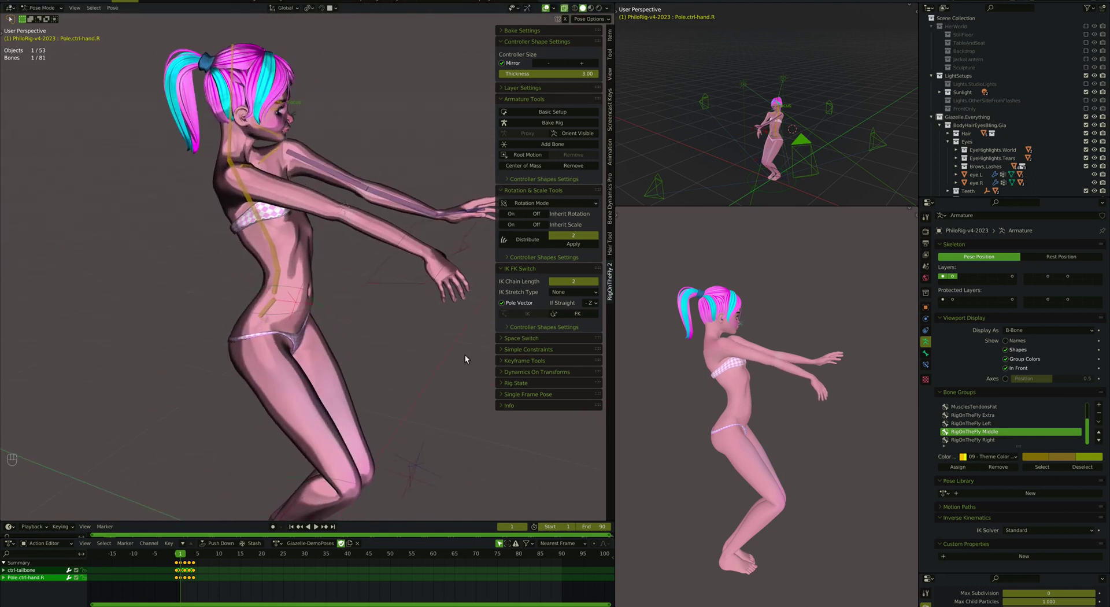
key(super+z)
key(super+z)
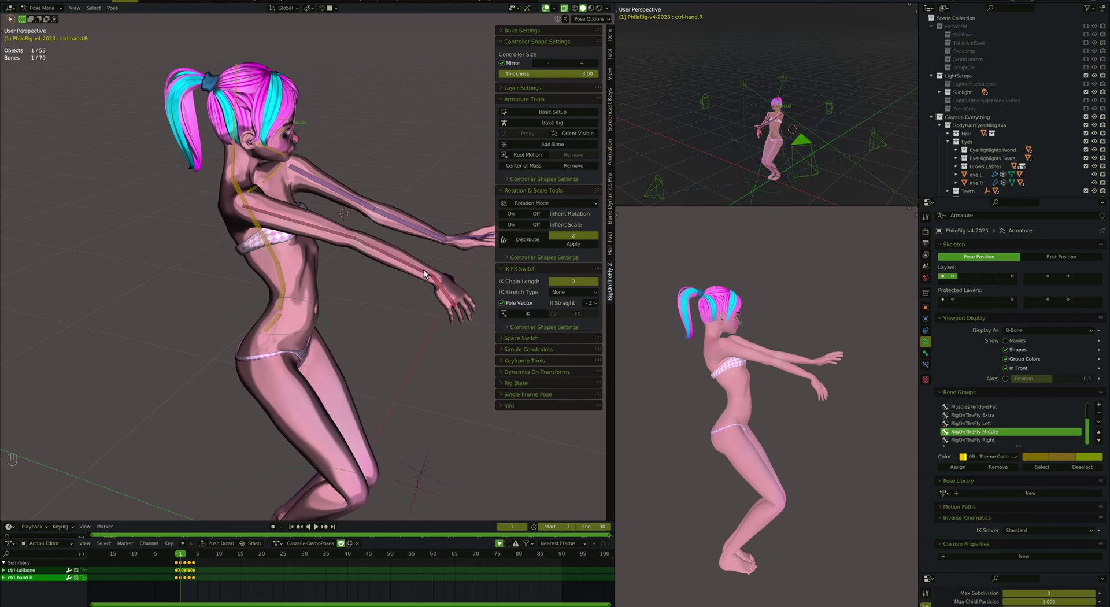
Reset the right forearm rotation, switch the right arm to IK and try moving the elbow pole target, then undo
click(398, 264)
key(alt+r)
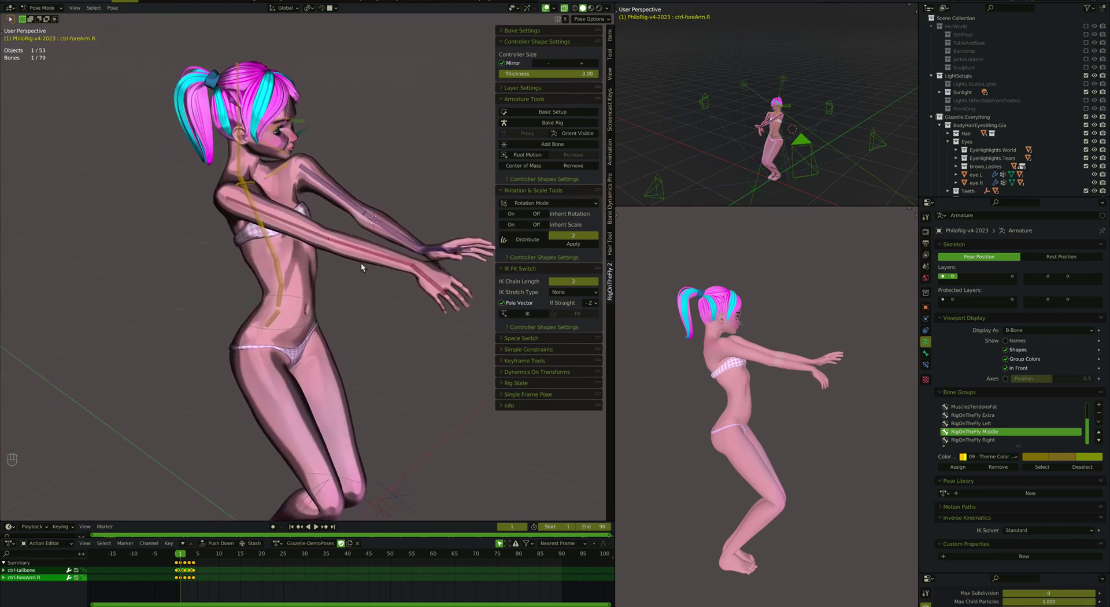
click(428, 281)
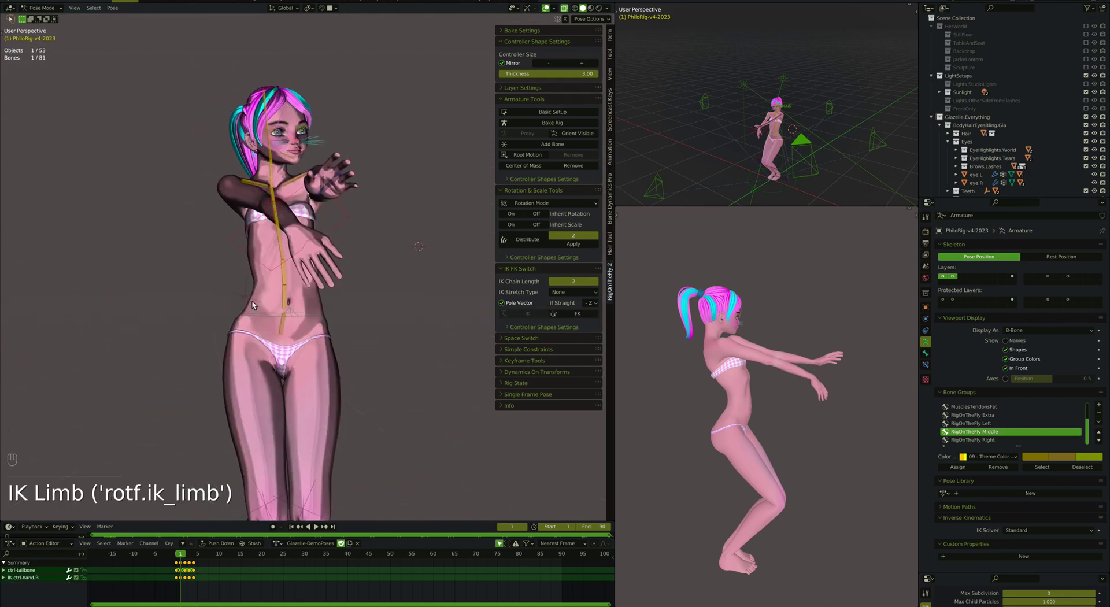
click(253, 302)
key(g)
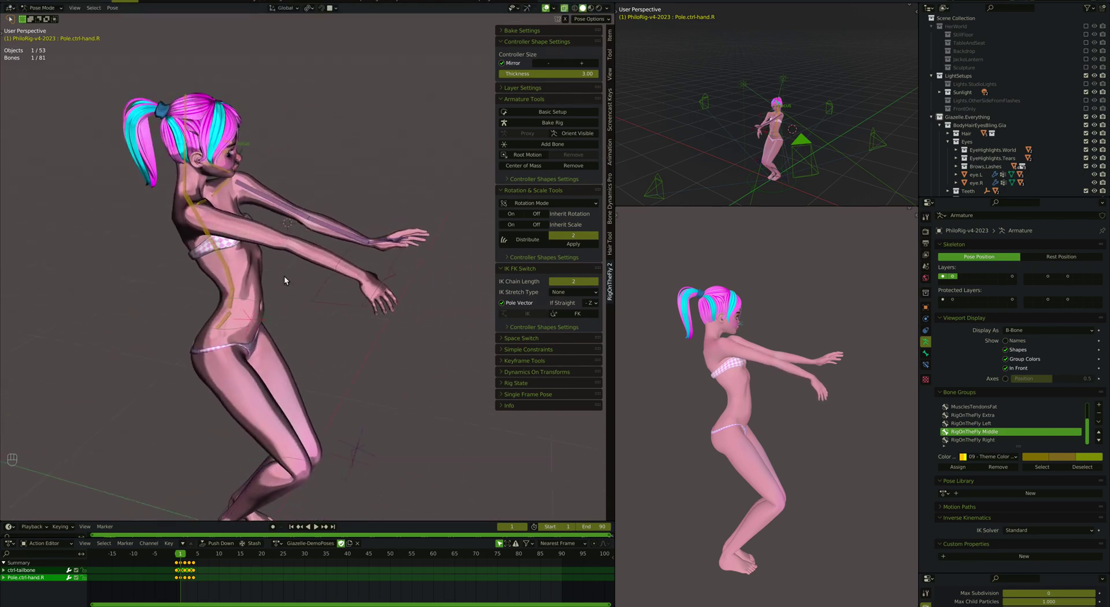
key(super+z)
key(super+z)
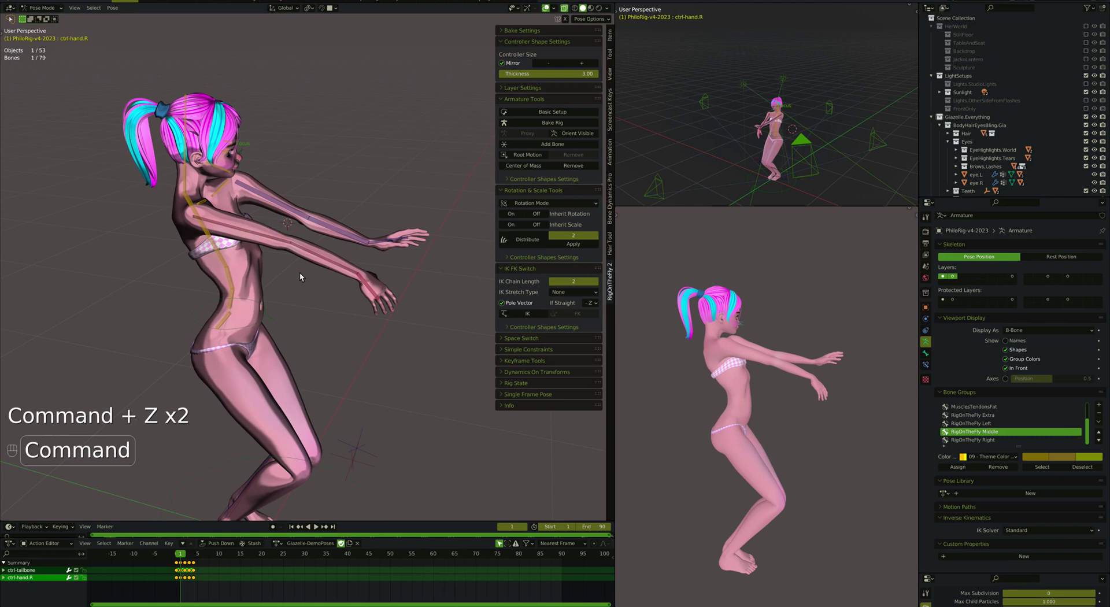
Clear rotation and key the controller, then convert the right hand's chain to IK and move the IK hand
click(321, 262)
key(alt+r)
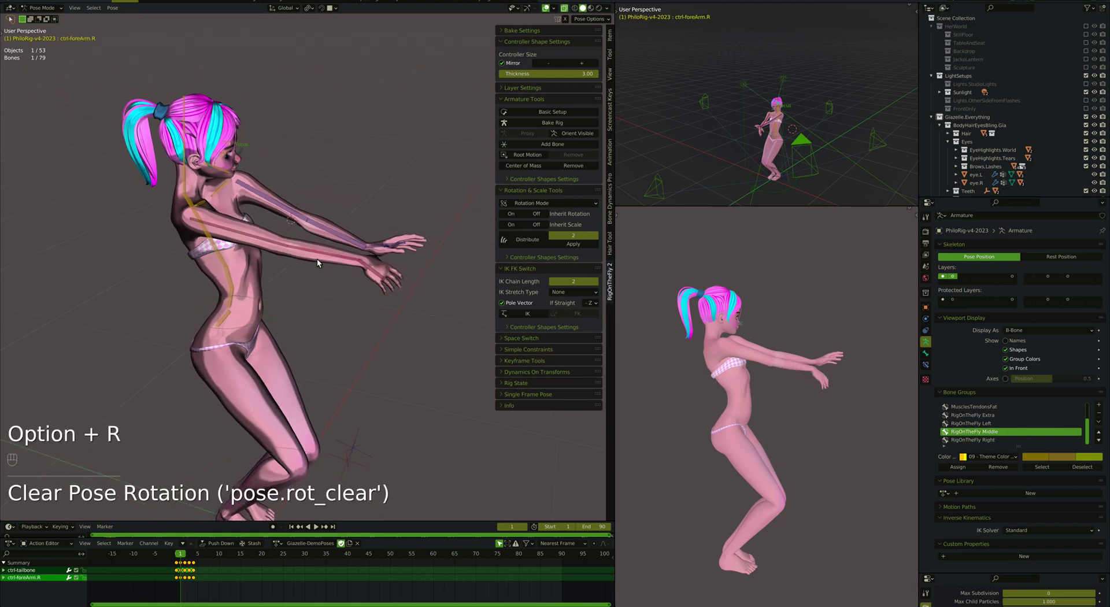
key(i)
click(381, 275)
click(529, 319)
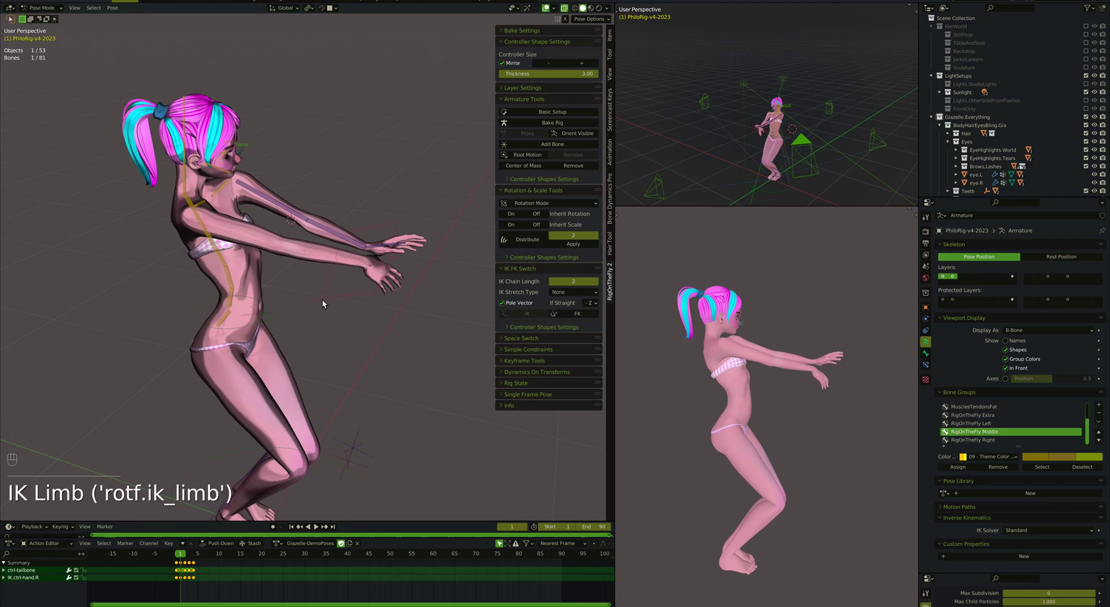
key(g)
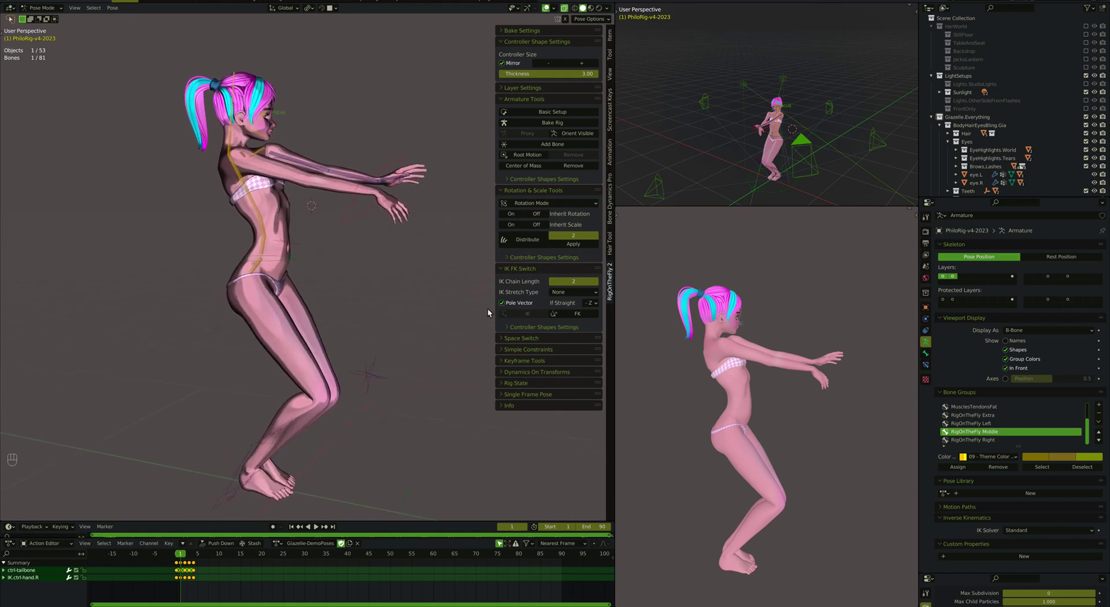
Undo the right-arm IK setup and disable the Pole Vector option for arm IK
key(super+z)
key(super+z)
key(super+z)
key(super+z)
key(super+z)
key(super+z)
key(super+z)
click(379, 266)
Move and rotate the body's centre control to adjust the stance
drag(506, 307, 381, 276)
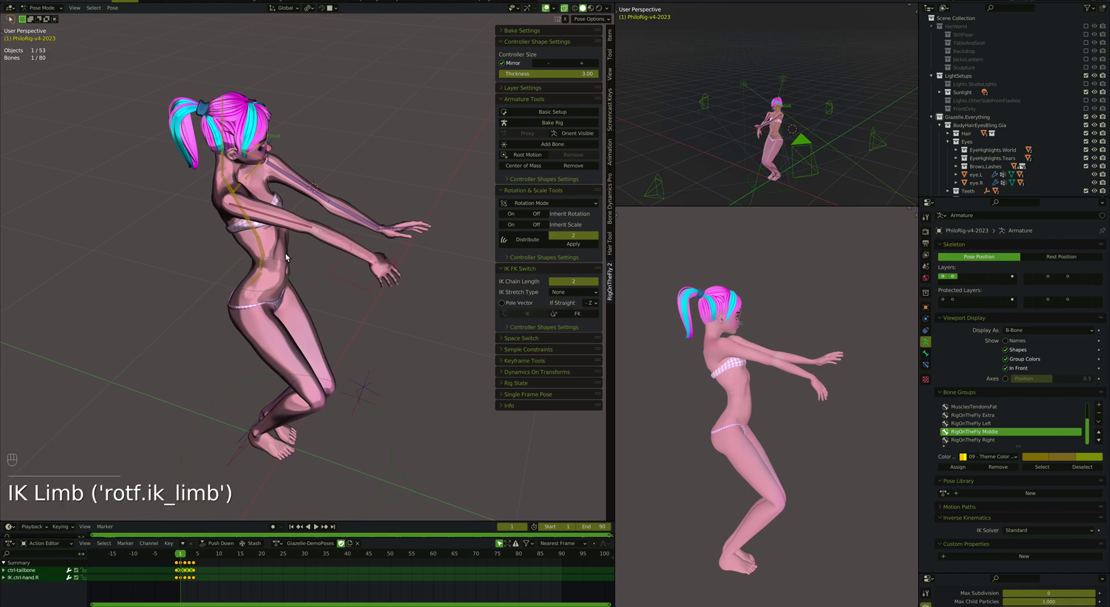
click(288, 264)
key(g)
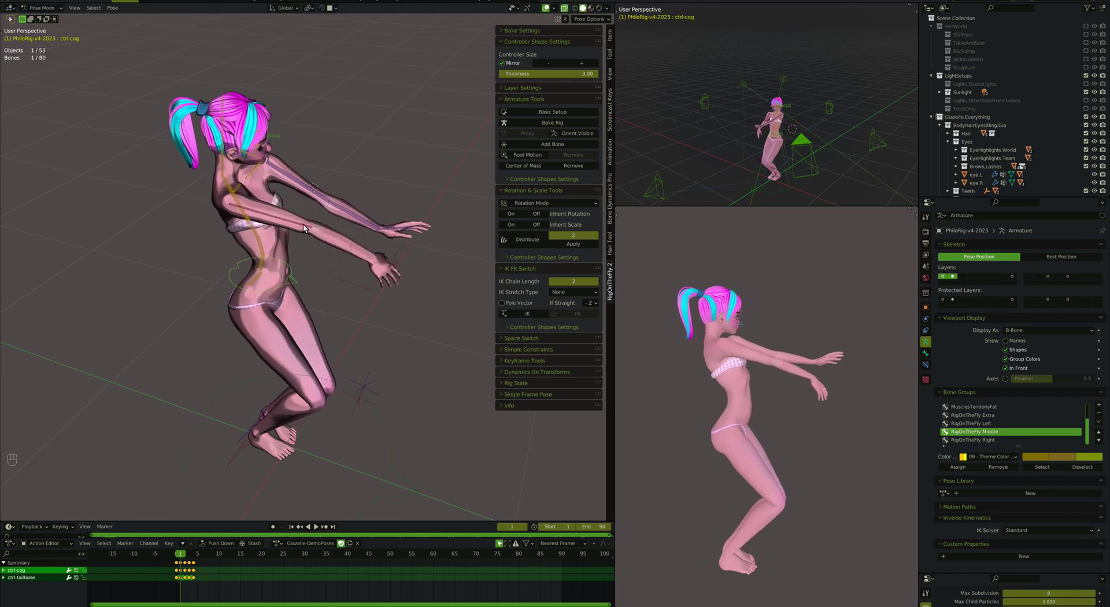
click(309, 227)
key(r)
Rotate the right upper arm so the arm extends straight forward, undoing stray tweaks
click(336, 270)
key(g)
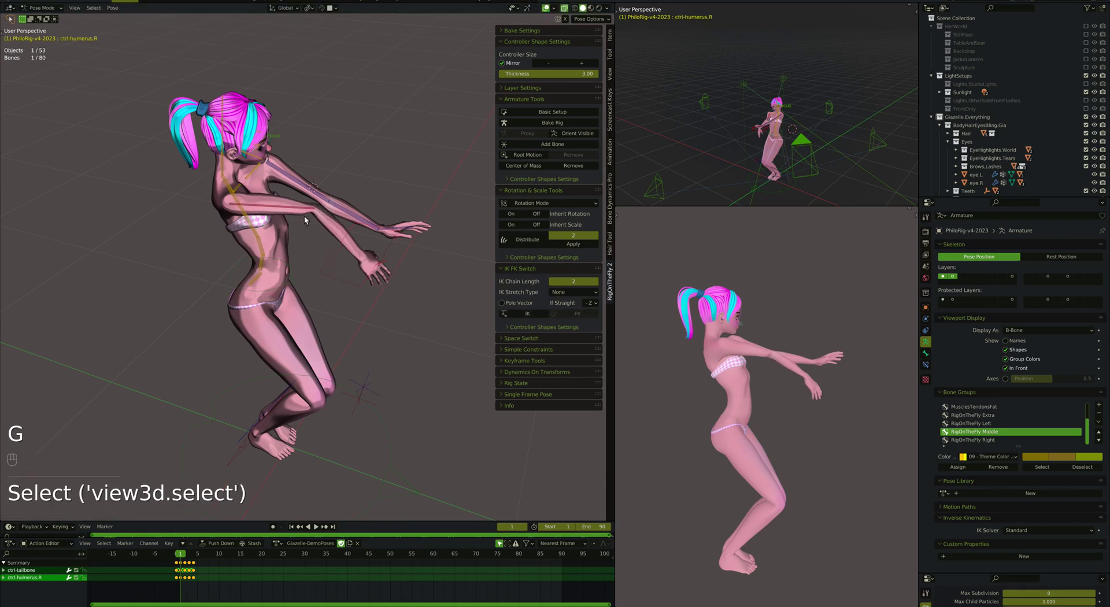
key(r)
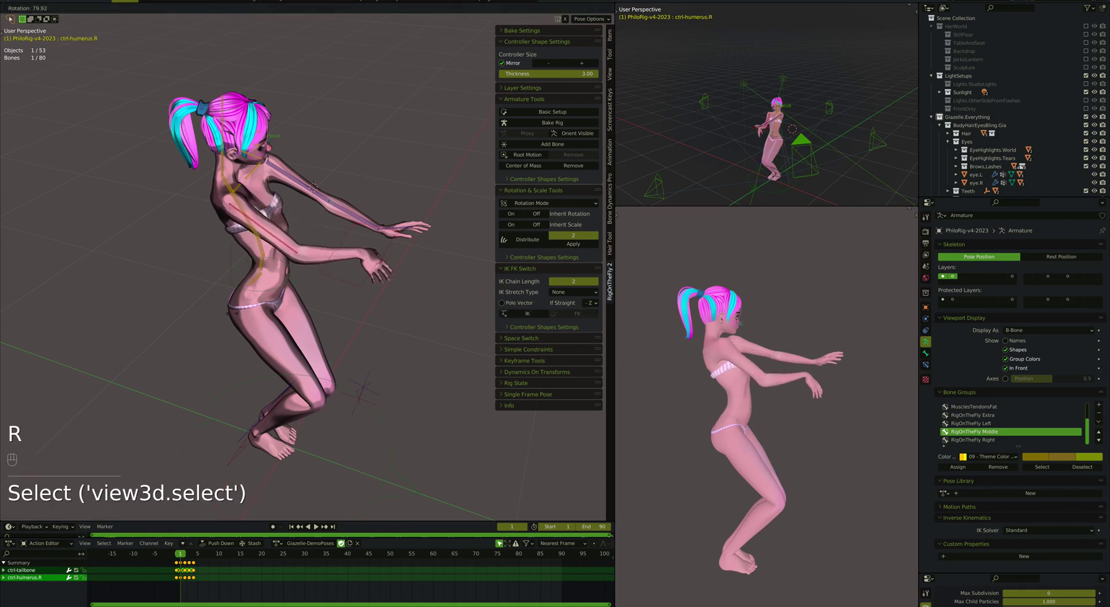
drag(237, 318, 221, 294)
key(r)
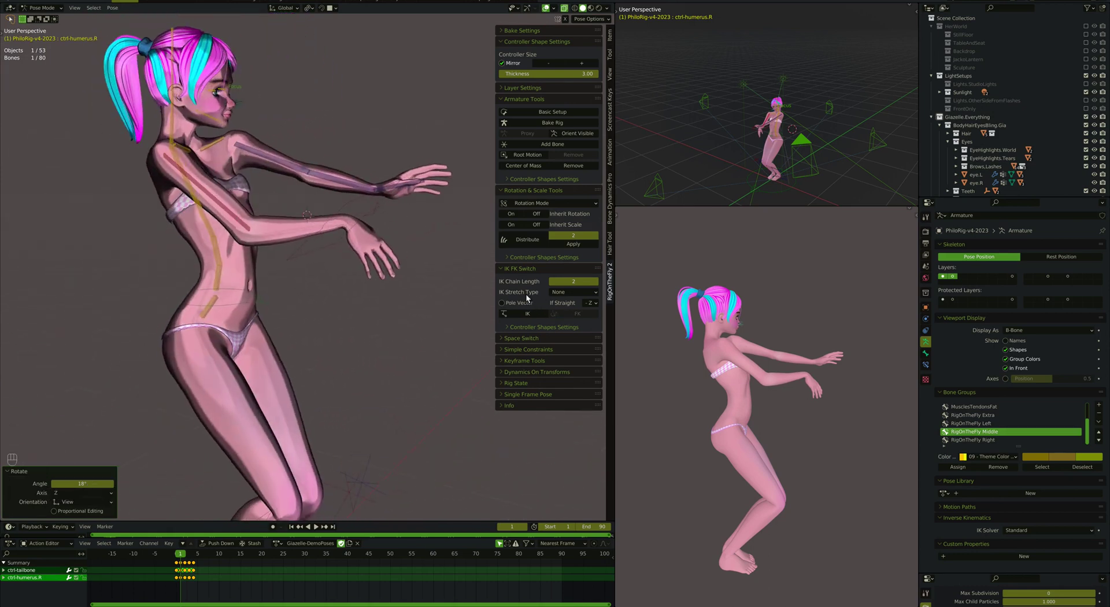
key(super+z)
key(super+z)
key(super+z)
key(super+z)
key(super+z)
Undo back to the upright FK stance with arms forward and select the upper spine control
key(super+z)
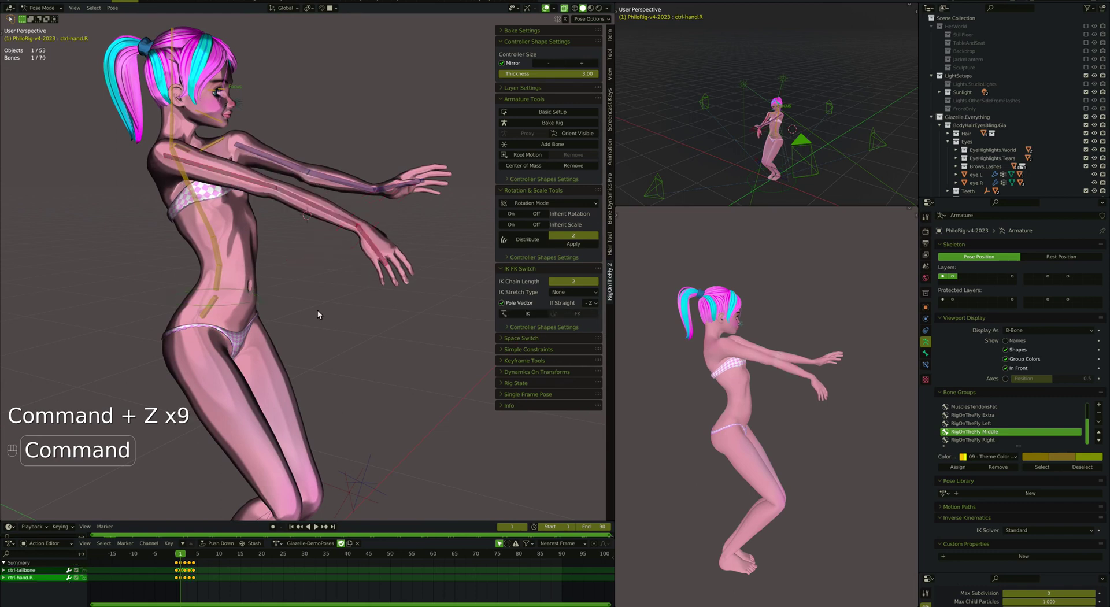
key(super+z)
key(super+z)
key(super+z)
key(super+z)
key(super+z)
key(super+z)
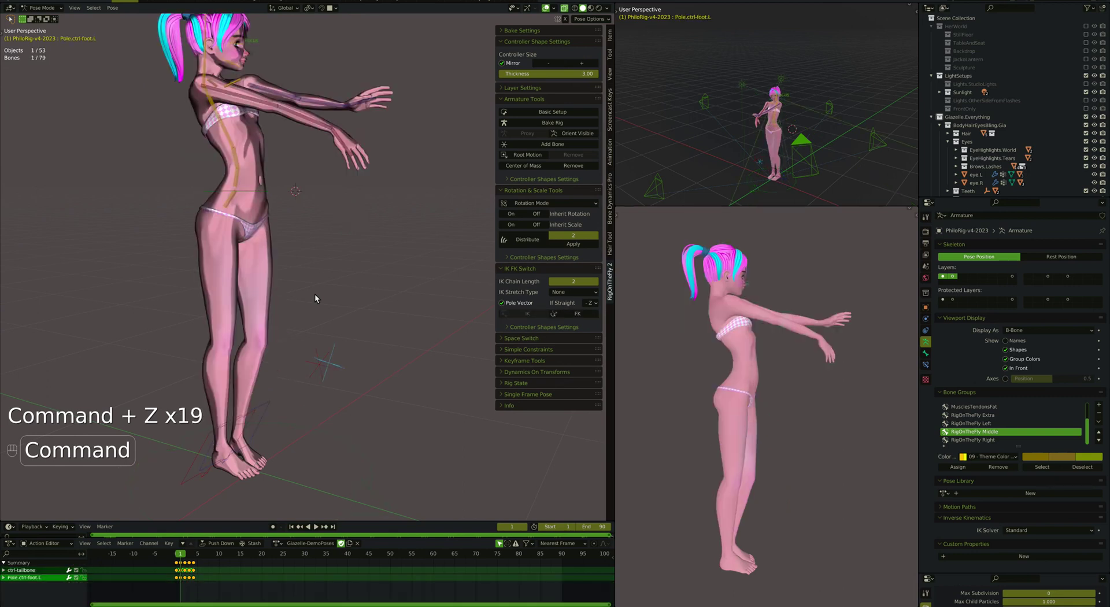
key(super+z)
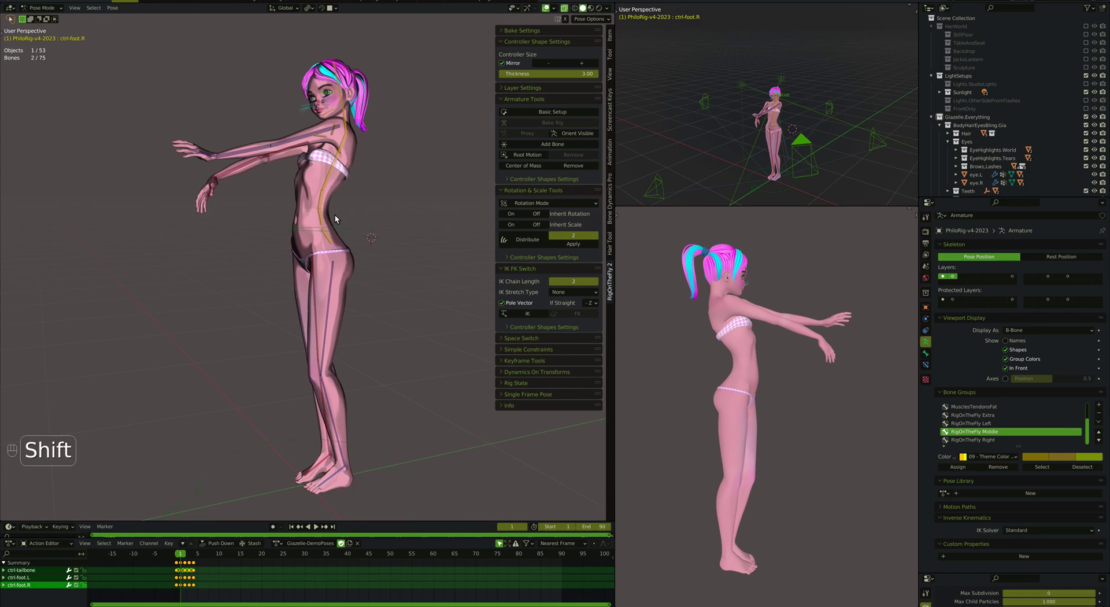
click(329, 180)
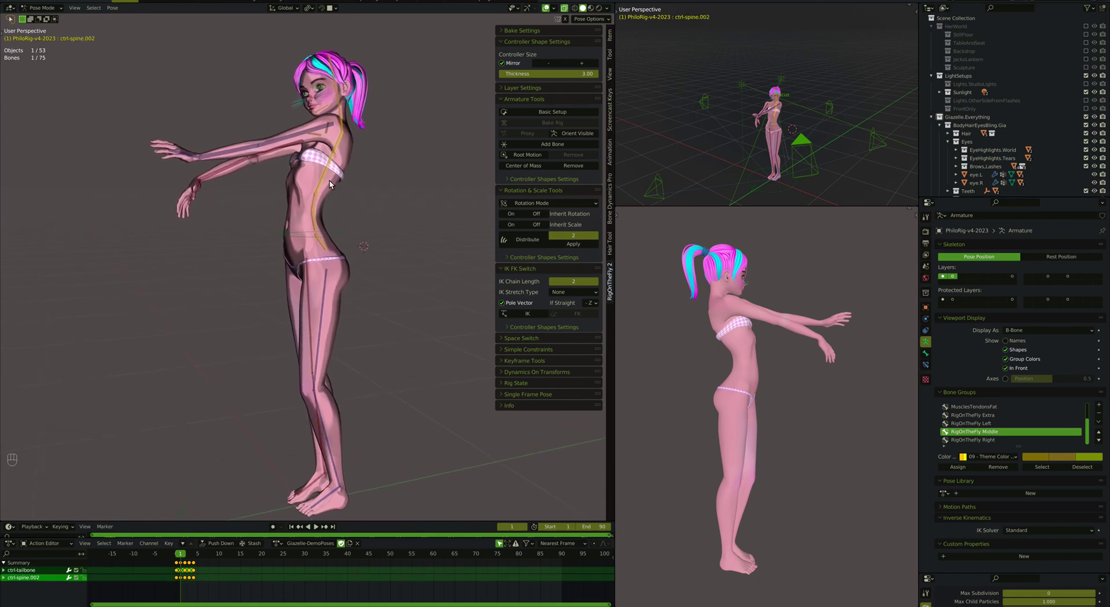
Jump back to frame 0's neutral pose and test-rotate the upper spine control ctrl-spine.002
key(shift+Left)
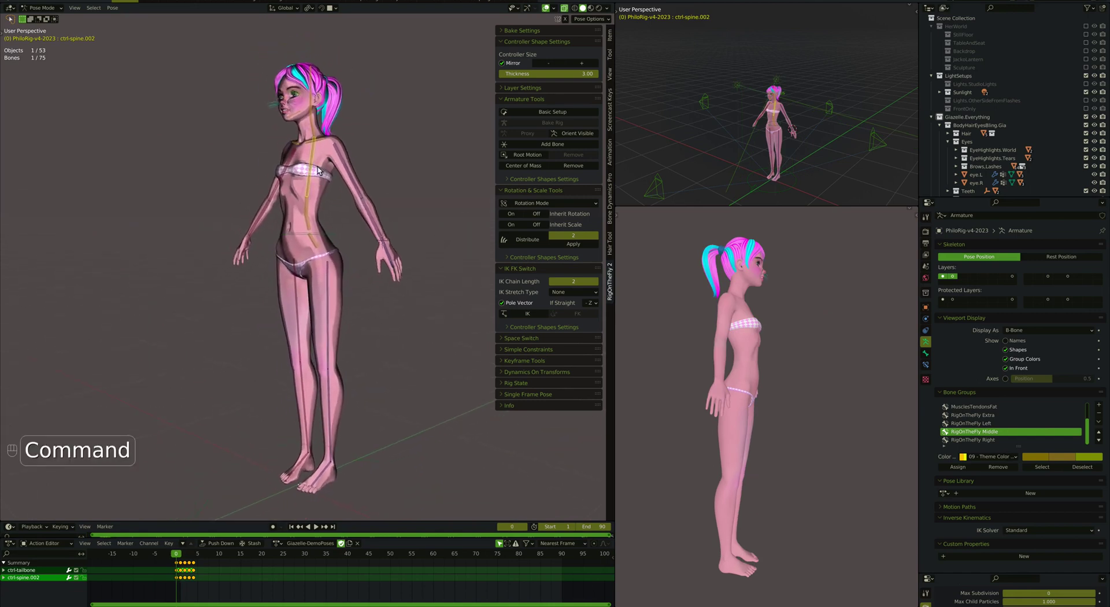
key(r)
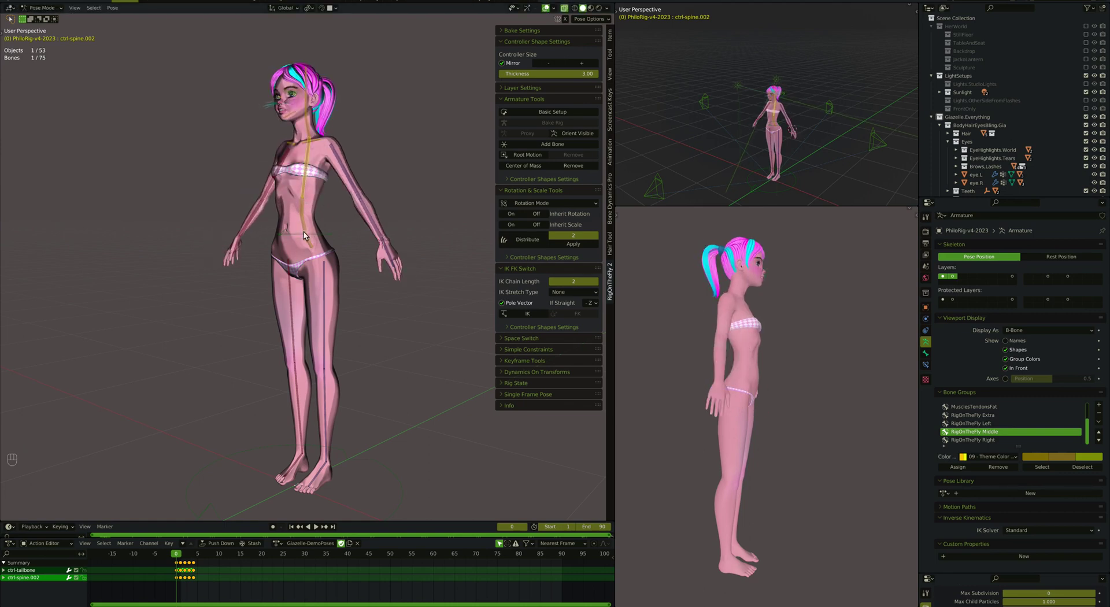
key(r)
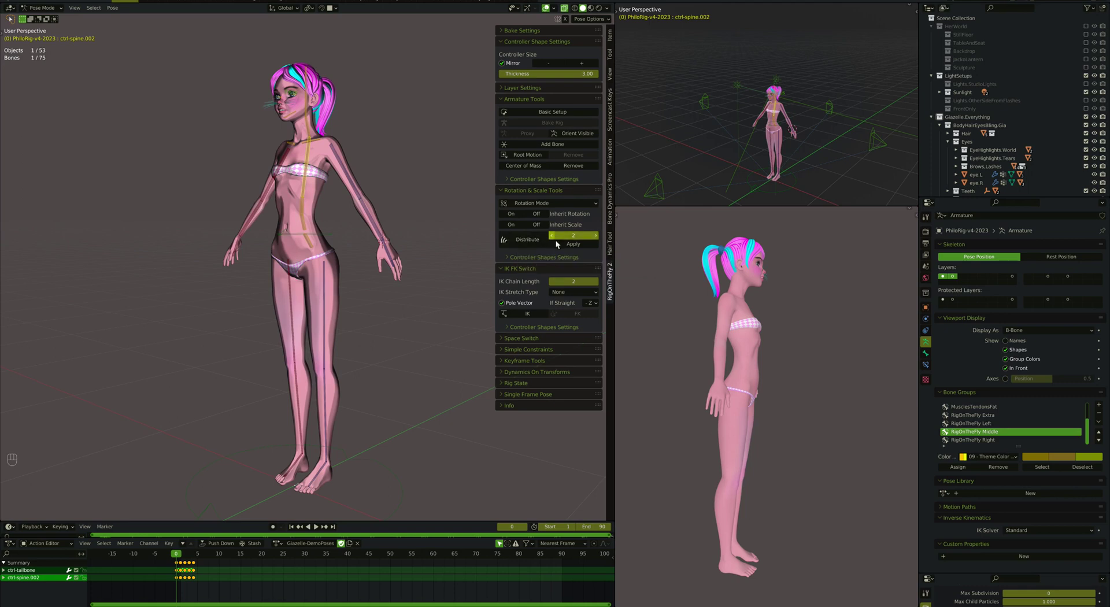
Distribute the upper spine rotation across three bones and test-rotate the new RotDistribution control
drag(600, 240, 330, 218)
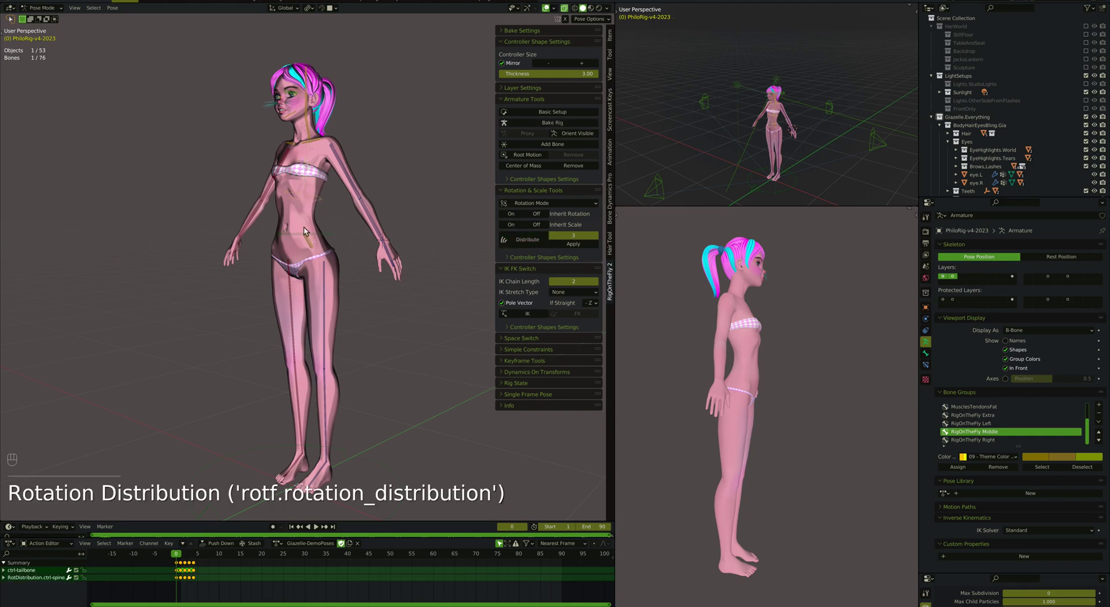
click(307, 197)
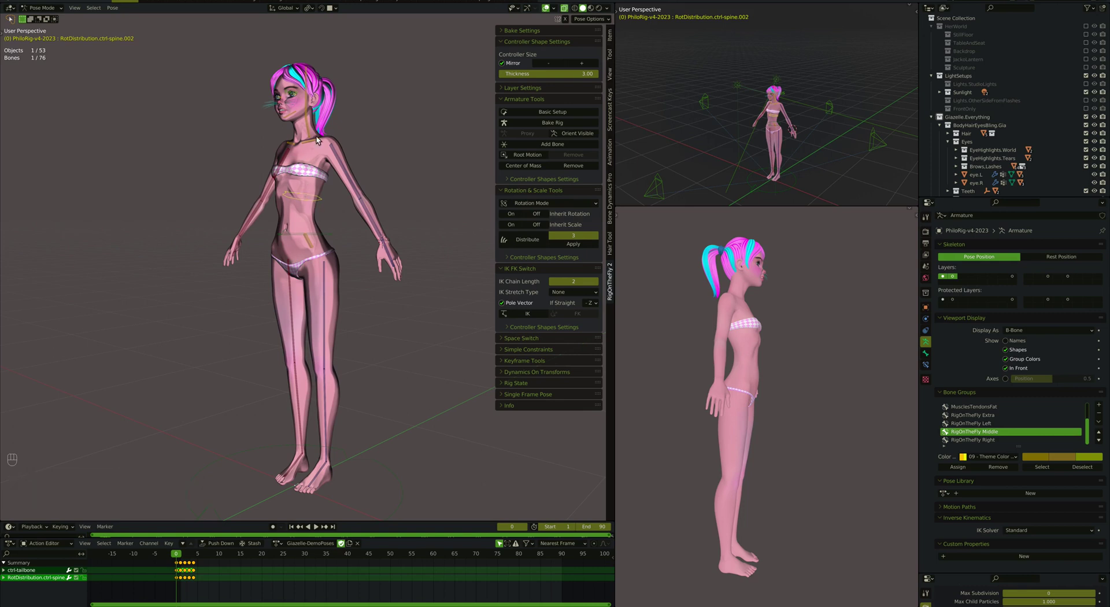
key(r)
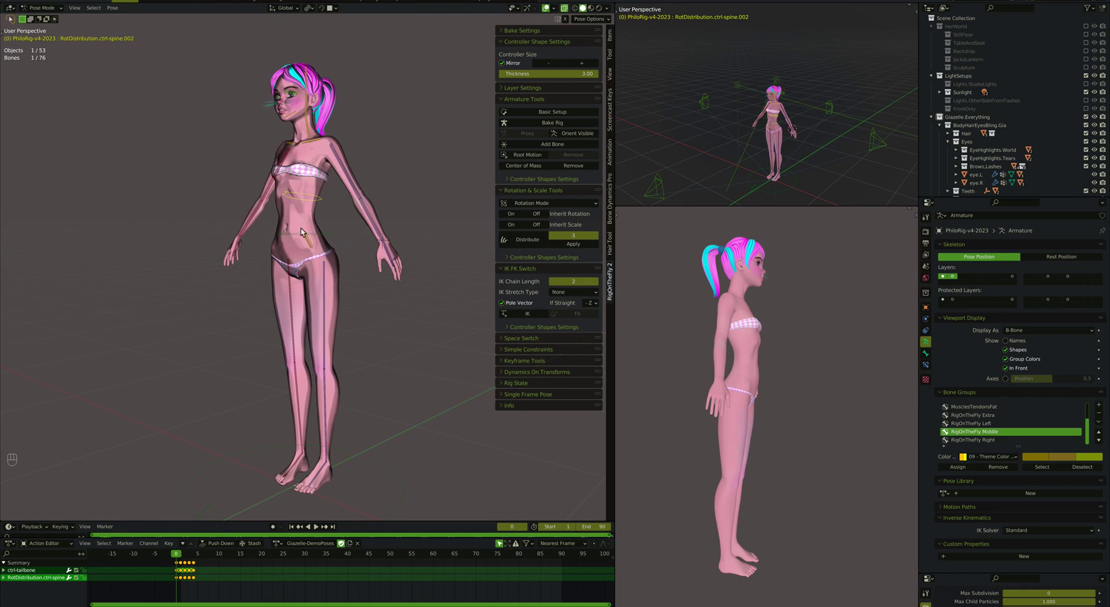
key(r)
key(r)
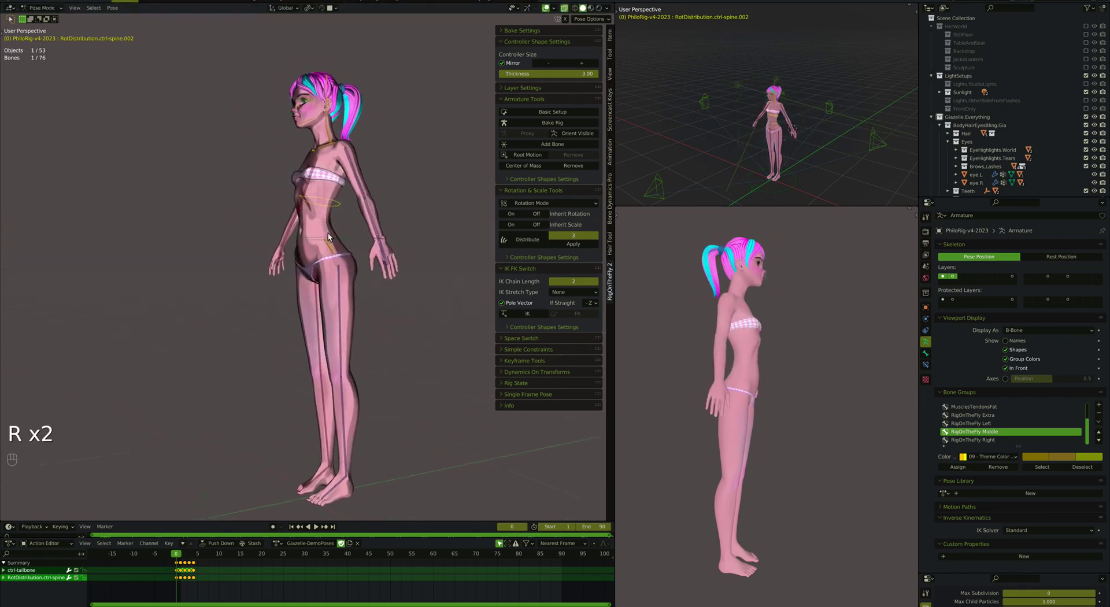
From a side view bend the torso forward with the distributed control, then cancel the bend
key(r)
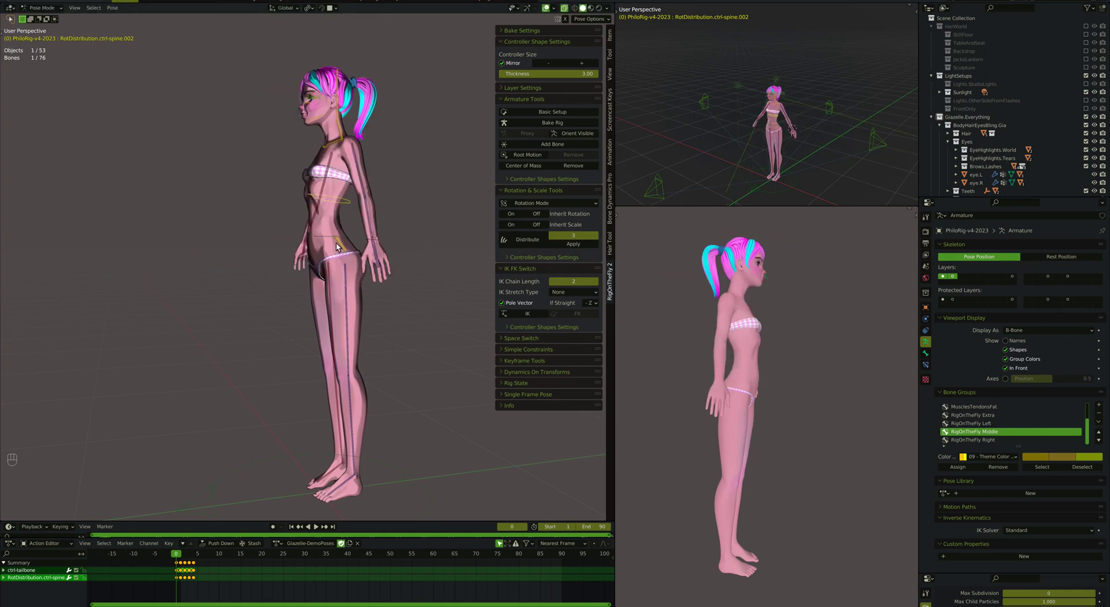
key(r)
key(r)
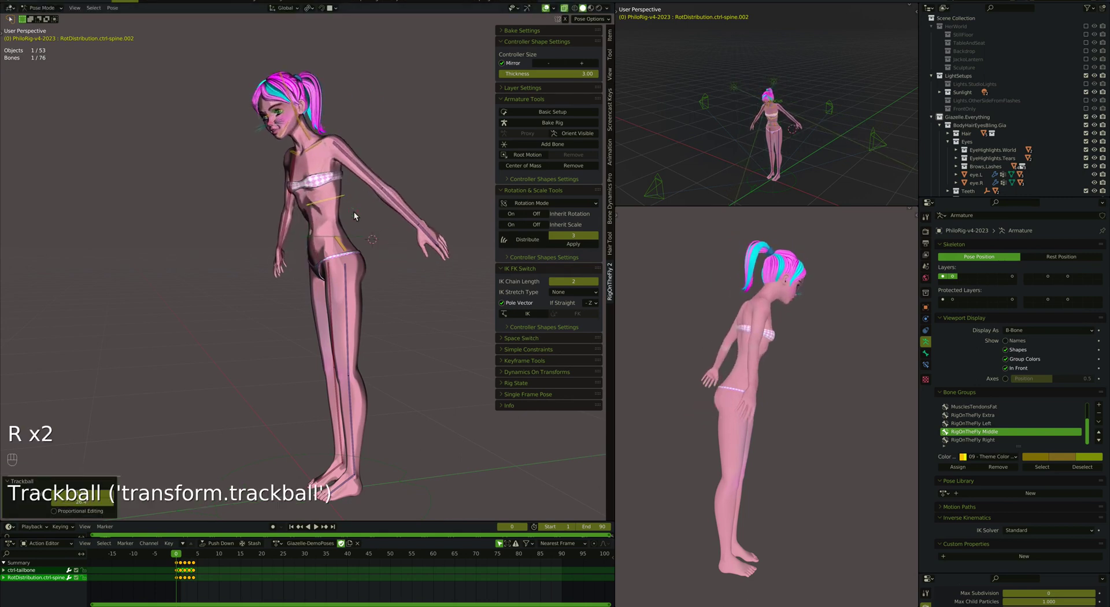
key(r)
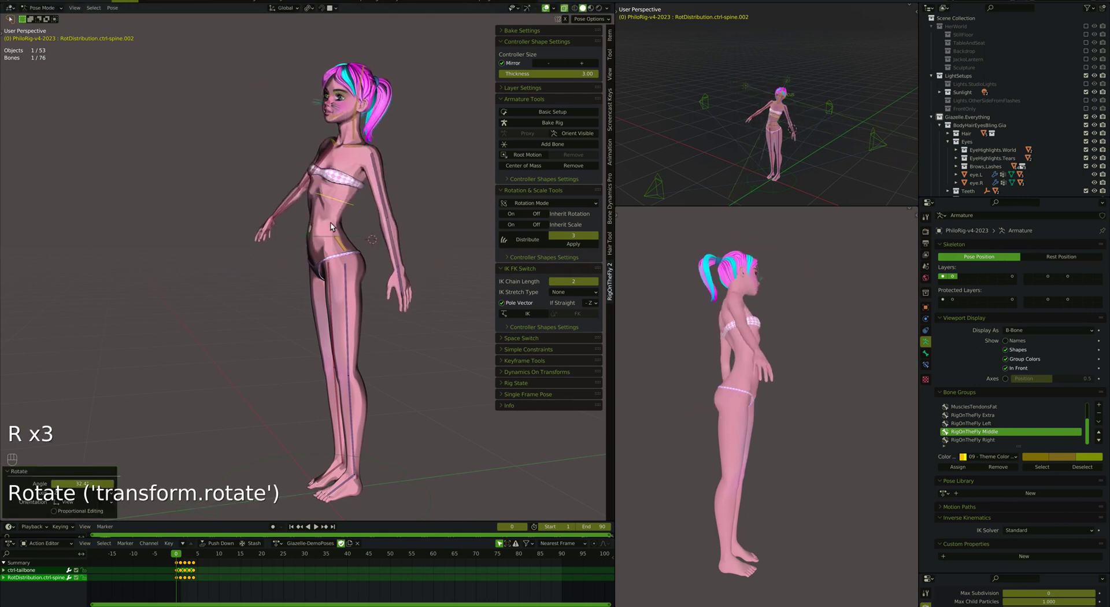
Rotate the distributed spine control, copy the pose and scrub through neighbouring frames
key(r)
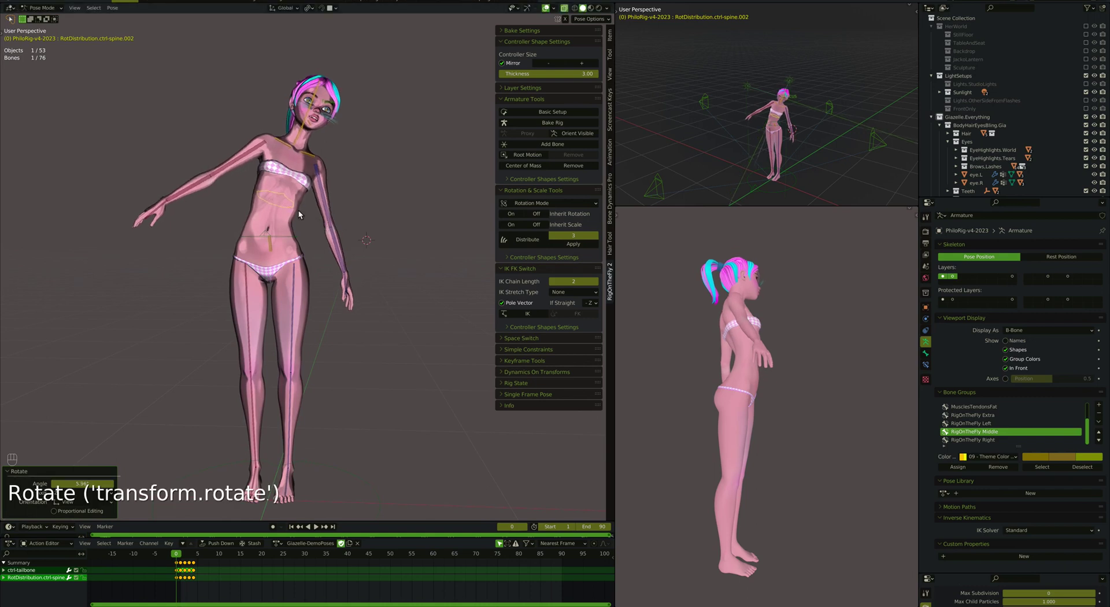
key(a)
key(super+c)
key(shift+Right)
key(shift+Left)
key(Right)
key(Right)
key(Right)
key(Right)
key(Right)
Paste the pose on the chosen frame and insert a keyframe for all controls
key(Left)
key(Left)
key(Right)
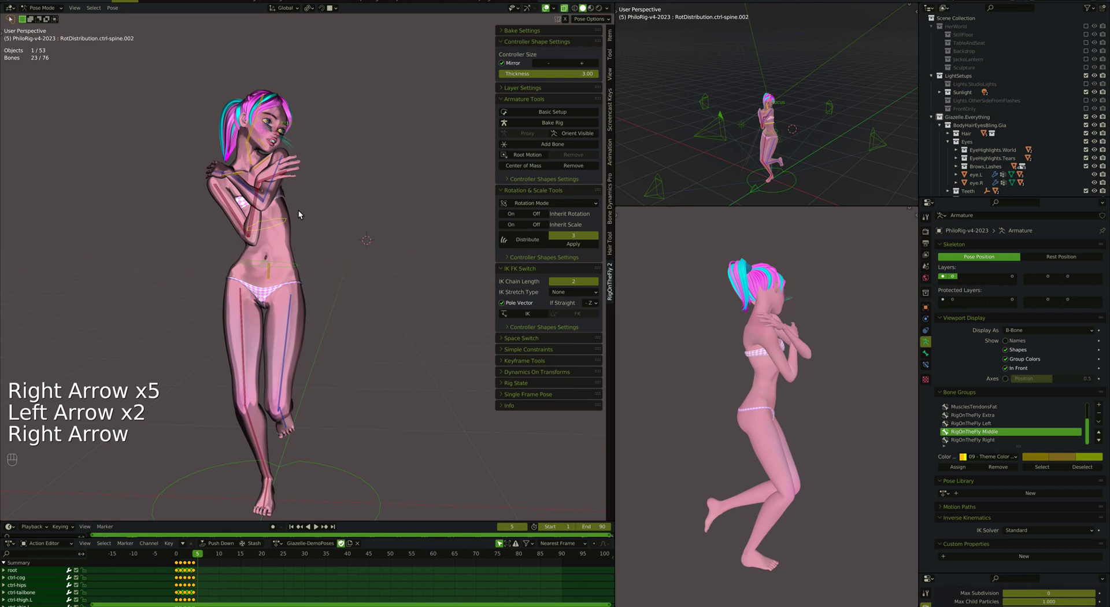
key(super+v)
key(a)
key(i)
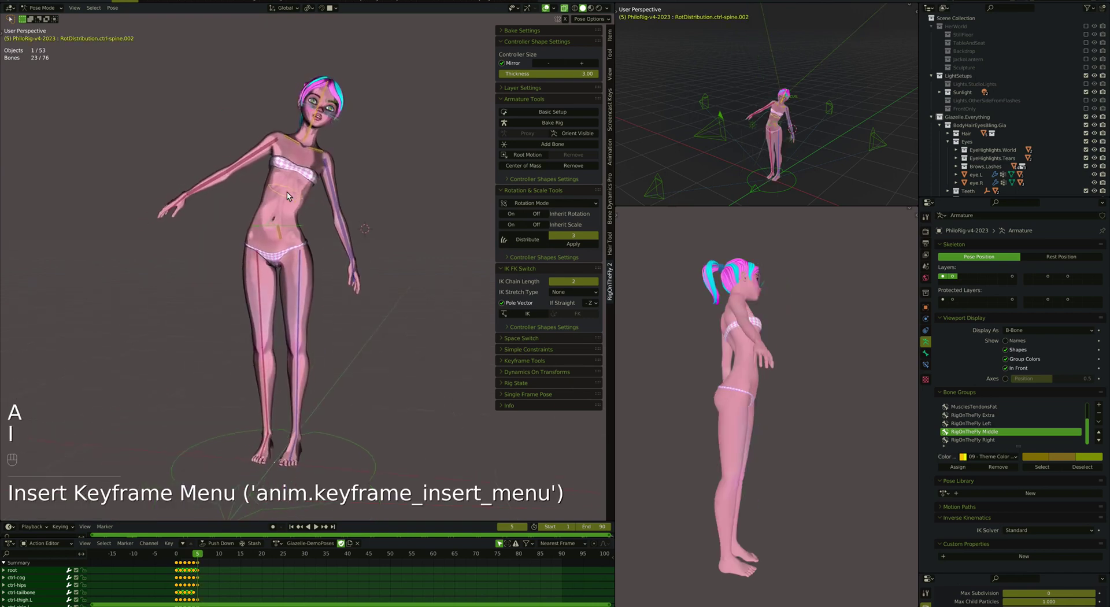
Apply the distribution to bake rotation onto the spine bones, removing the RotDistribution control
click(297, 196)
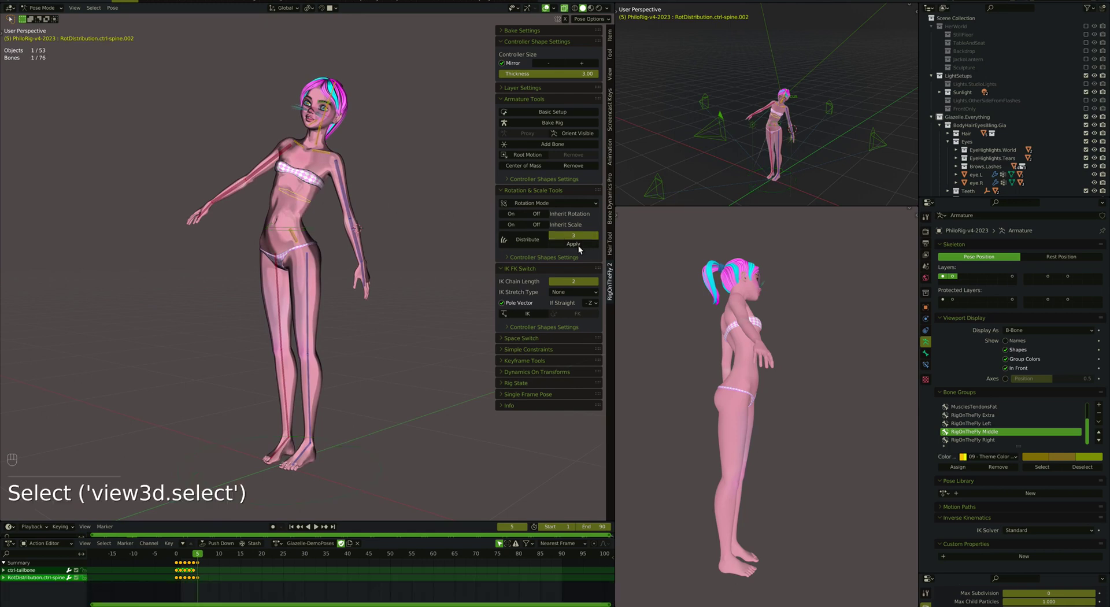
drag(582, 249, 306, 201)
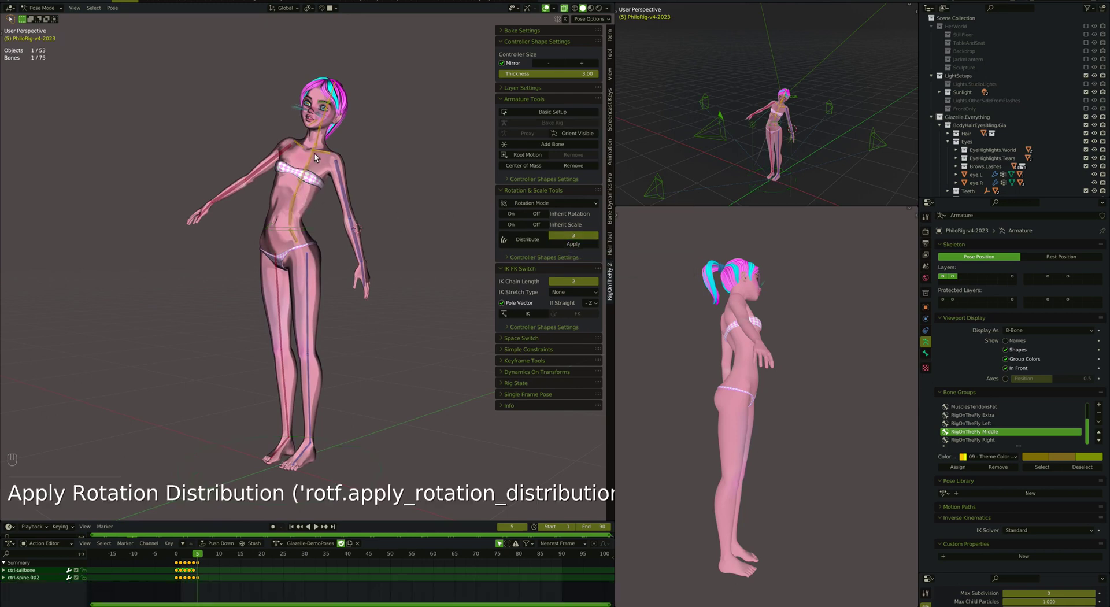
drag(300, 224, 321, 214)
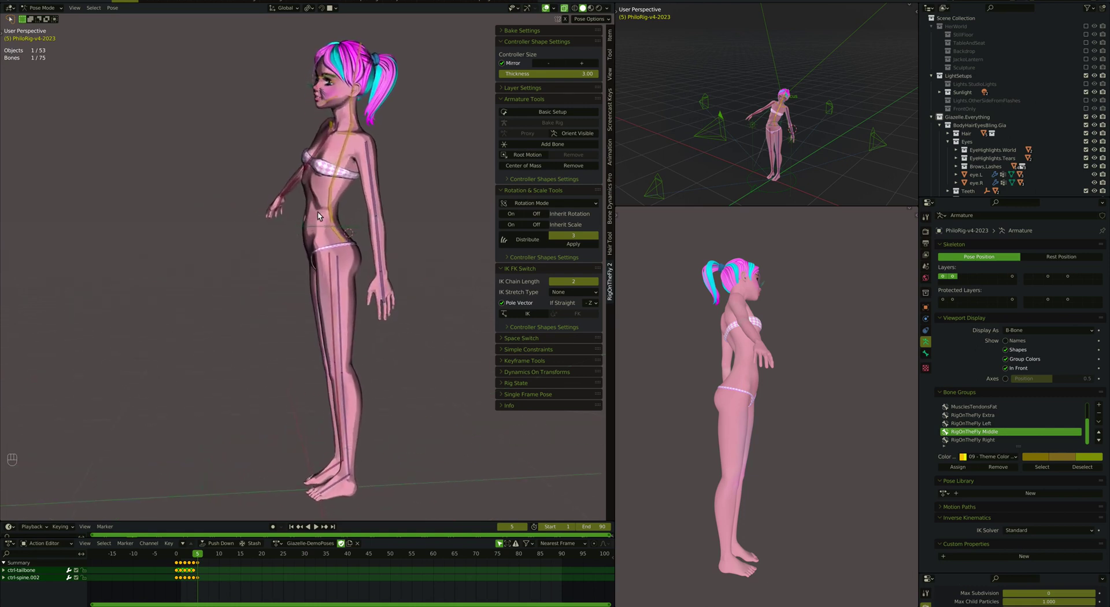
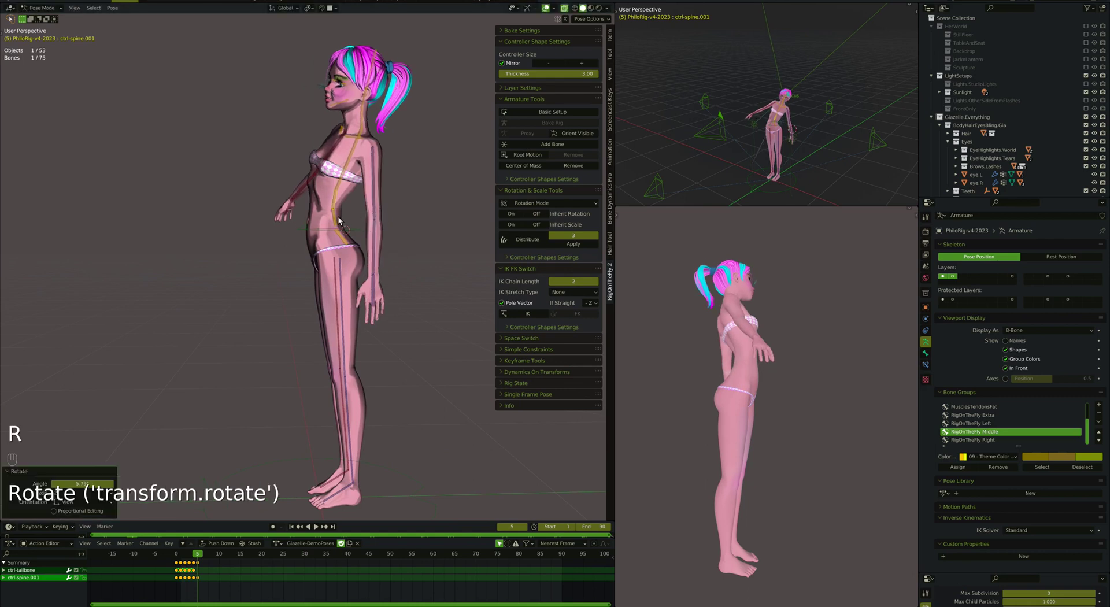
Select ctrl-spine and ctrl-head and switch that two-bone chain to IK
click(341, 220)
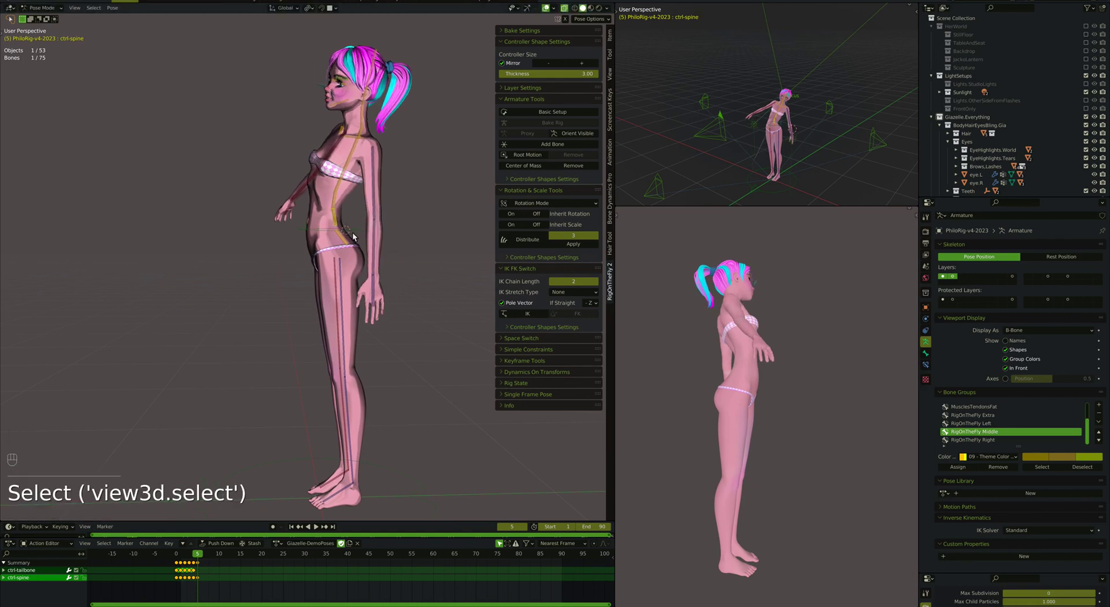
key(r)
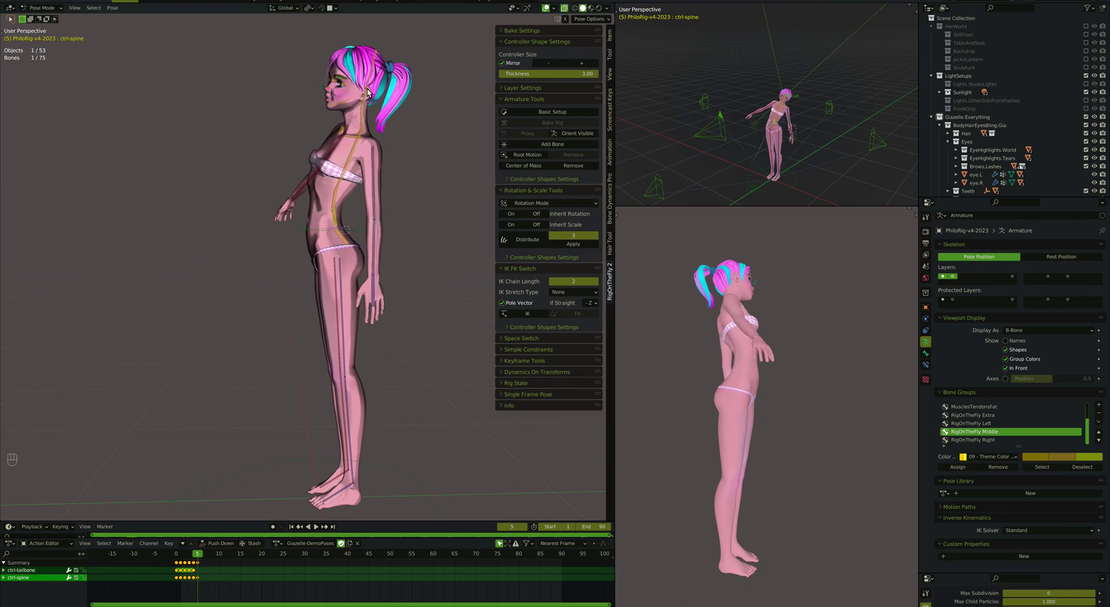
click(371, 92)
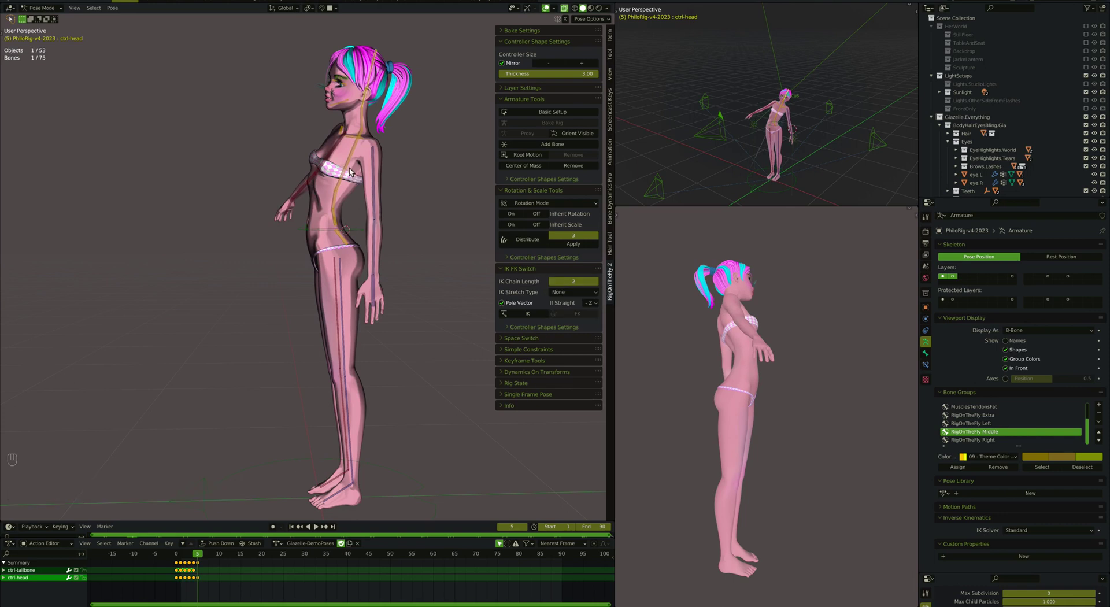
drag(537, 319, 376, 133)
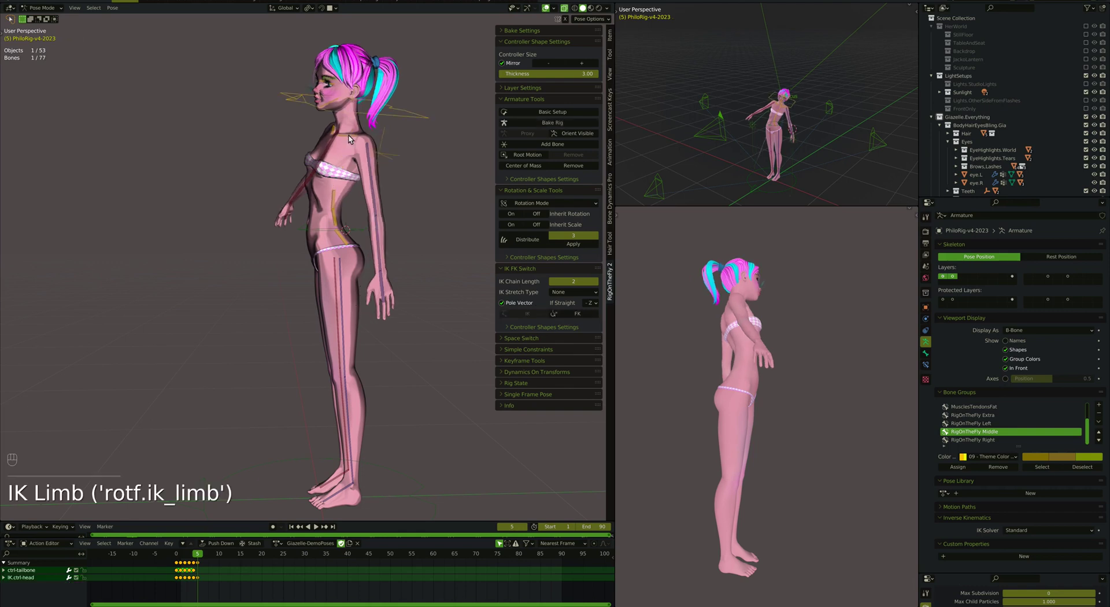
Undo the head IK conversion so spine and head are FK again, nudging the frame back and forth
key(super+z)
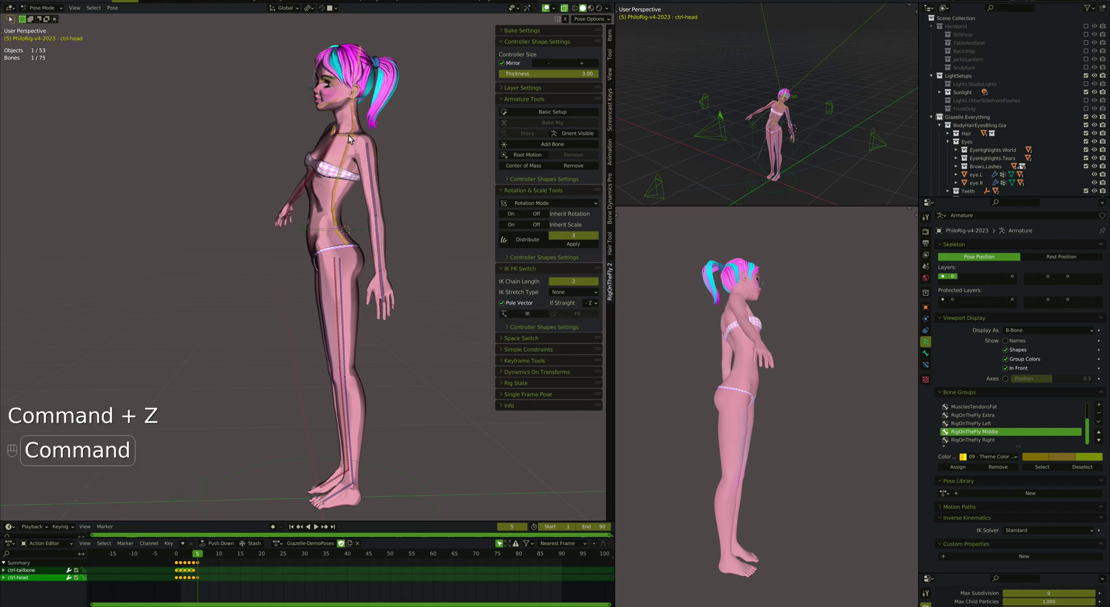
key(super+z)
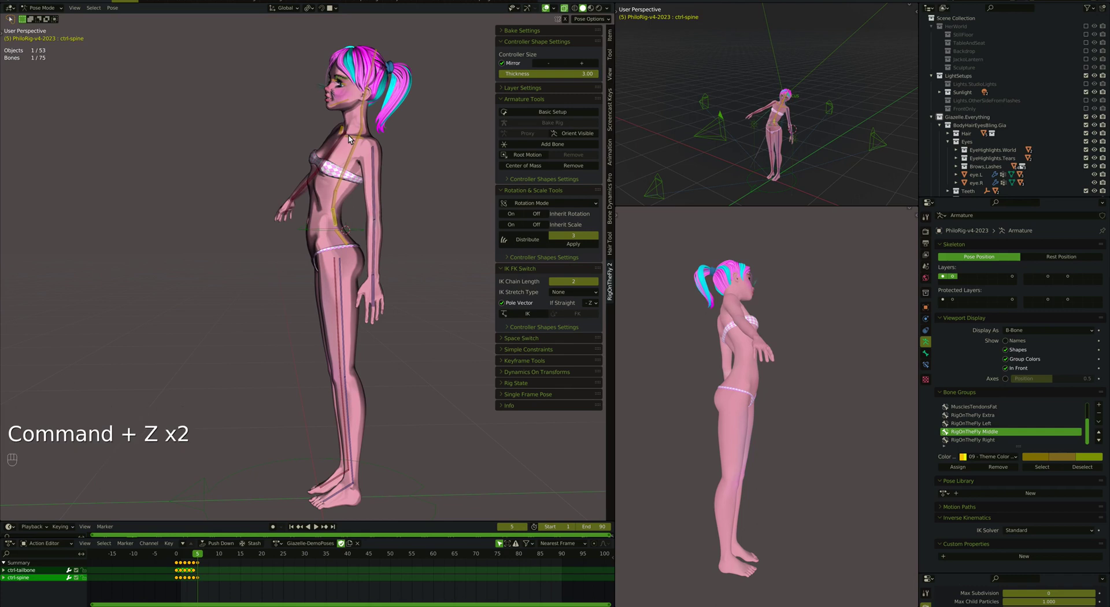
key(Right)
key(Left)
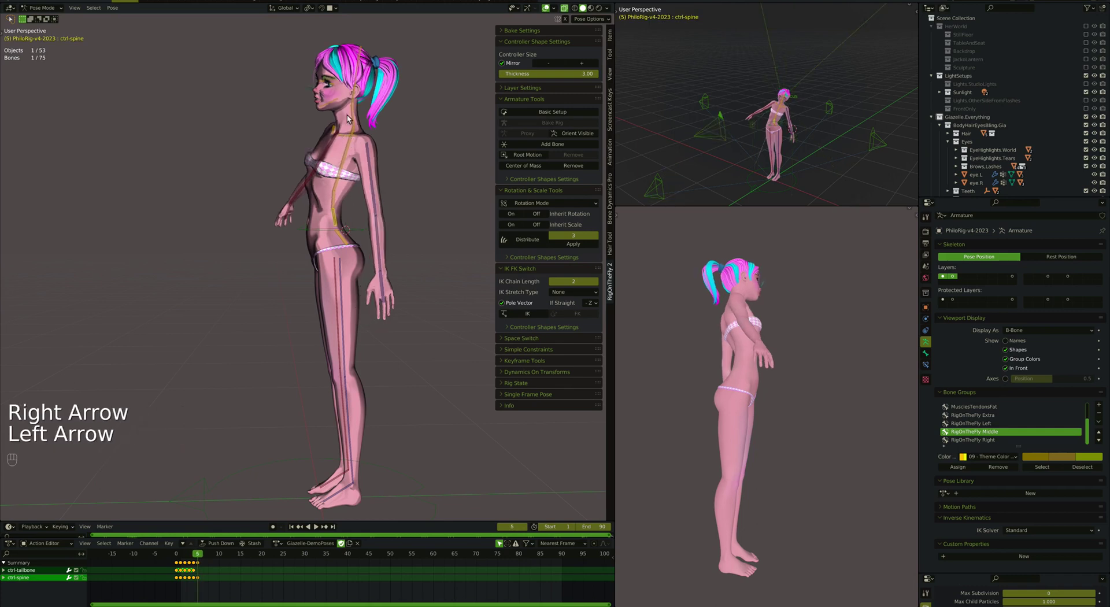
Switch the head chain to IK without a pole target and rotate ctrl-spine to bend the torso
click(362, 87)
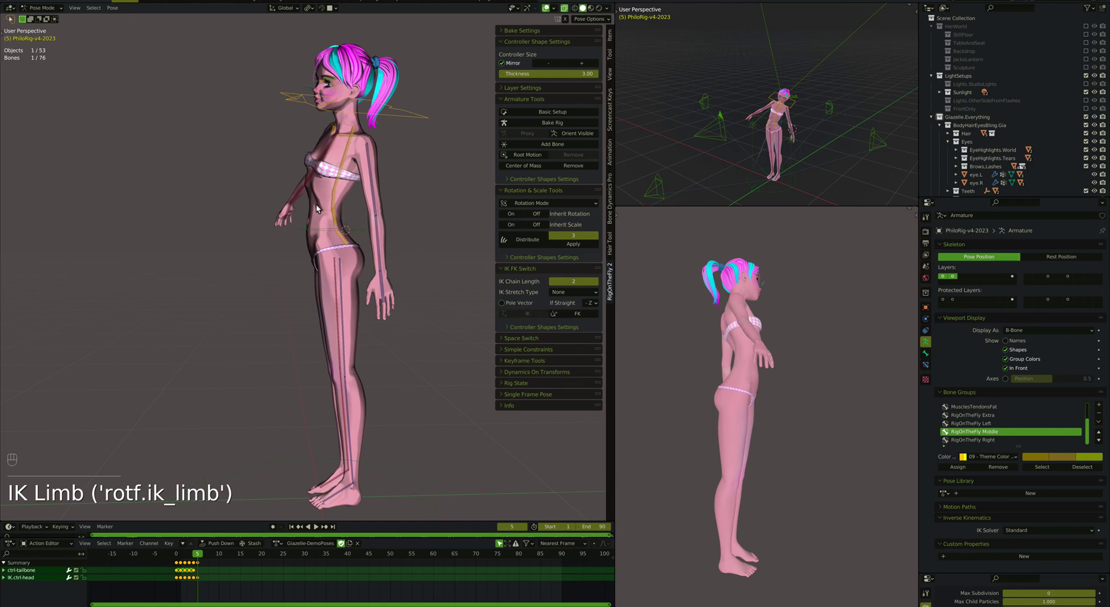
click(340, 221)
key(r)
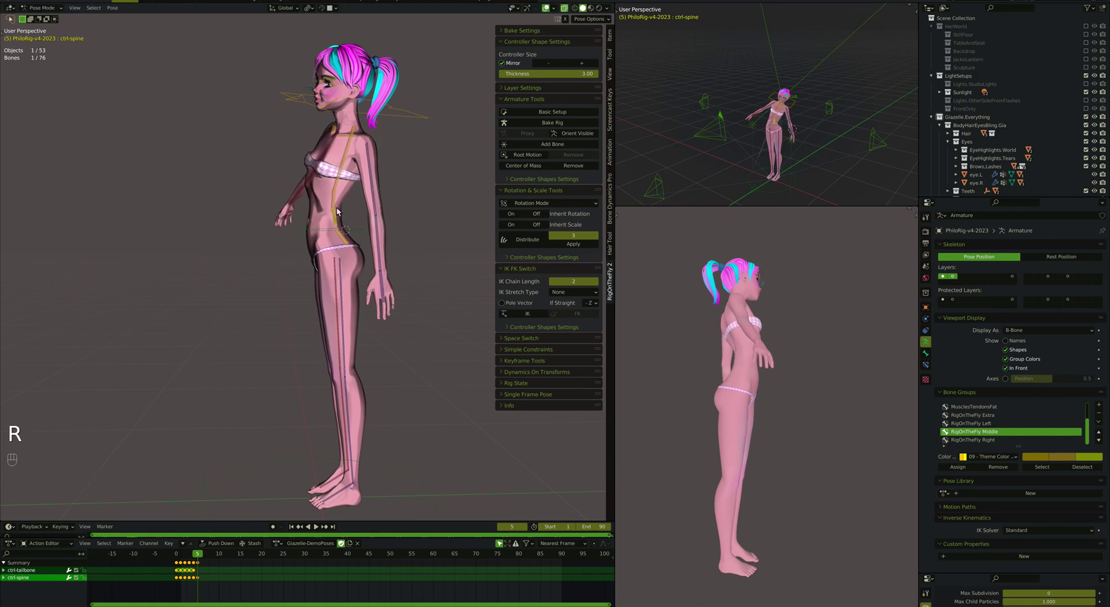
key(r)
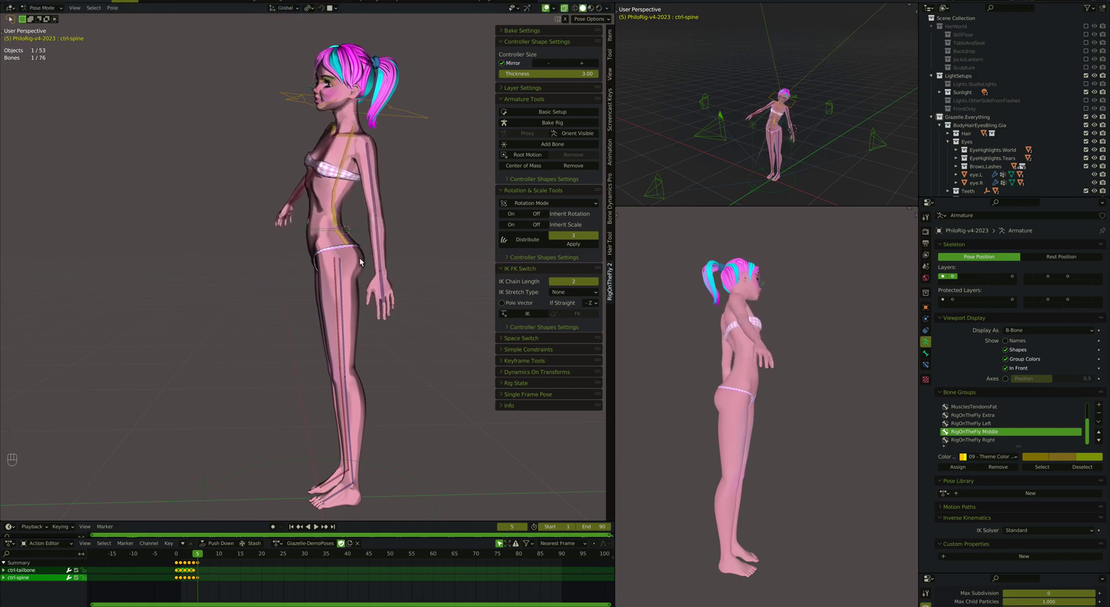
key(r)
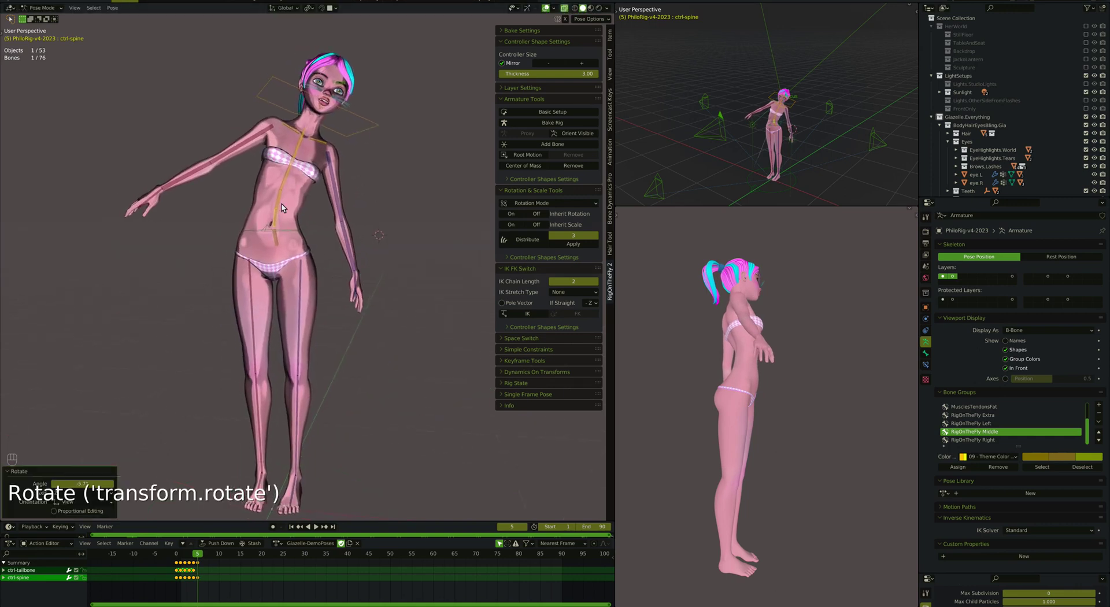
Twist ctrl-spine.001 and move the IK head controller to lean the upper body
click(284, 203)
key(r)
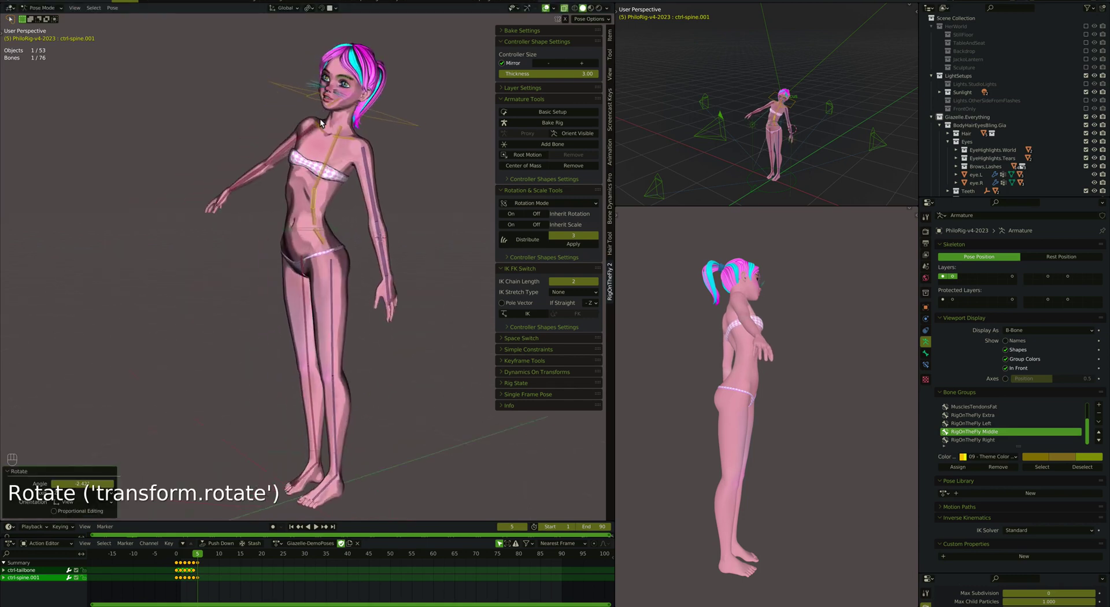
click(348, 120)
key(g)
key(g)
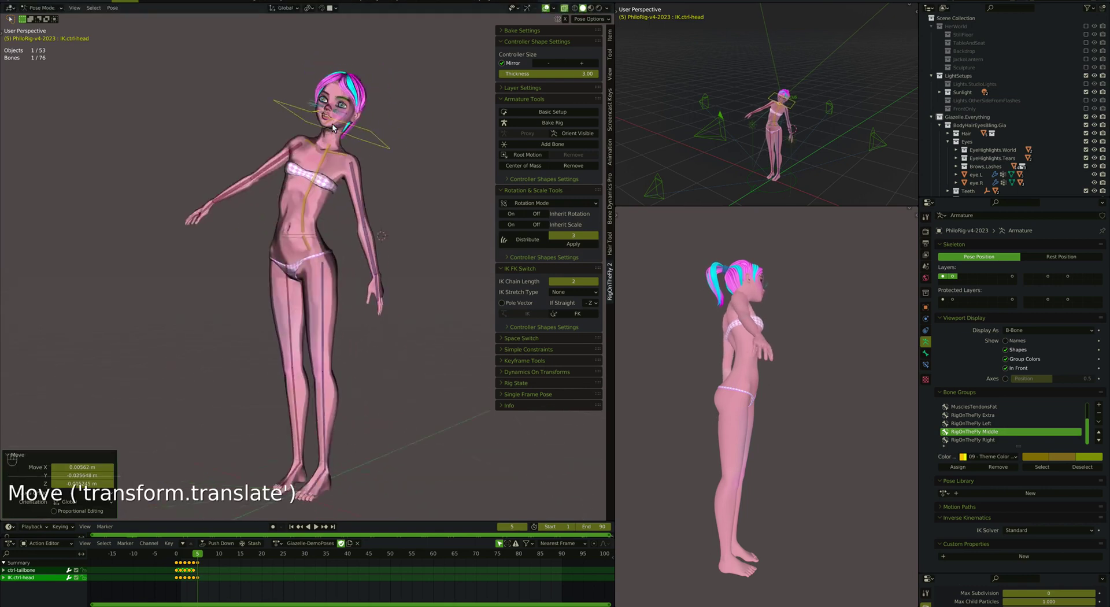
Tilt the head sideways, key the pose and switch the head chain back to FK
key(r)
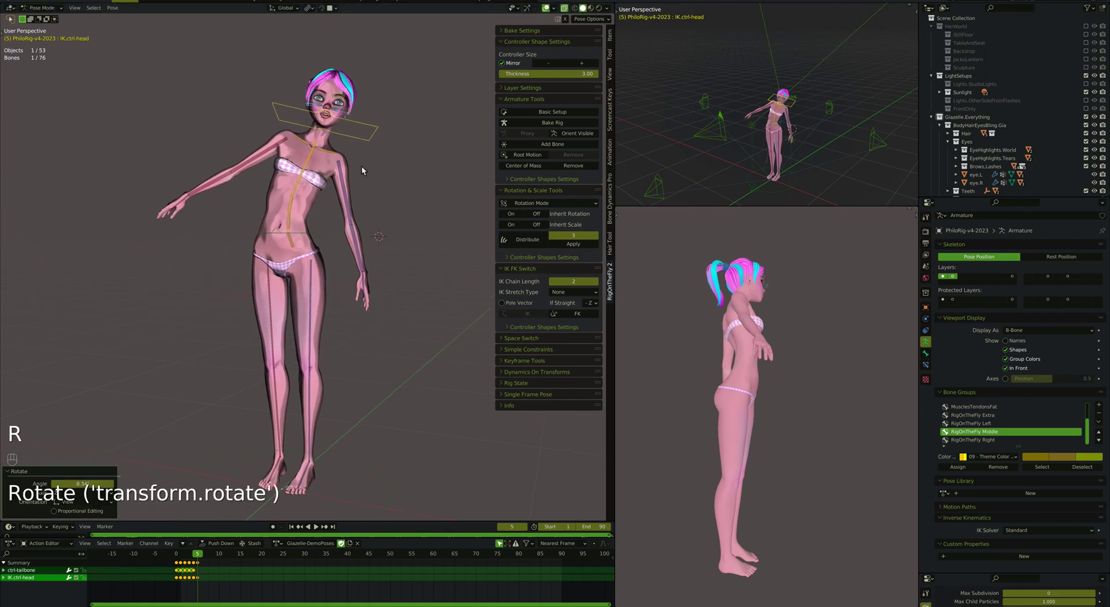
key(a)
key(i)
click(379, 128)
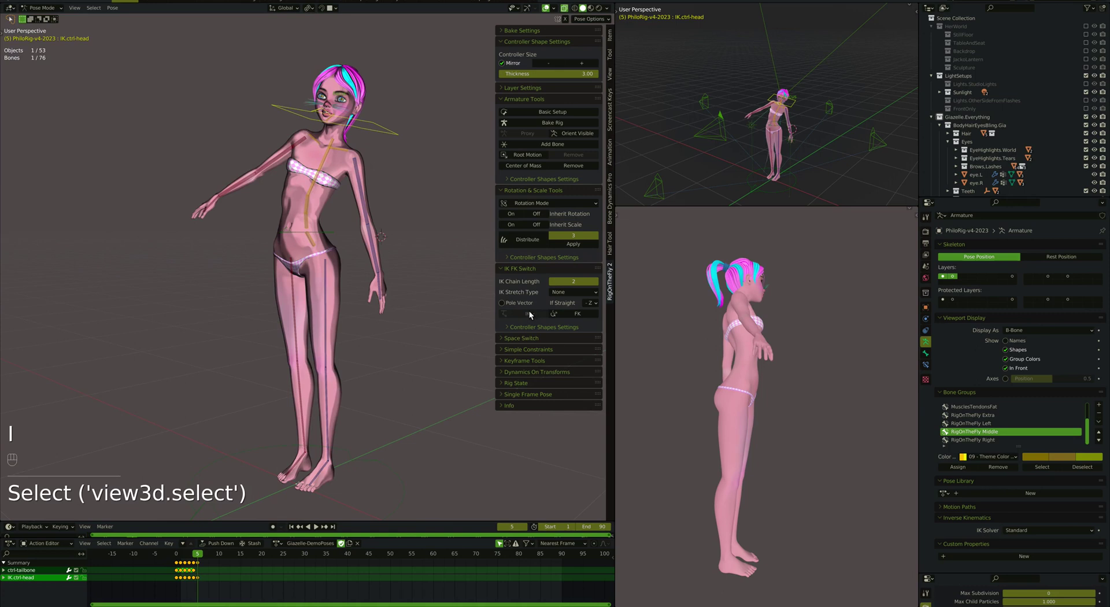
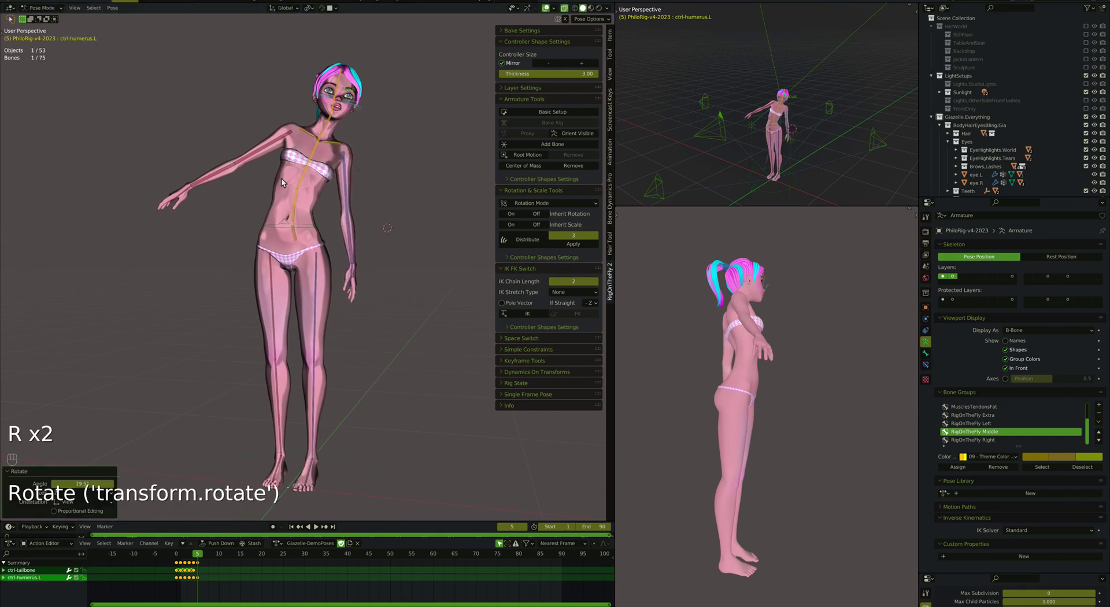
Rotate the upper arms down from the T-pose in front orthographic view, then grab the centre-of-gravity control
click(262, 158)
key(r)
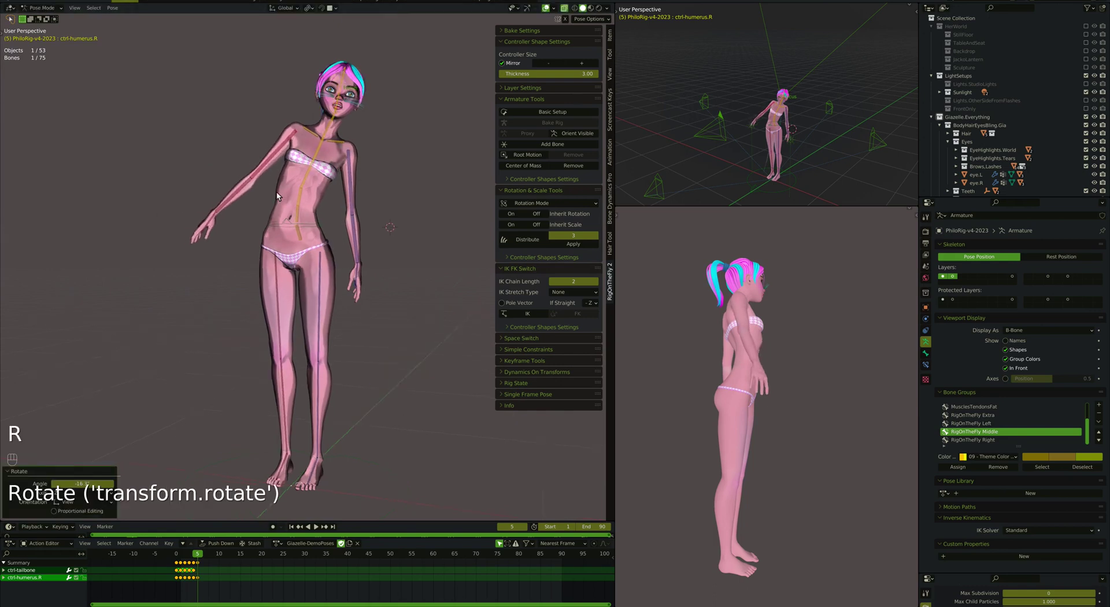
key(r)
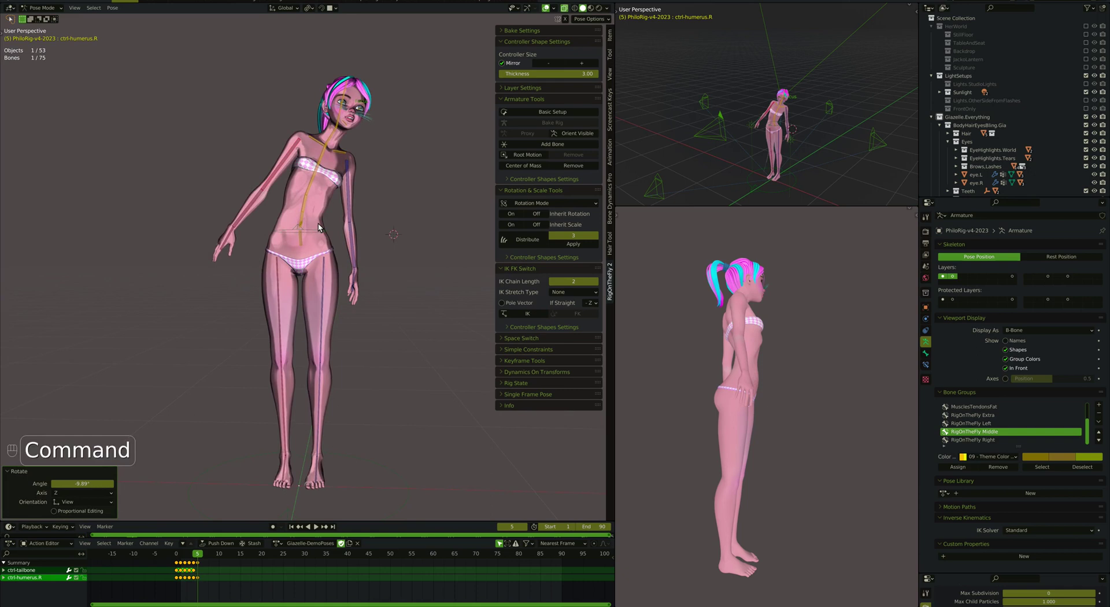
key(super+Down)
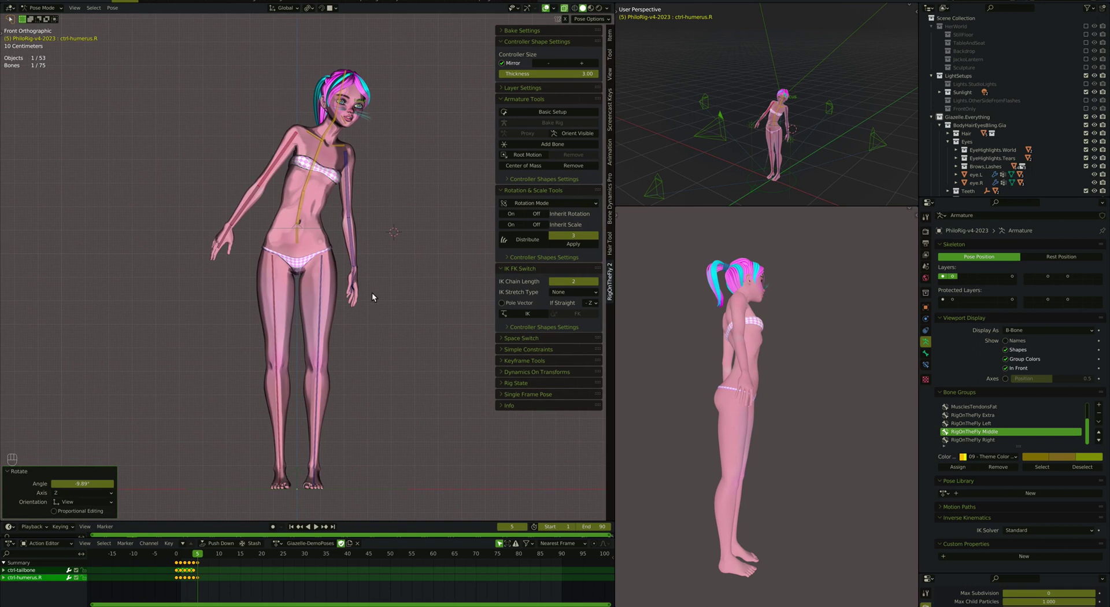
click(312, 231)
key(g)
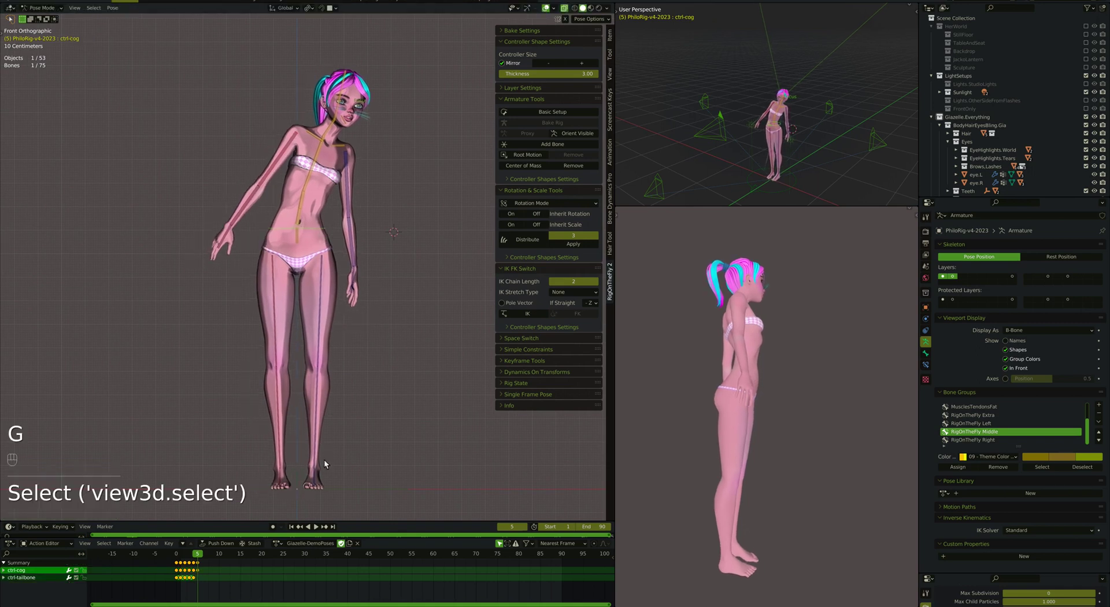
Select ctrl-foot.L and ctrl-foot.R and switch both legs to IK in IK FK Switch
click(320, 435)
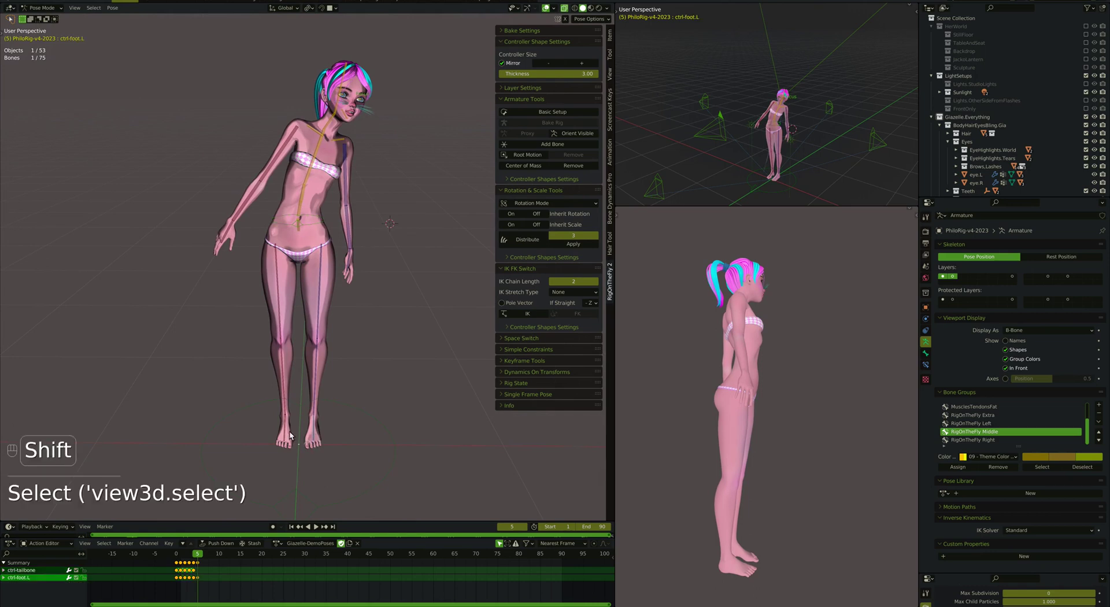
key(a)
key(i)
click(322, 435)
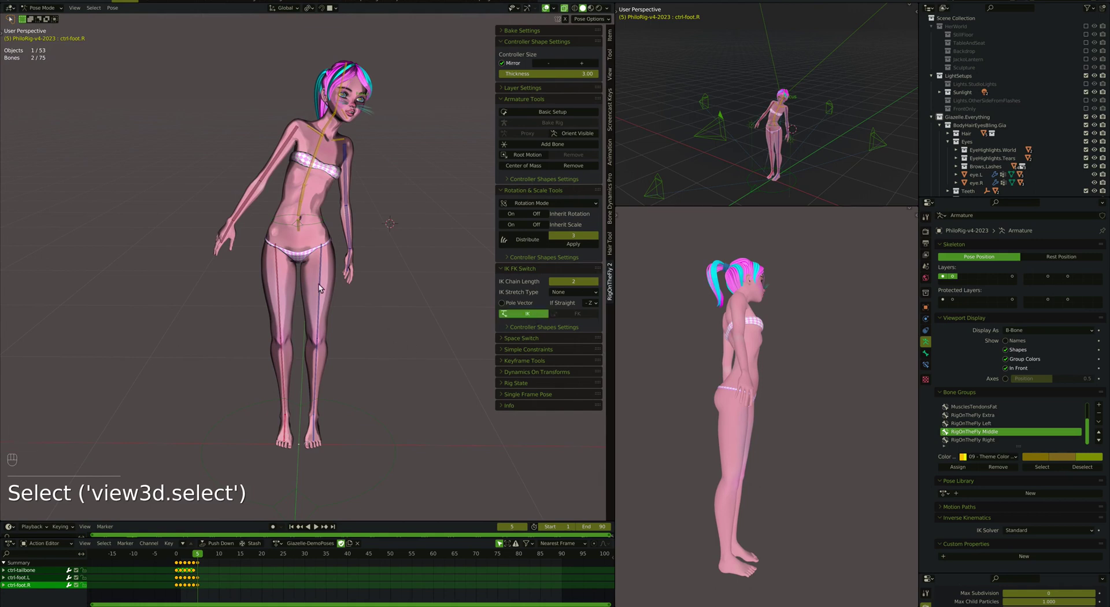
click(324, 225)
Move the body centre controller to shift the hips into a lean over the IK feet
key(g)
key(super+Down)
key(g)
key(g)
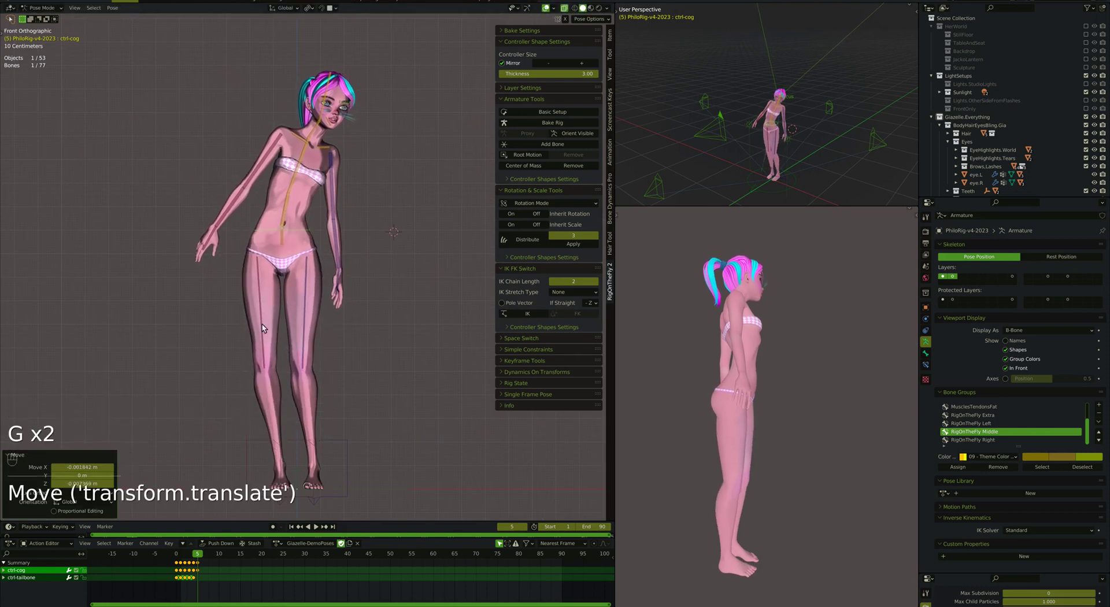
Rotate the right and left thigh controls to angle the knees
key(r)
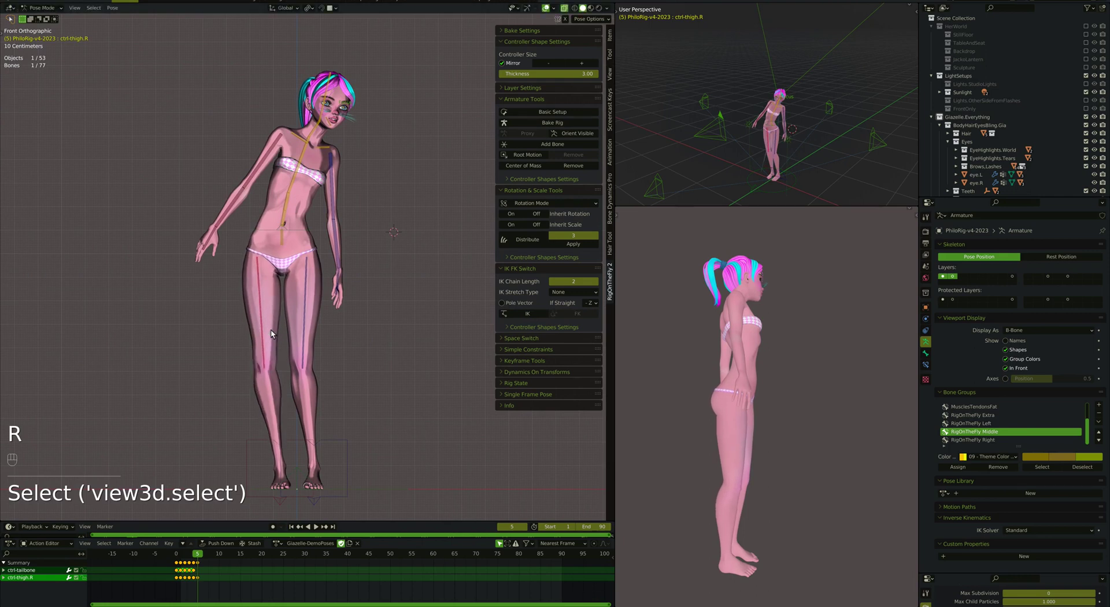
key(r)
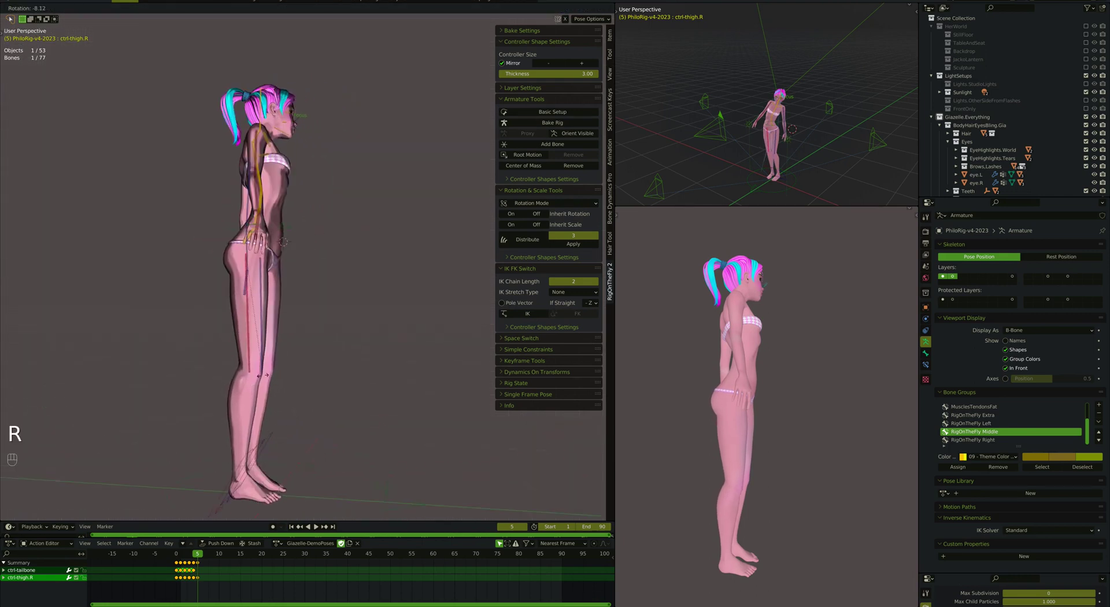
key(r)
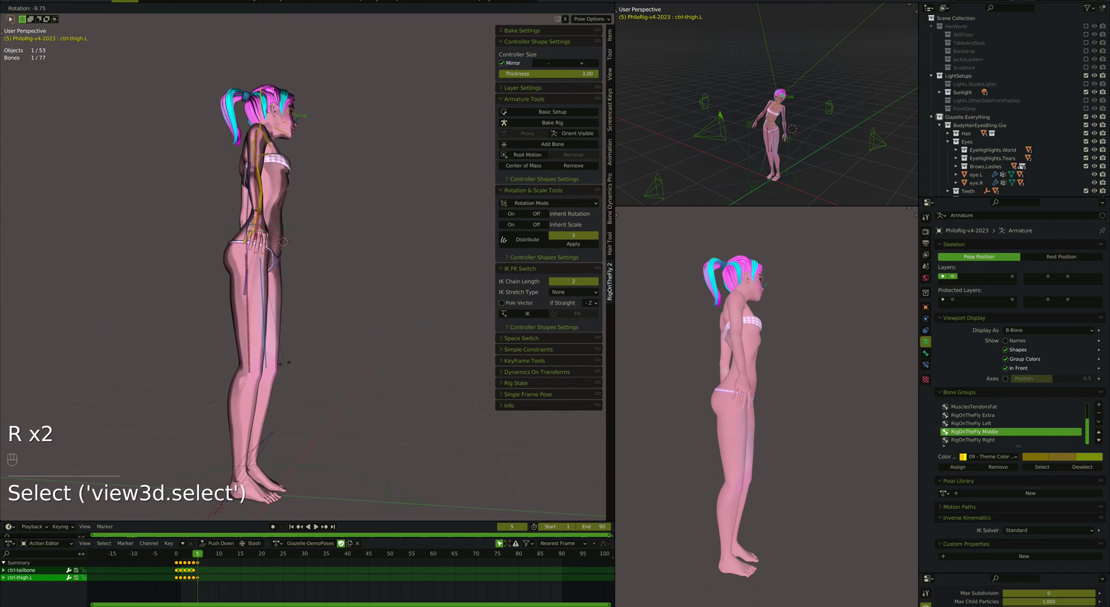
click(269, 349)
key(r)
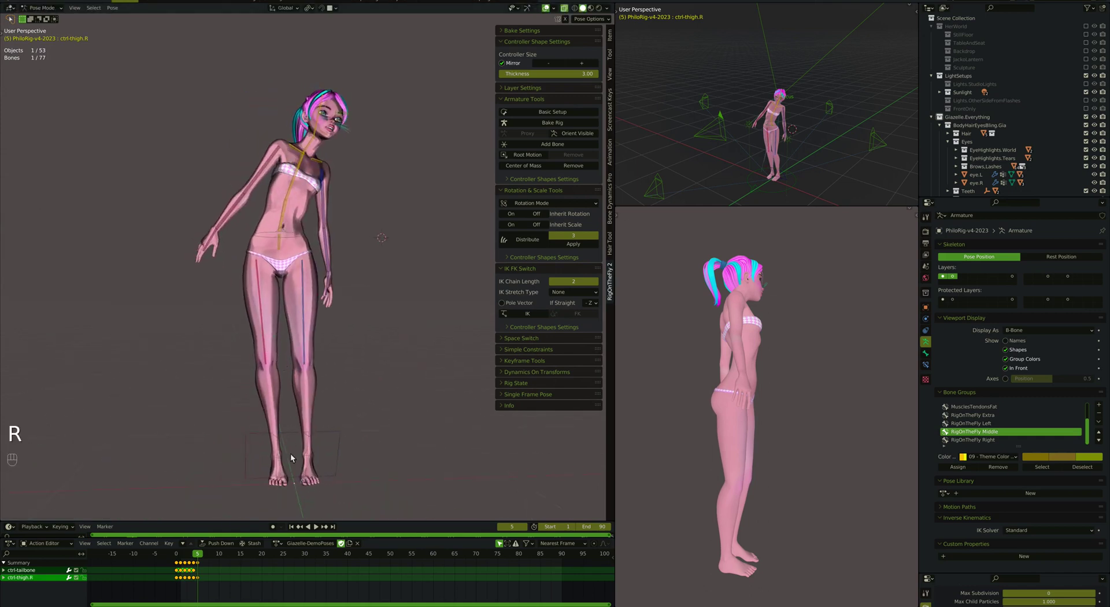
Adjust the right and left IK foot controllers' rotation and placement from the front view
click(263, 435)
key(super+Down)
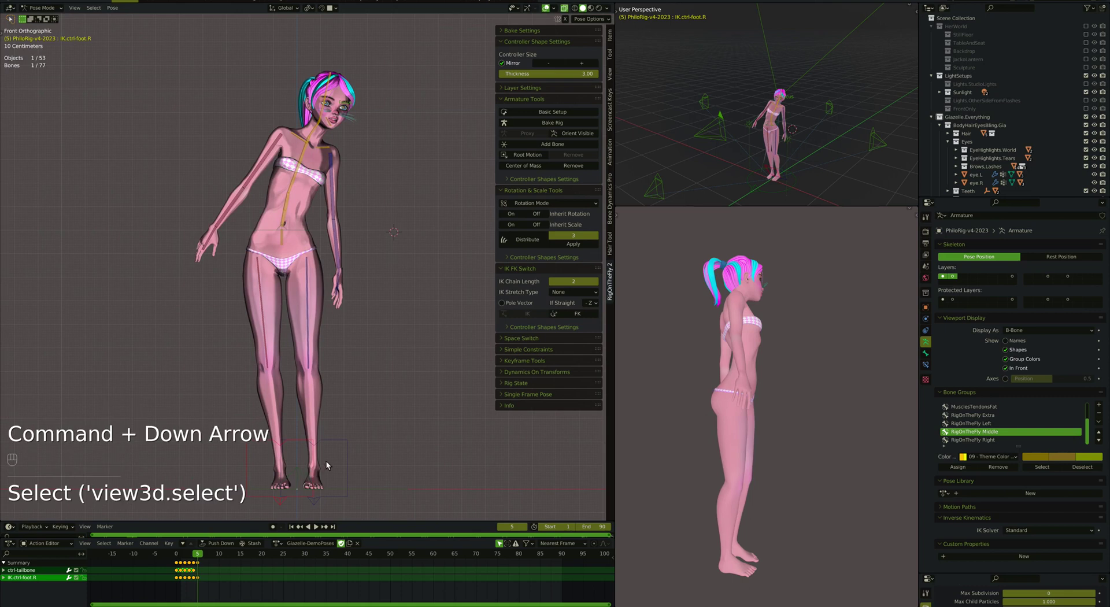
key(r)
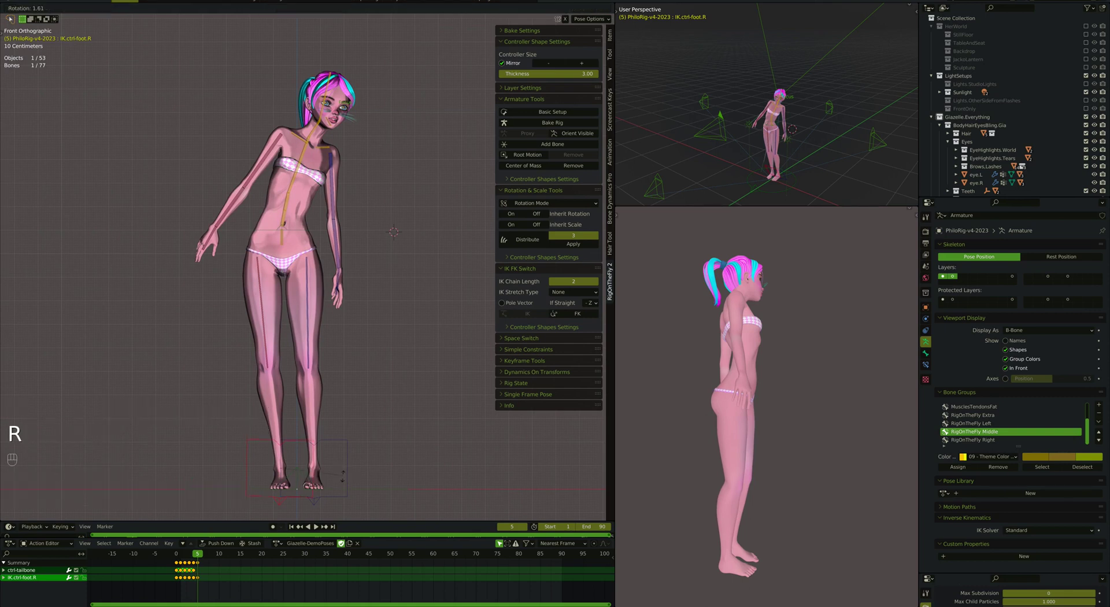
click(353, 482)
key(r)
key(g)
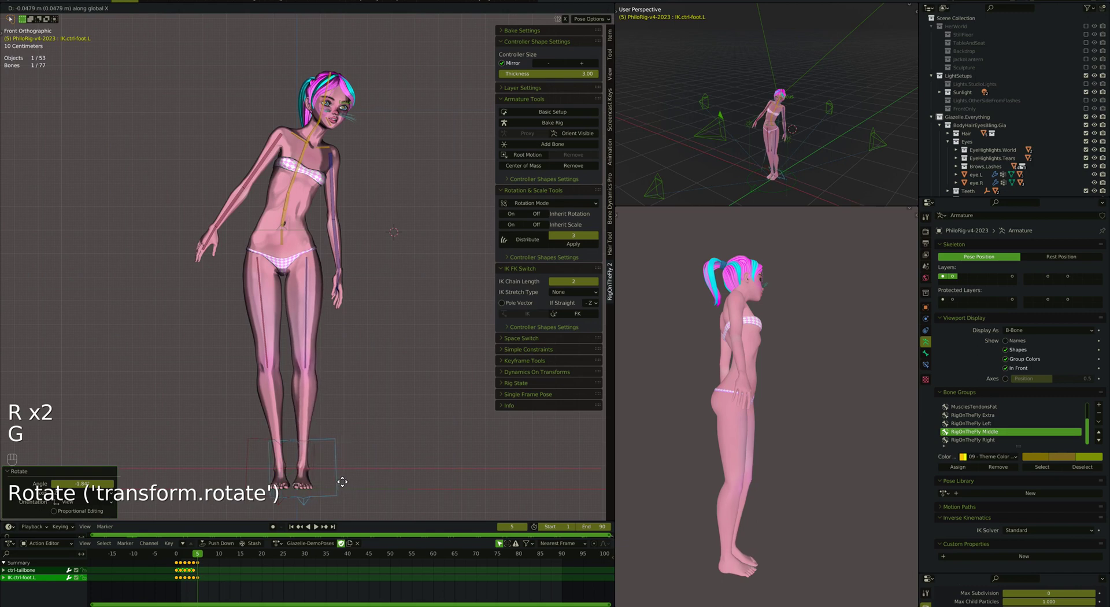
key(super+Down)
Lower ctrl-cog straight down on Z so the knees bend slightly over the IK feet
key(super+Left)
key(g)
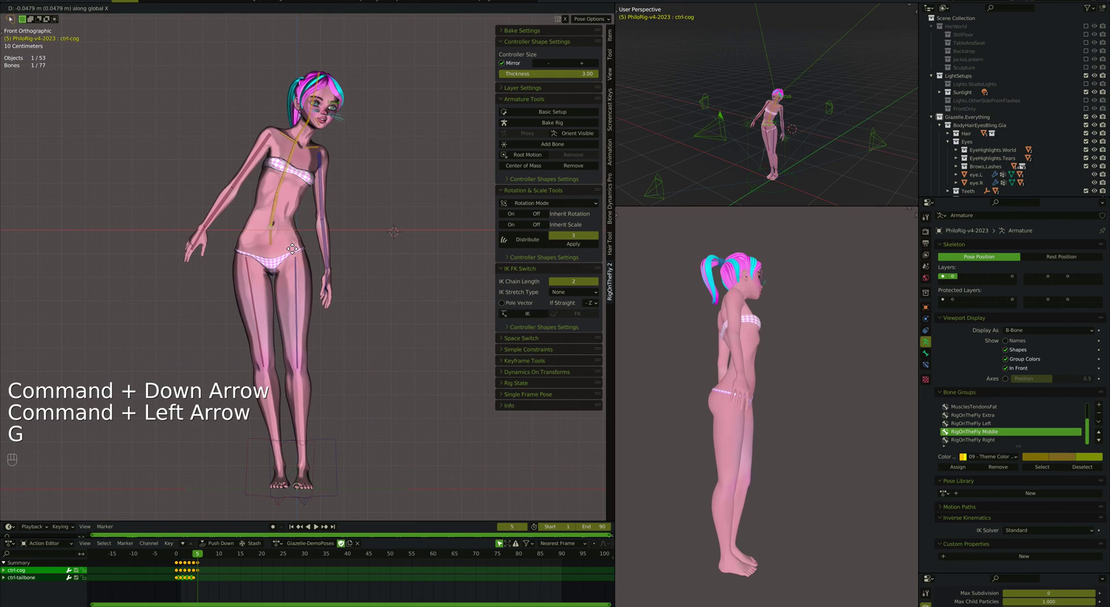
key(g)
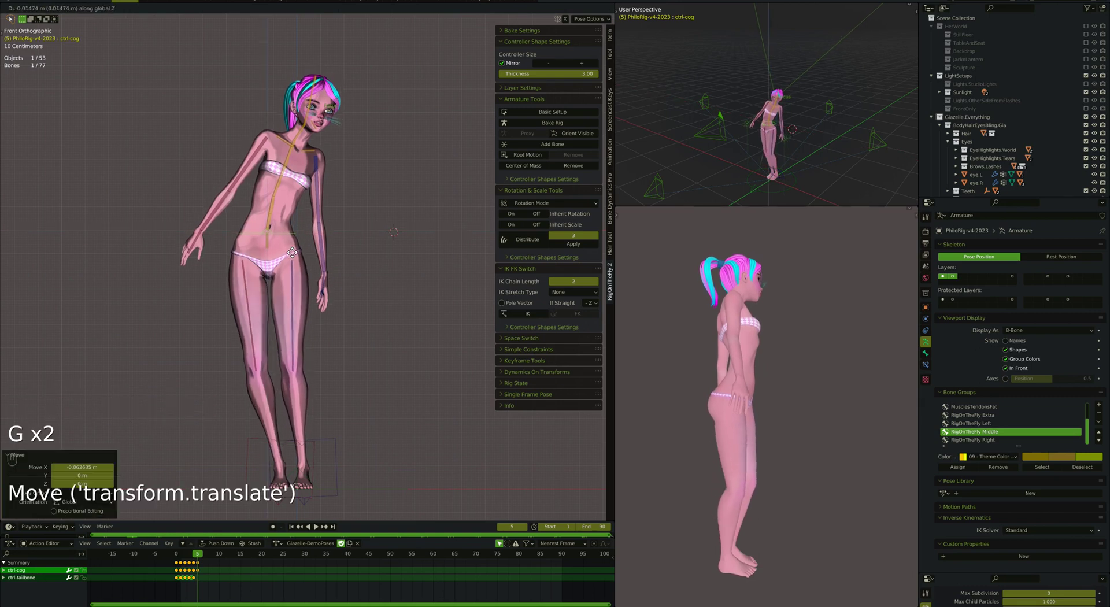
key(r)
key(r)
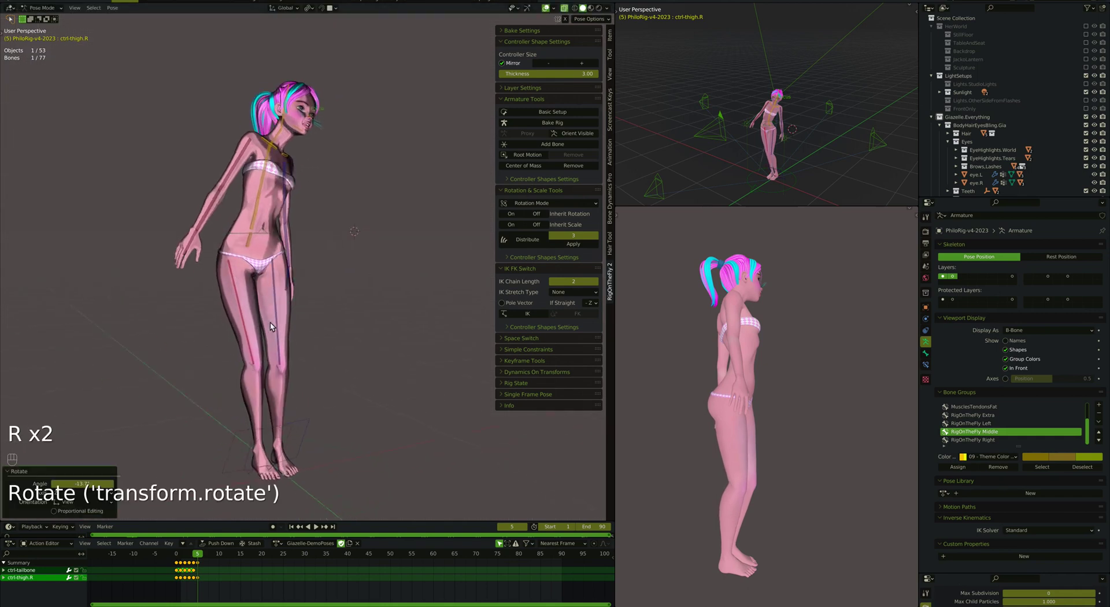
key(r)
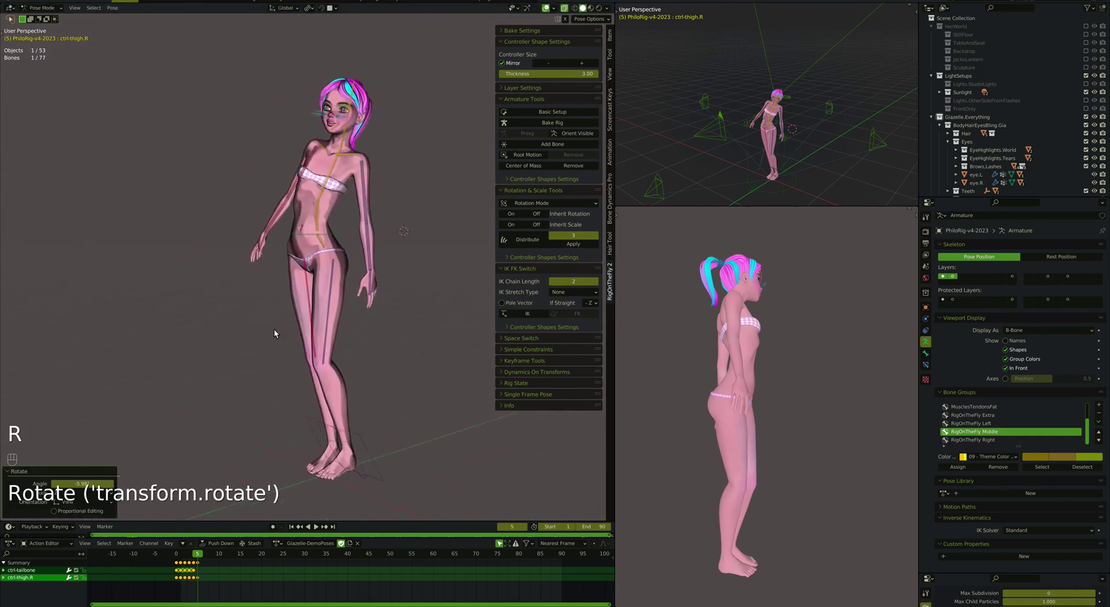
Nudge the right thigh controller and review the knee-bend pose from behind and in front
click(301, 235)
key(g)
middle_click(302, 250)
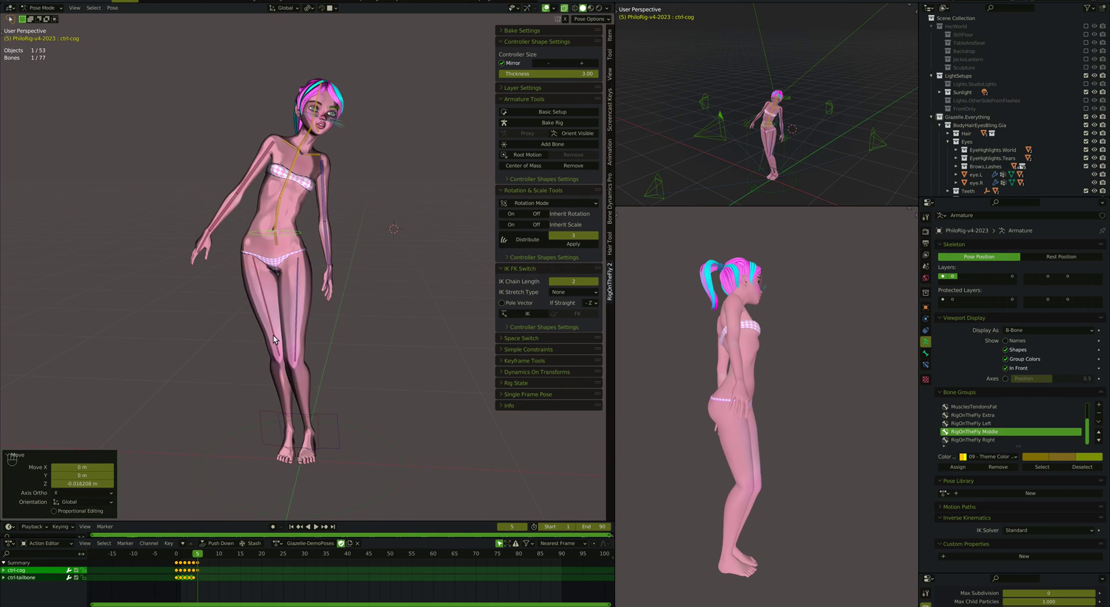
key(r)
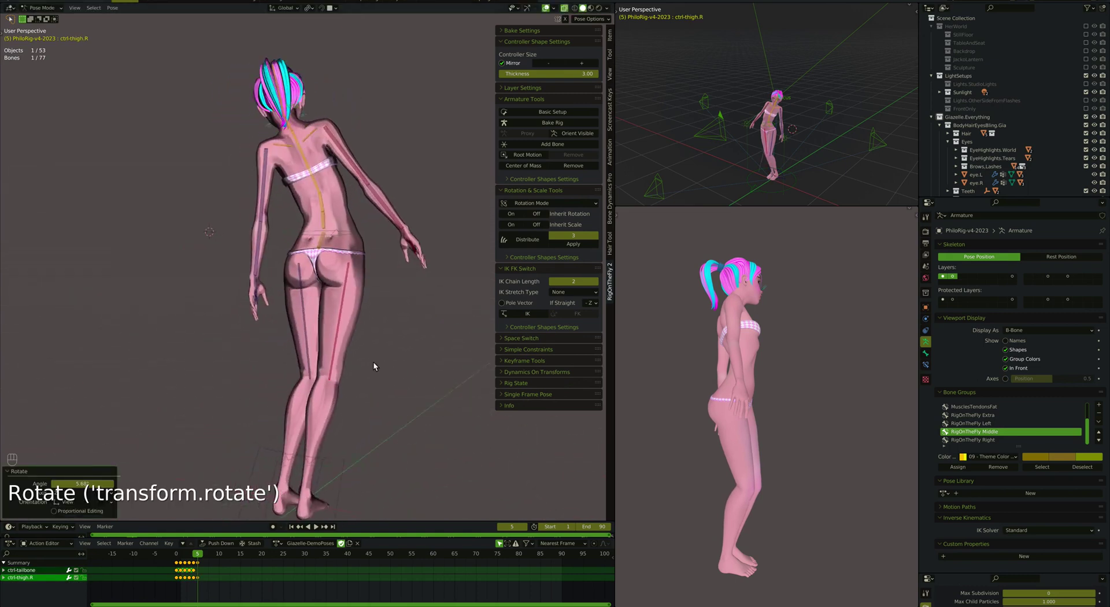
key(r)
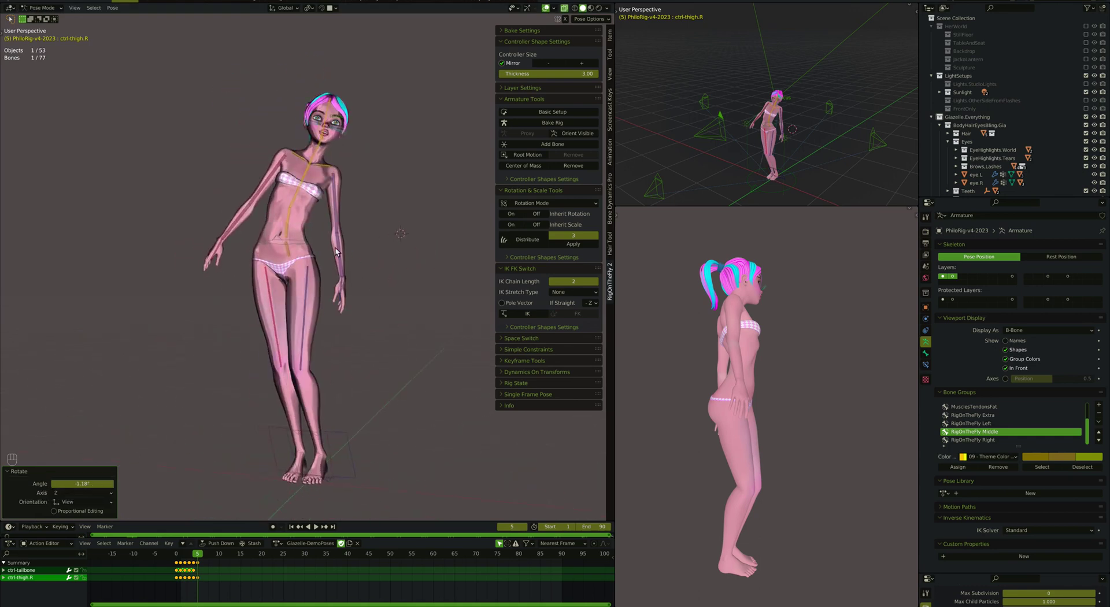
Key the pose, then select both IK foot controllers and switch the legs back to FK
key(a)
key(i)
click(355, 441)
drag(333, 442, 503, 336)
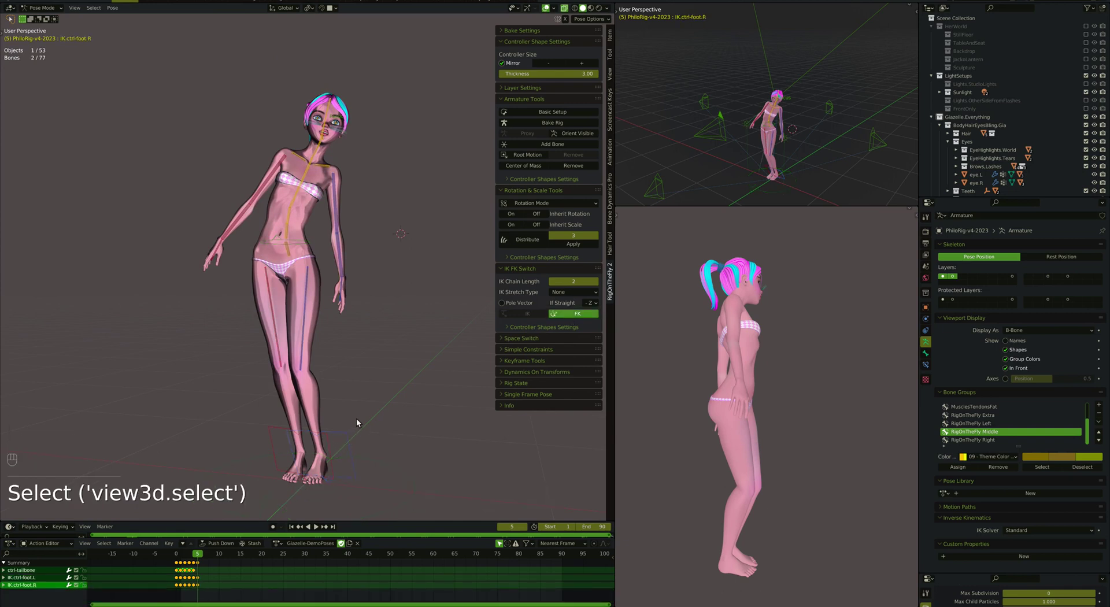
drag(359, 418, 345, 294)
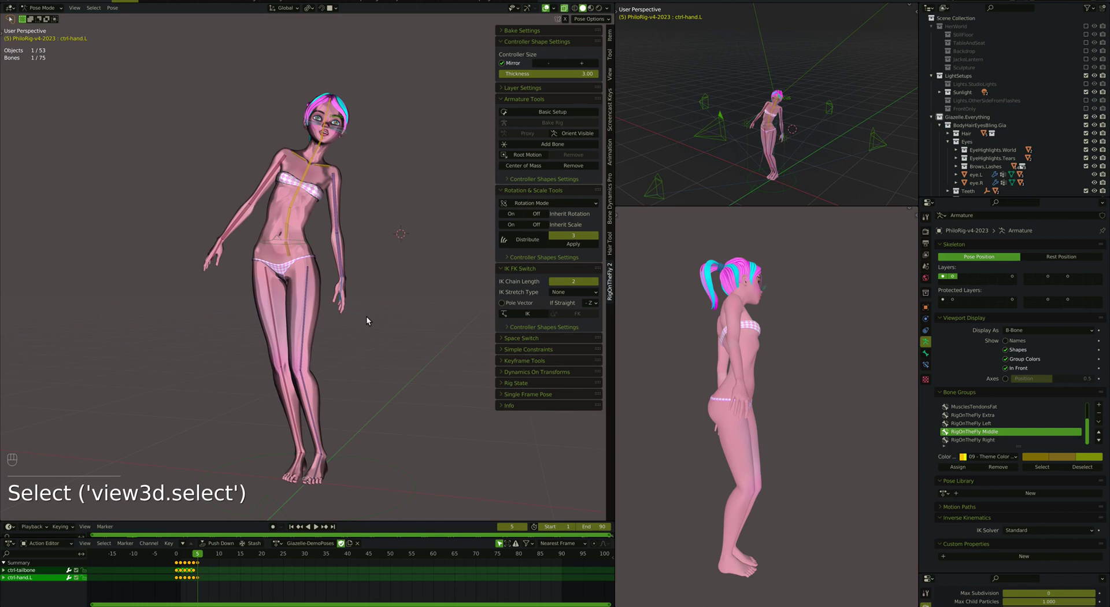
Switch ctrl-hand.L to IK and move its hand target into the new arm position
drag(526, 318, 364, 307)
key(g)
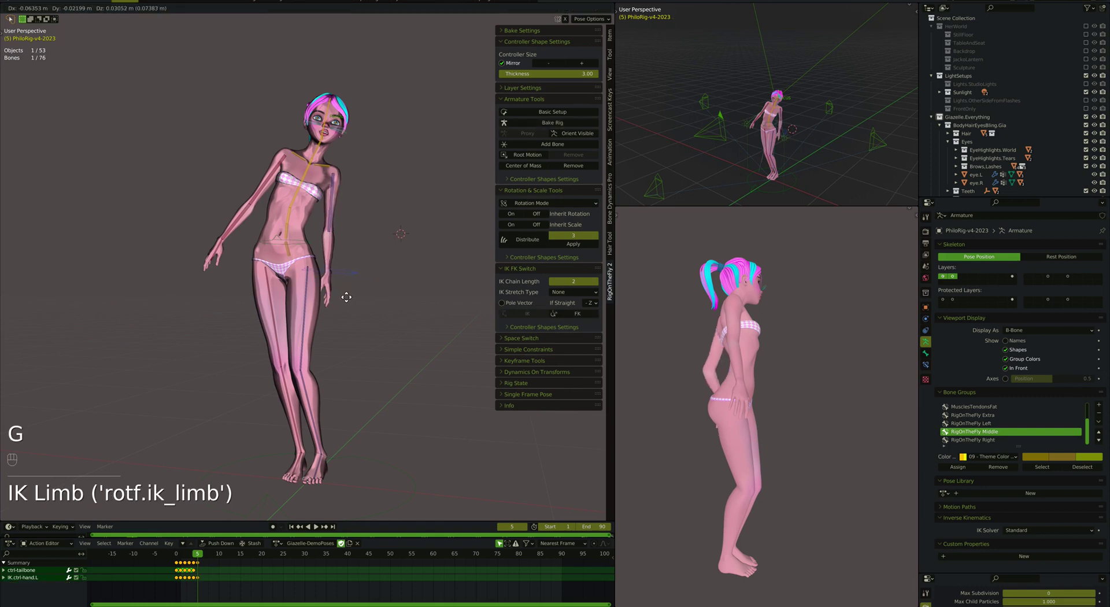
key(g)
key(r)
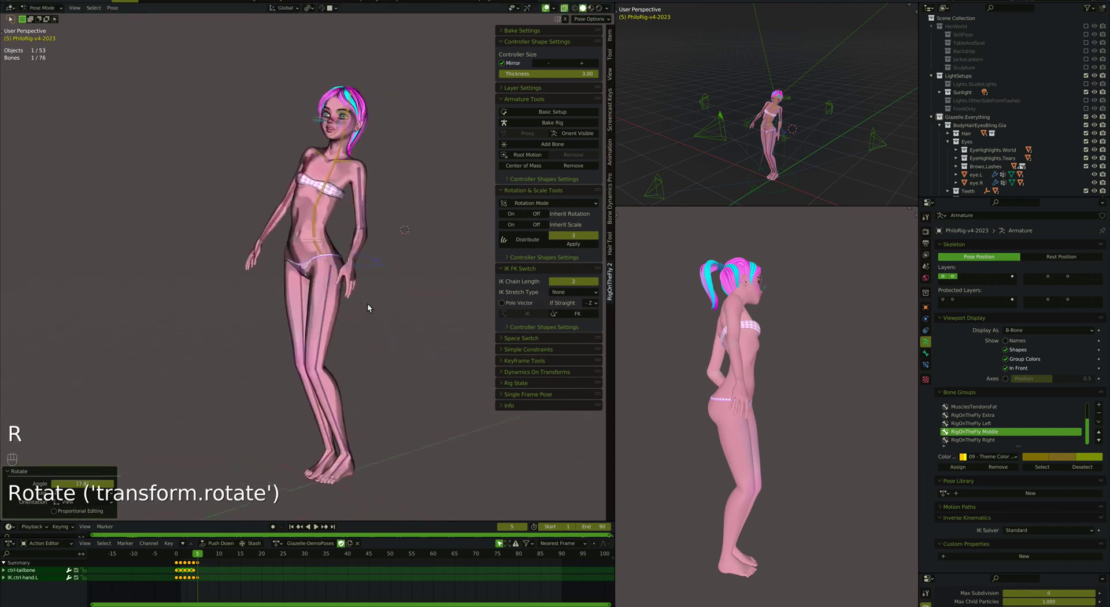
key(g)
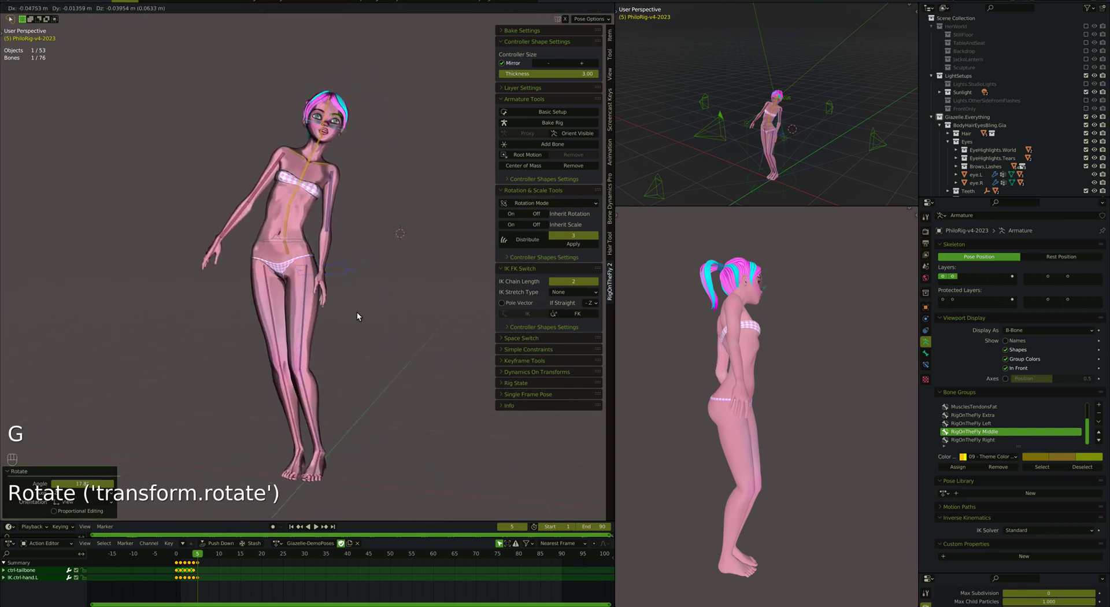
key(r)
Rotate ctrl-humerus.L to settle the left upper arm, checking it from behind
click(348, 212)
key(r)
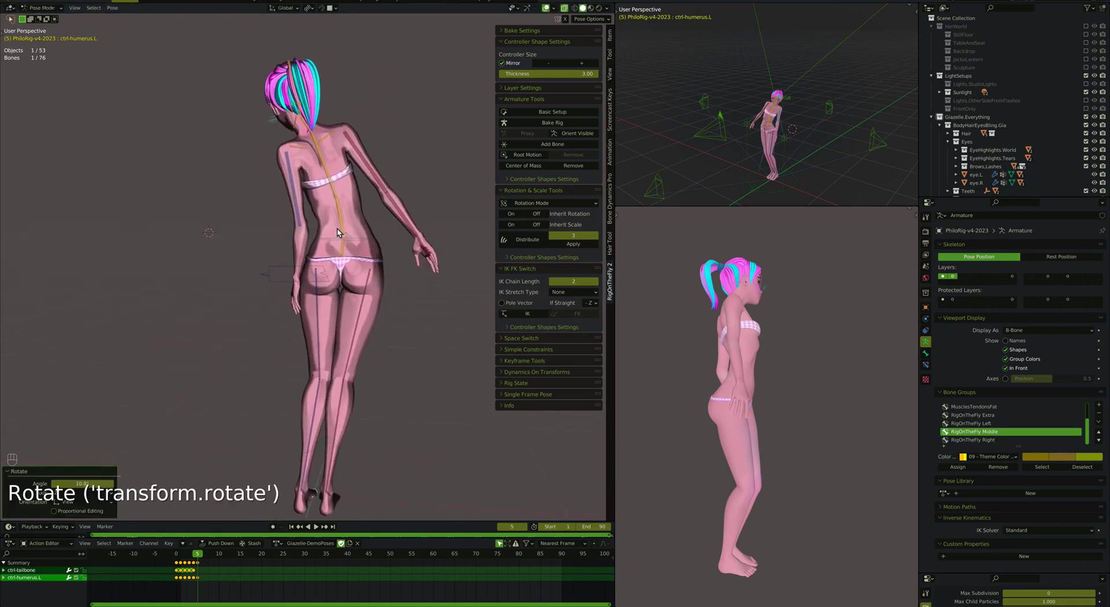
click(339, 187)
key(r)
Bend ctrl-foreArm.R and turn ctrl-hand.R so the right hand rests on the stomach, then key all controllers
click(257, 216)
key(r)
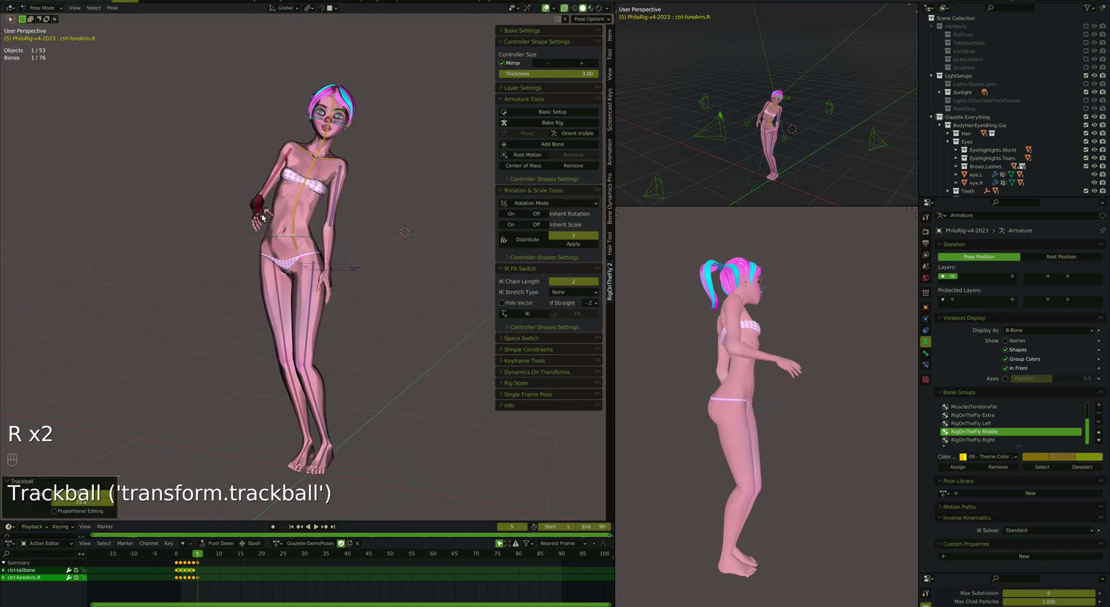
click(263, 221)
key(r)
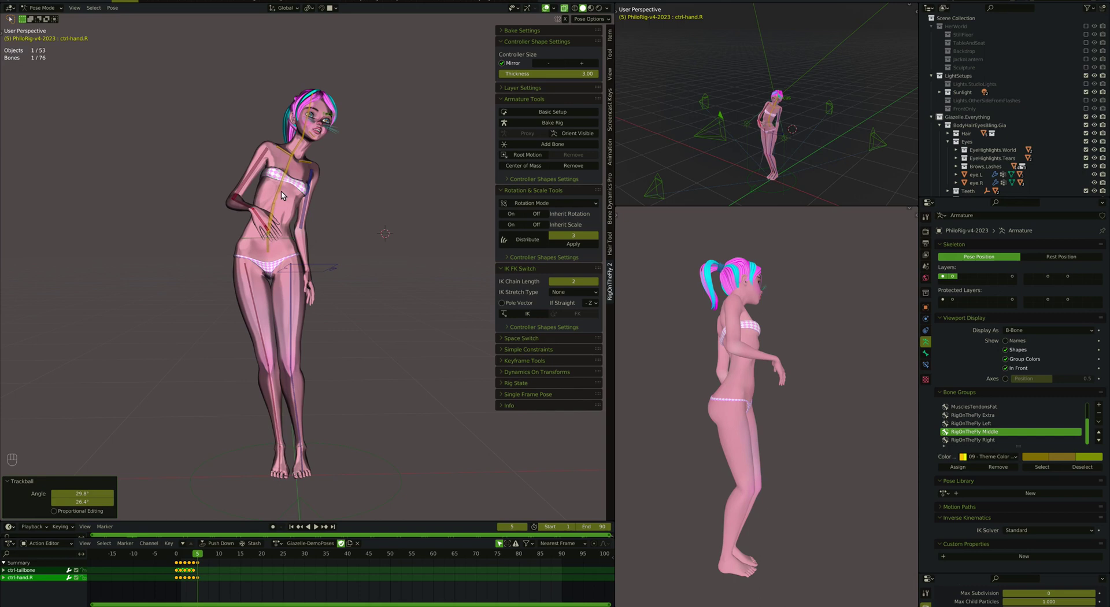
key(a)
key(i)
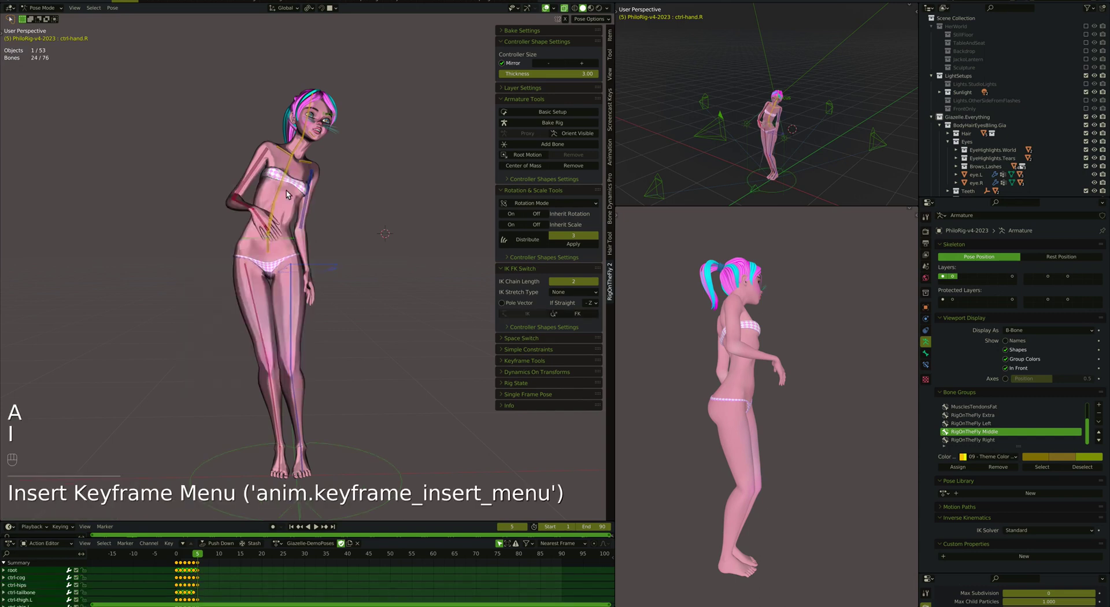
Apply Distribute on ctrl-spine.002 to create a RotDistribution controller, and return the left hand to FK
click(287, 192)
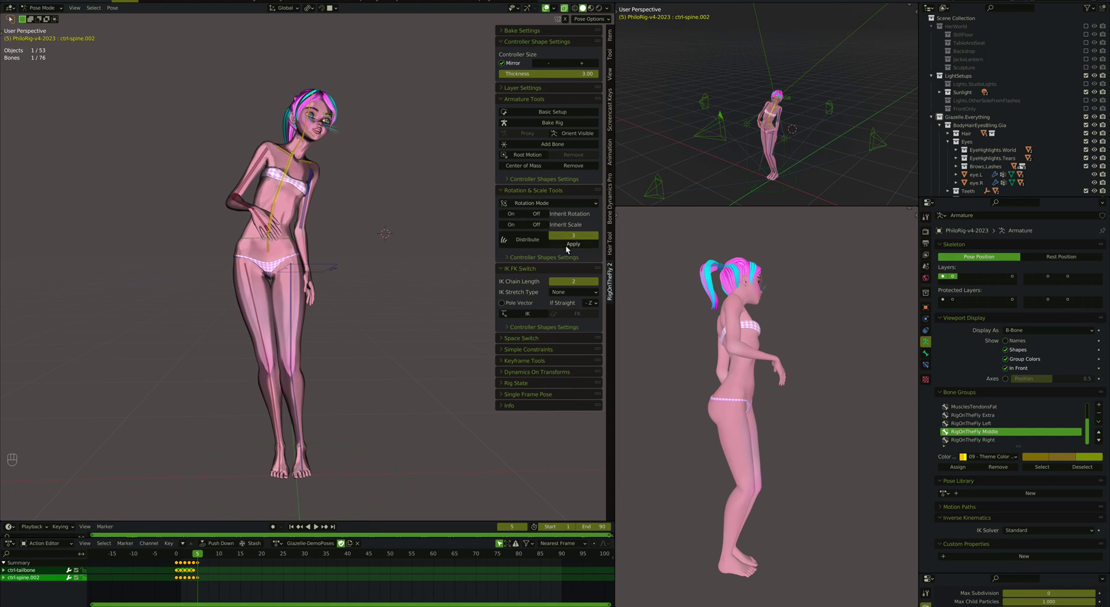
drag(528, 246, 312, 218)
click(297, 207)
key(r)
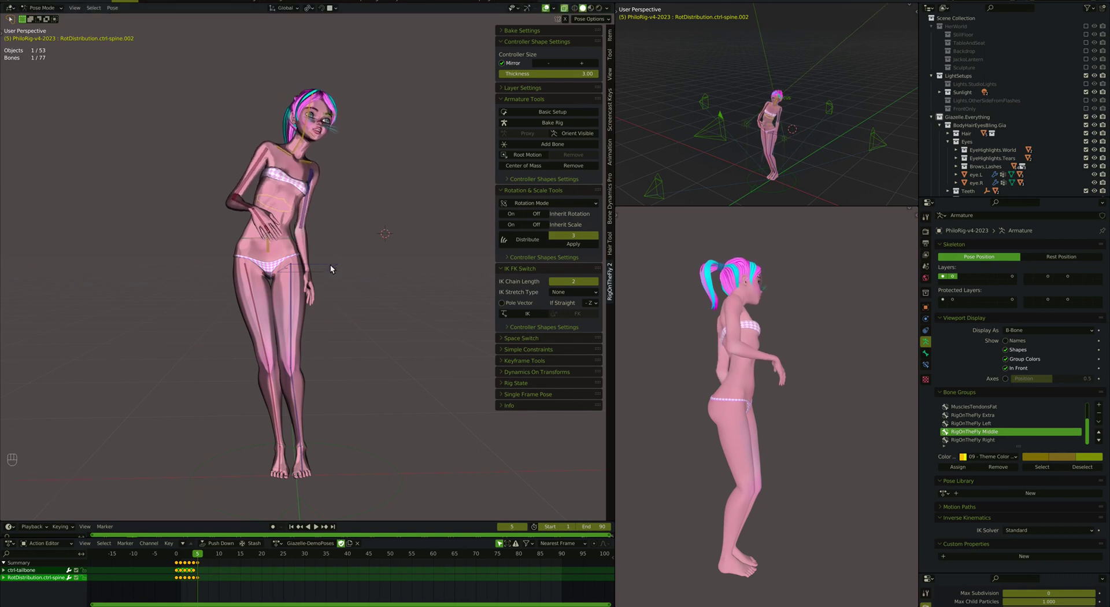
click(332, 267)
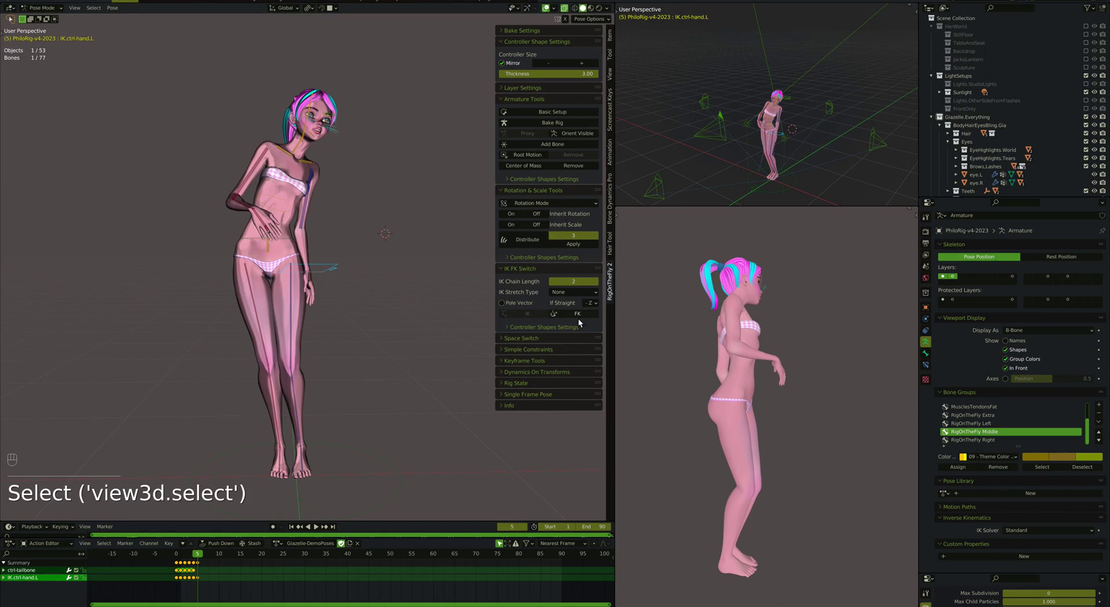
click(295, 215)
Lean the torso forward with the RotDistribution controller and rotate the left clavicle to match
key(r)
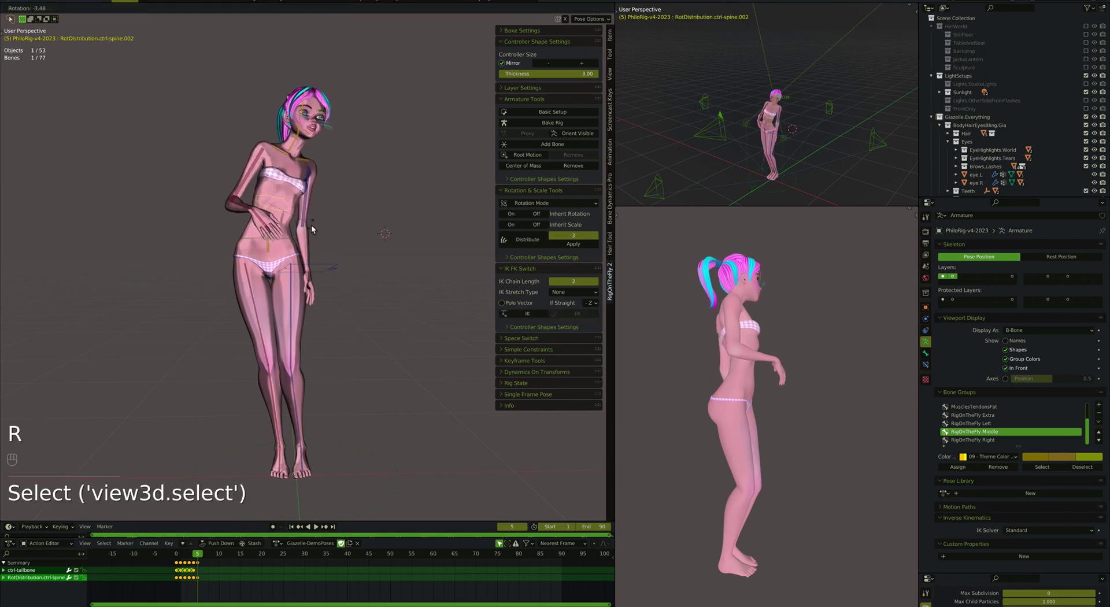
click(312, 167)
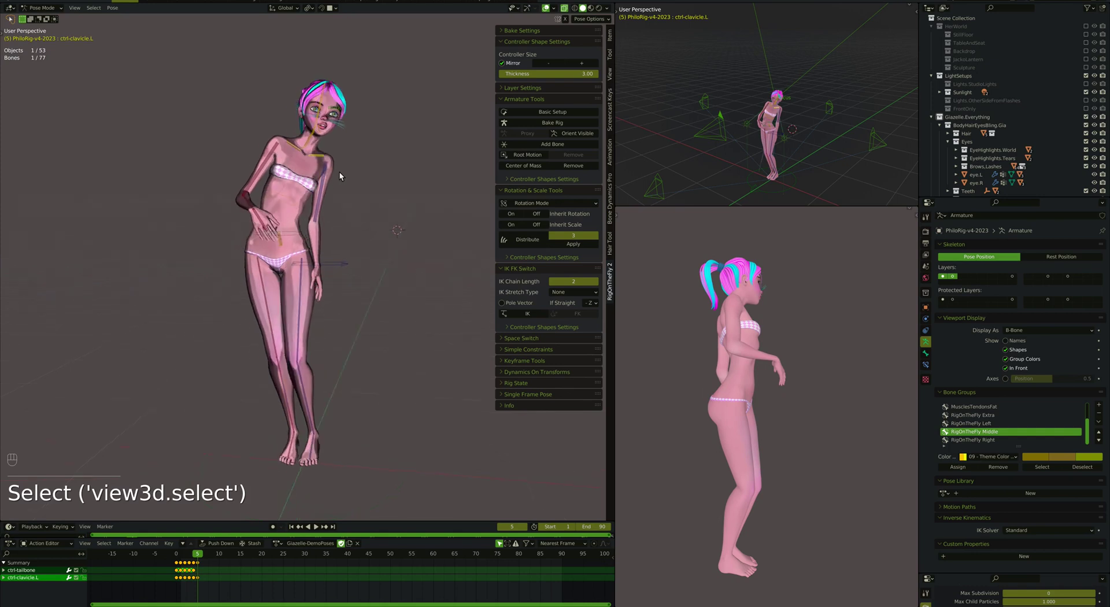
key(r)
key(r)
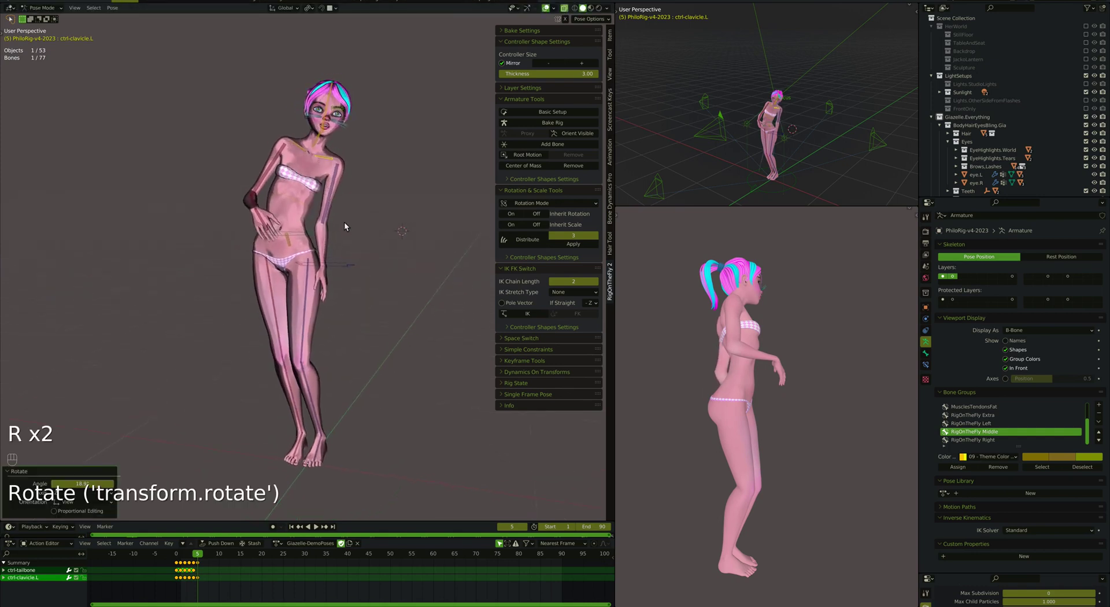
click(294, 213)
key(r)
key(r)
key(r)
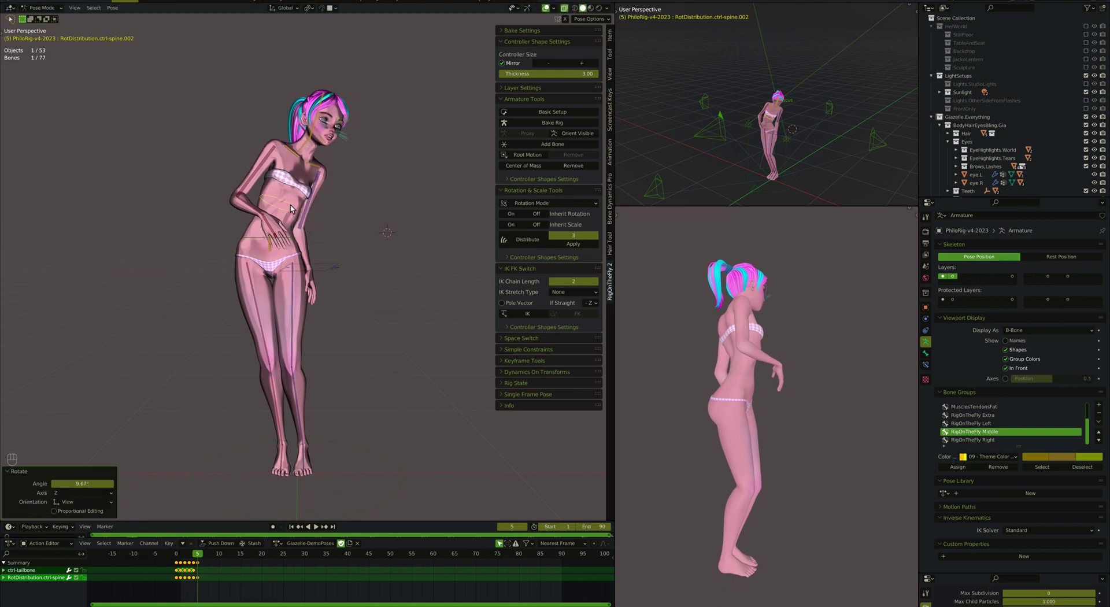
Key all controllers, bake the distributed rotation onto the spine bones and remove the distribution controller
key(a)
key(i)
click(296, 211)
drag(574, 251, 271, 263)
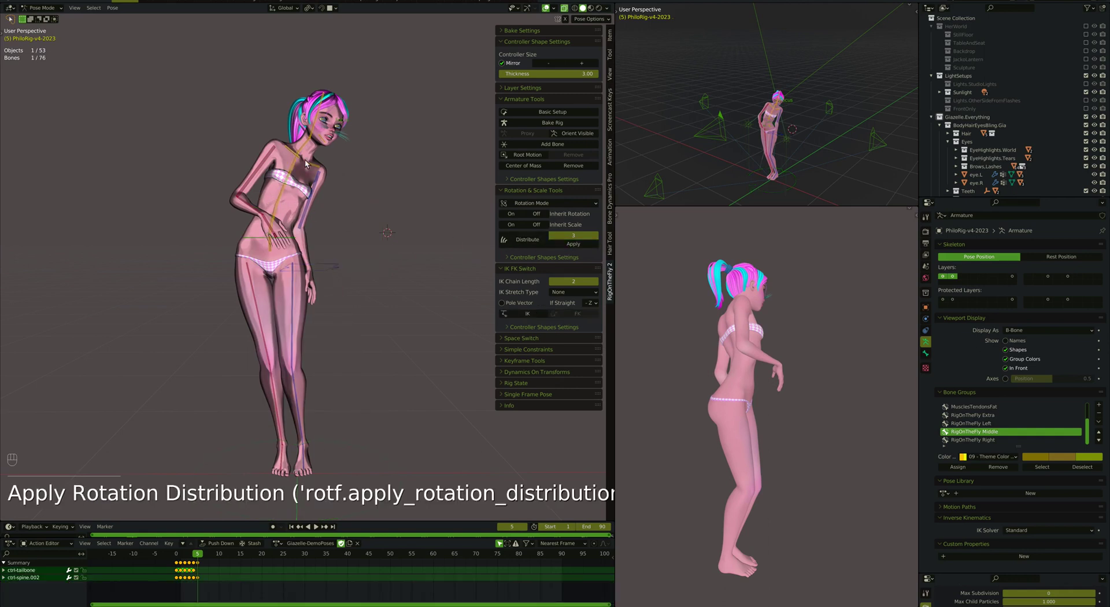
Apply a 2-bone Distribute on ctrl-head and tilt RotDistribution.ctrl-head downward with rotate and trackball
click(318, 127)
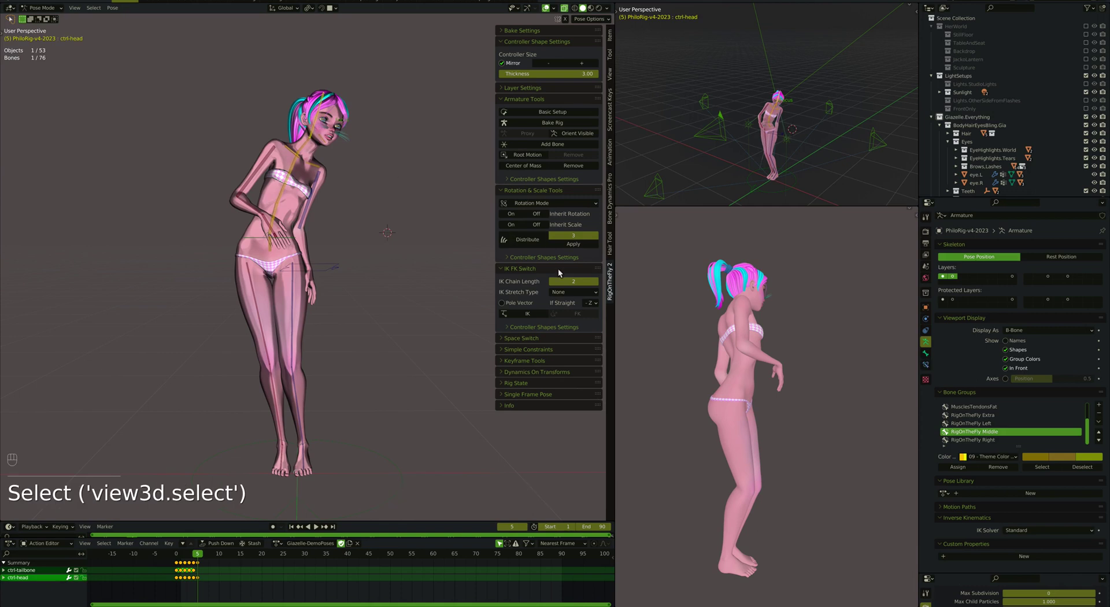
click(556, 242)
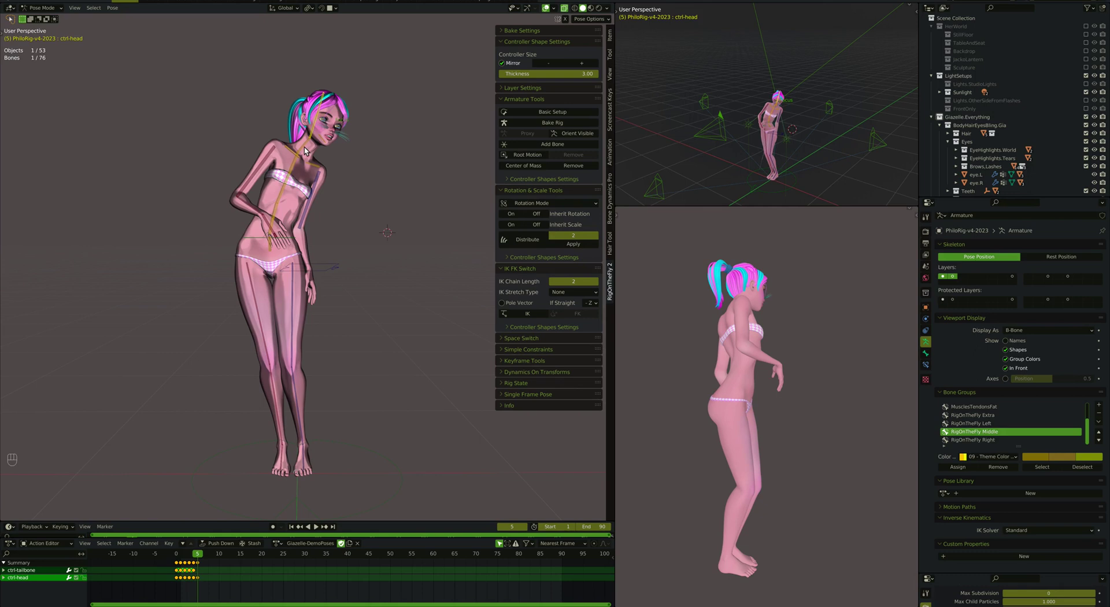
drag(533, 245, 339, 139)
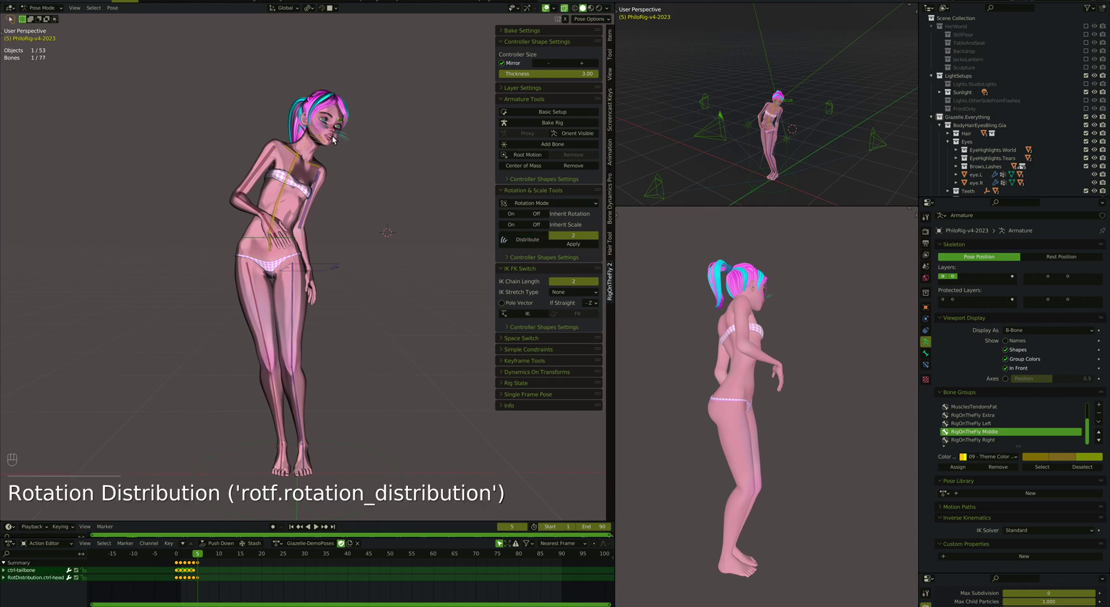
click(319, 135)
key(r)
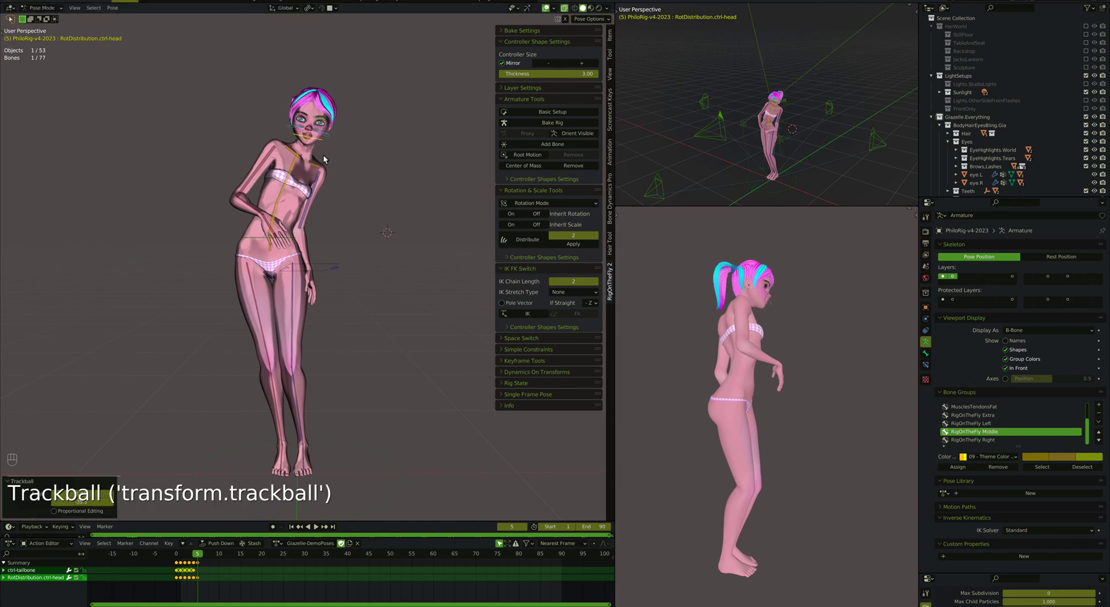
key(r)
key(r)
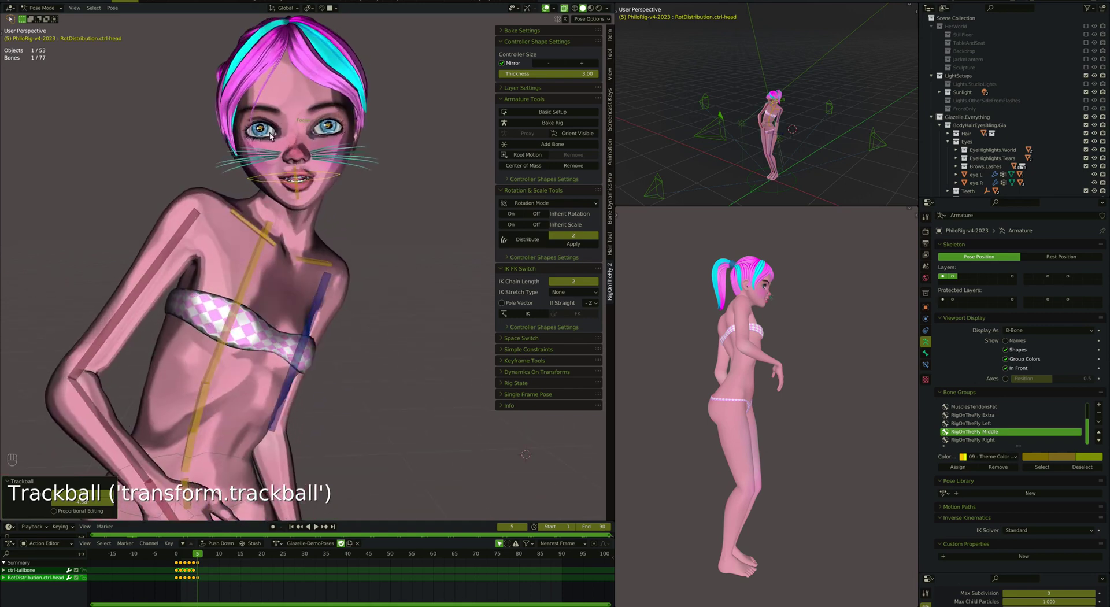
Rotate ctrl-eye.L and ctrl-eye.R about individual origins to aim the gaze, then turn the head to follow
click(269, 134)
click(331, 127)
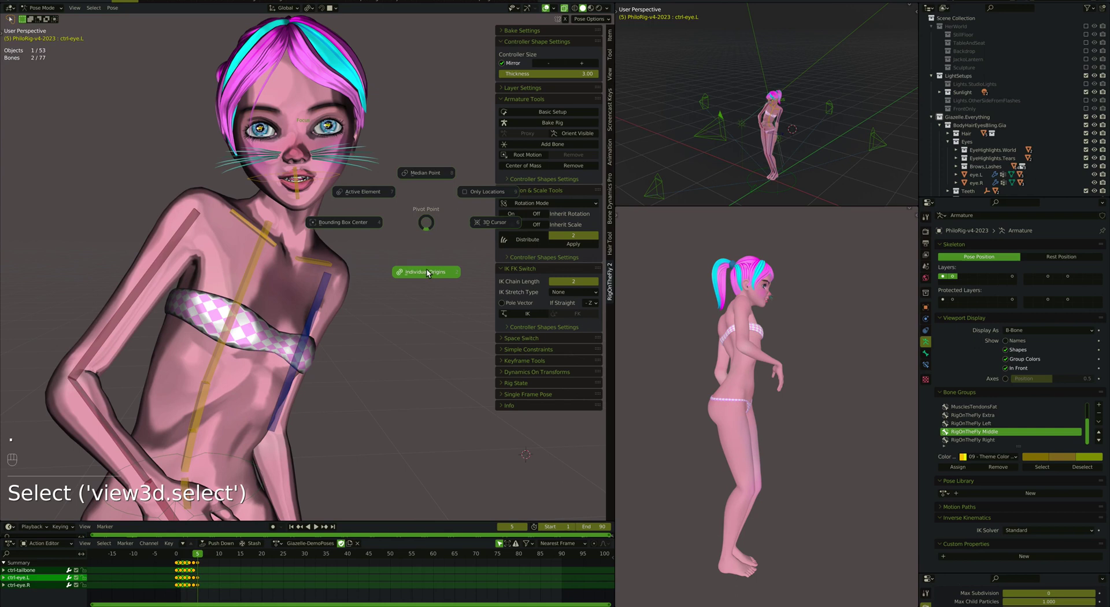
key(r)
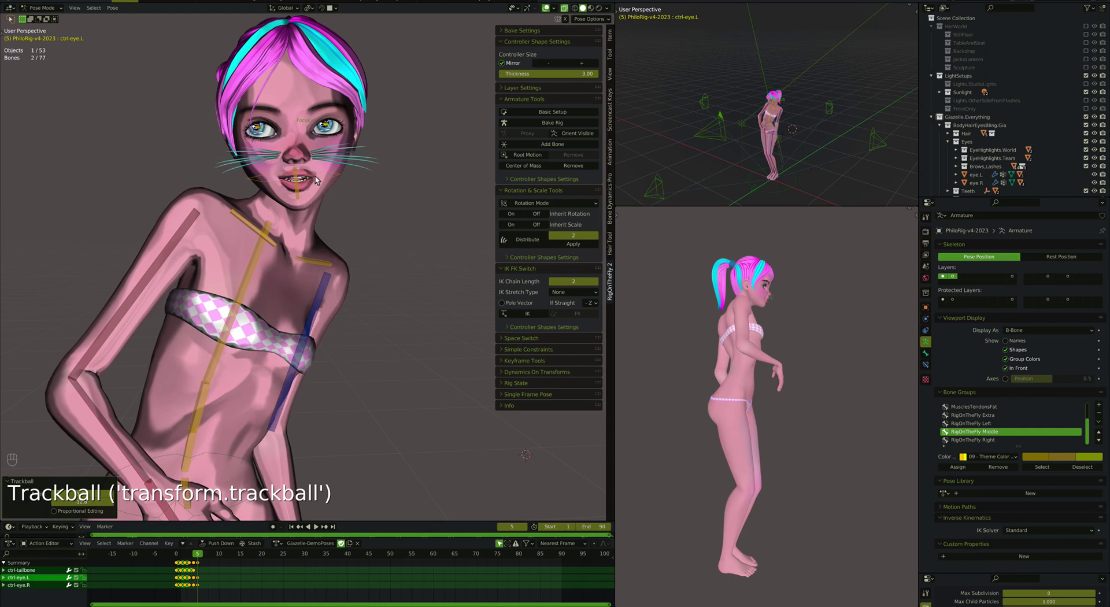
click(322, 173)
key(r)
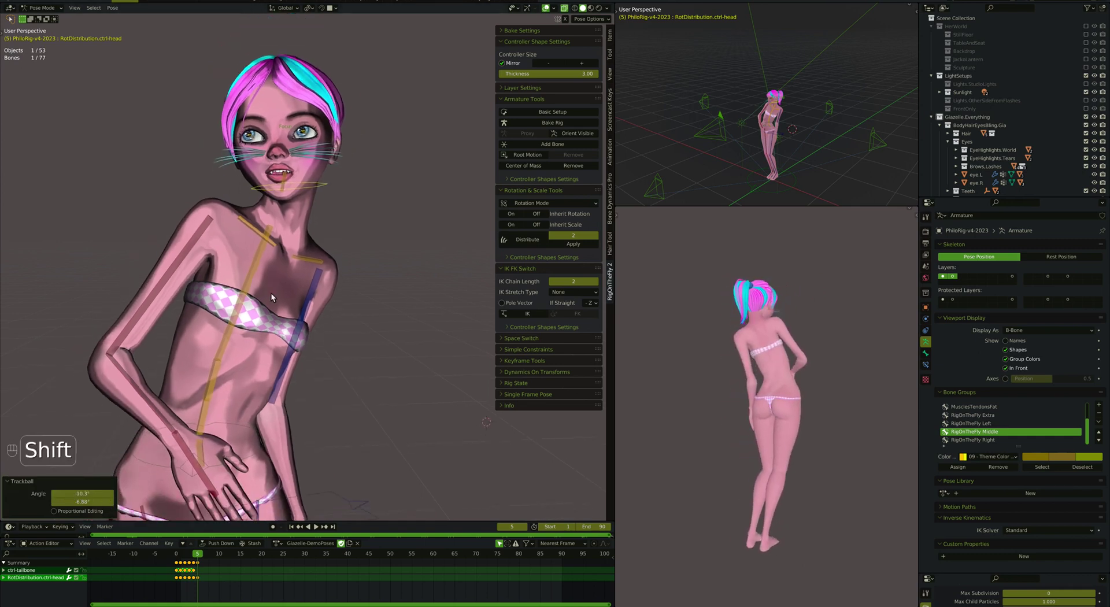
Review the pose from side and front views and key all the rig's controllers
click(197, 254)
key(r)
key(r)
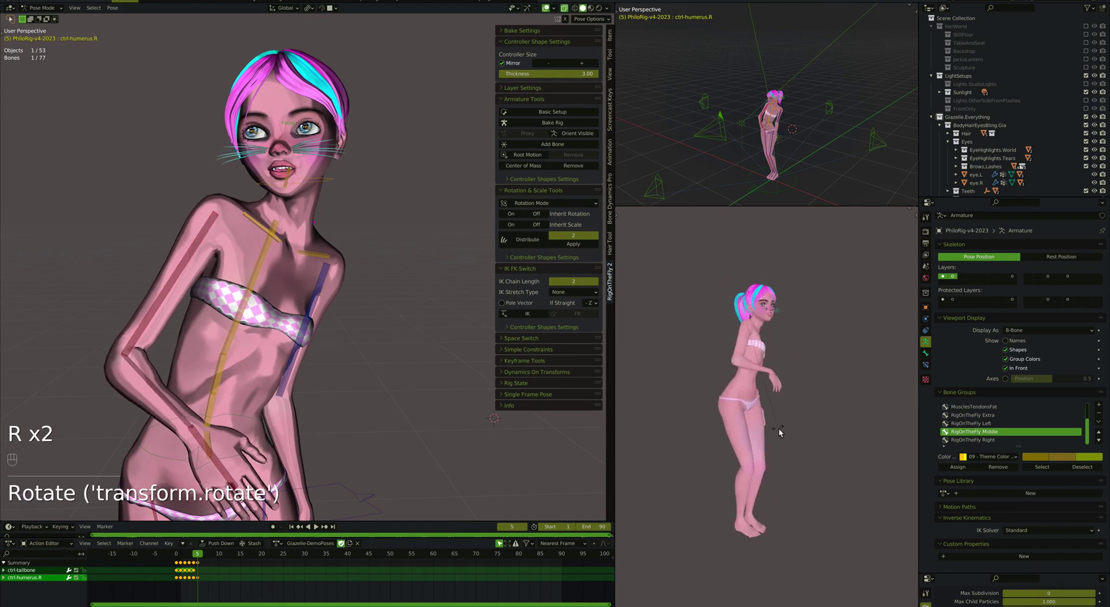
key(r)
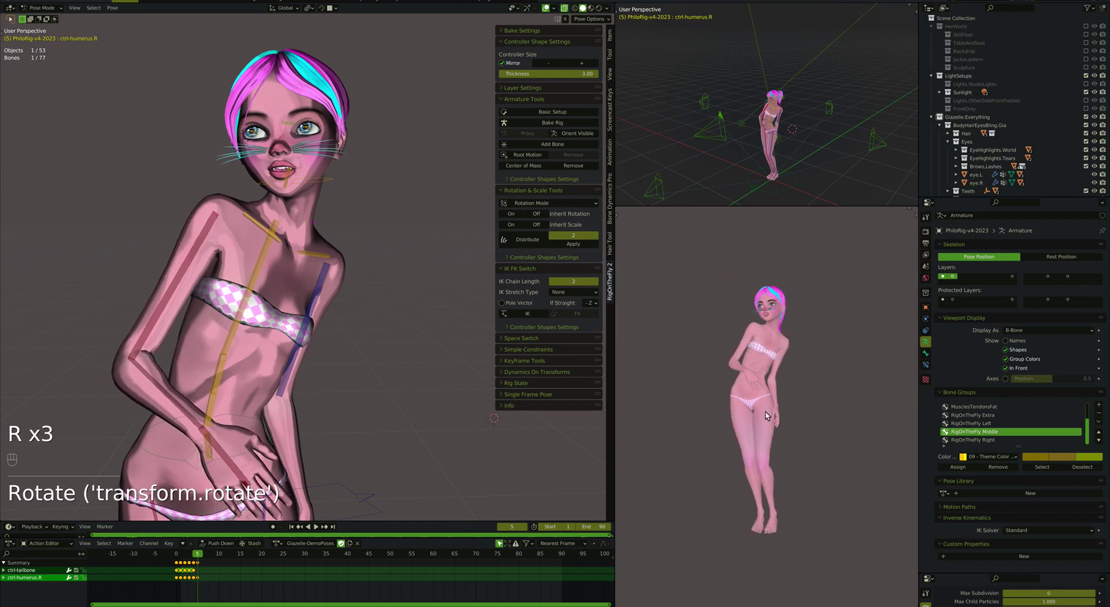
key(a)
key(i)
Apply Distribute on RotDistribution.ctrl-head to bake the head rotation down the neck and spine
click(312, 169)
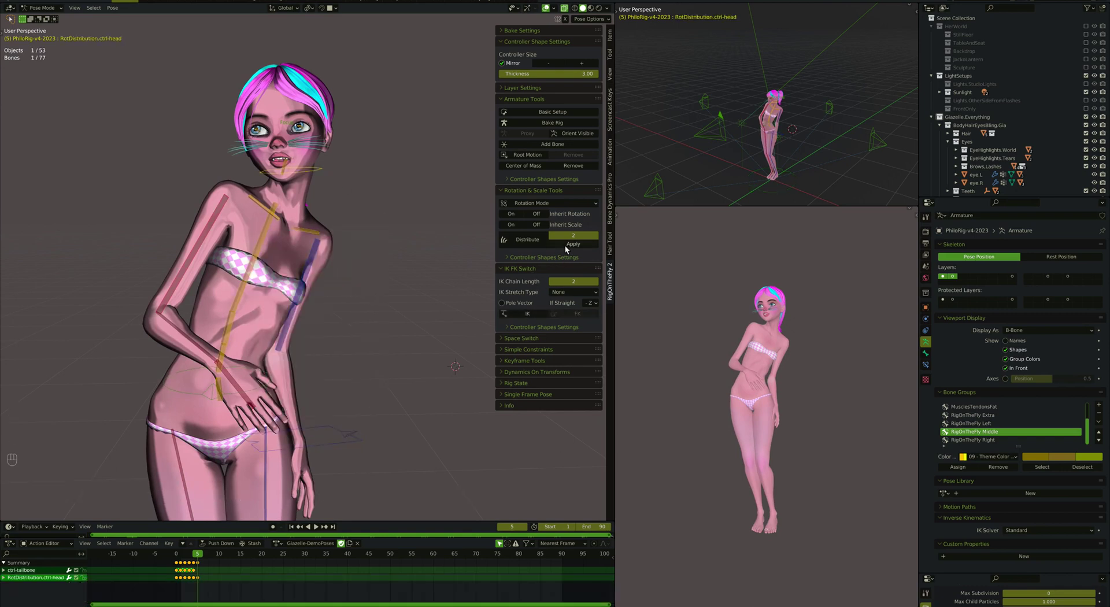
drag(292, 206, 303, 179)
drag(304, 180, 370, 326)
drag(370, 326, 269, 245)
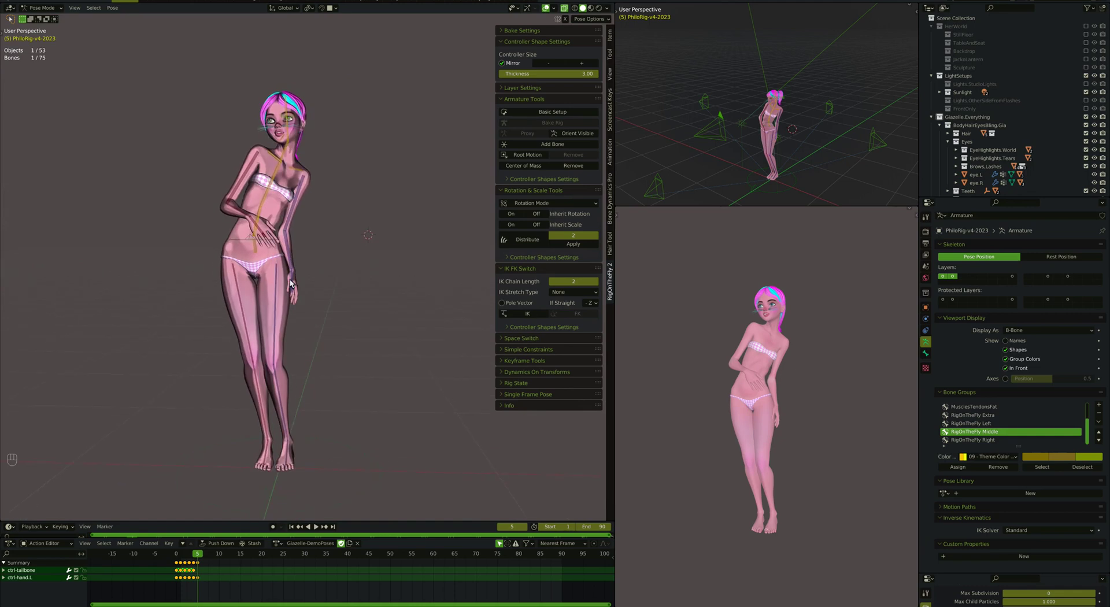
Insert keyframes on all controllers and show the posed character in Material Preview shading
key(a)
key(i)
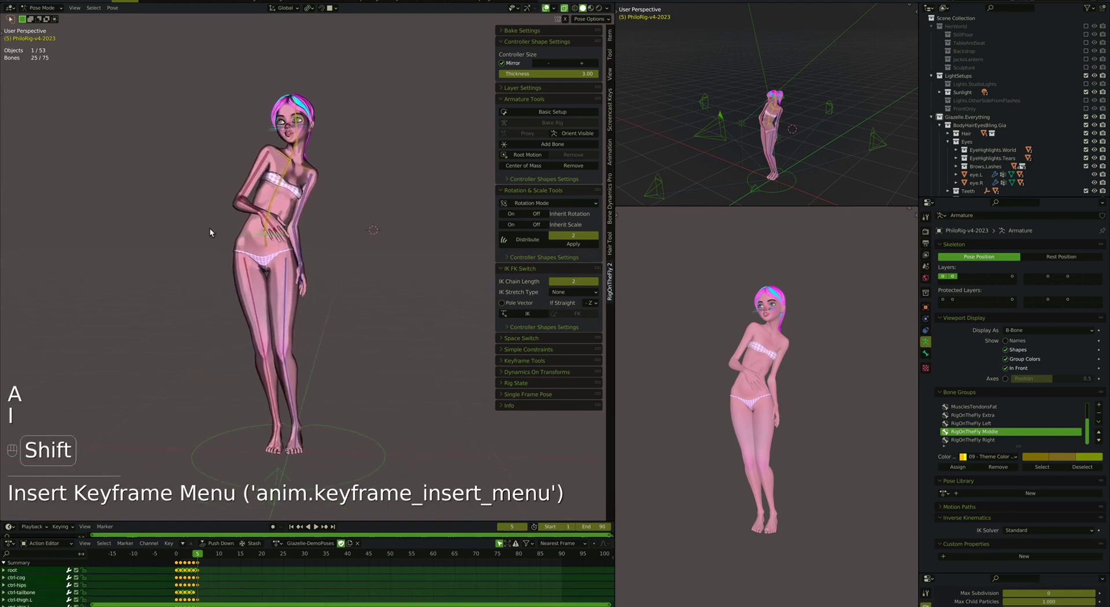
key(Left)
key(Right)
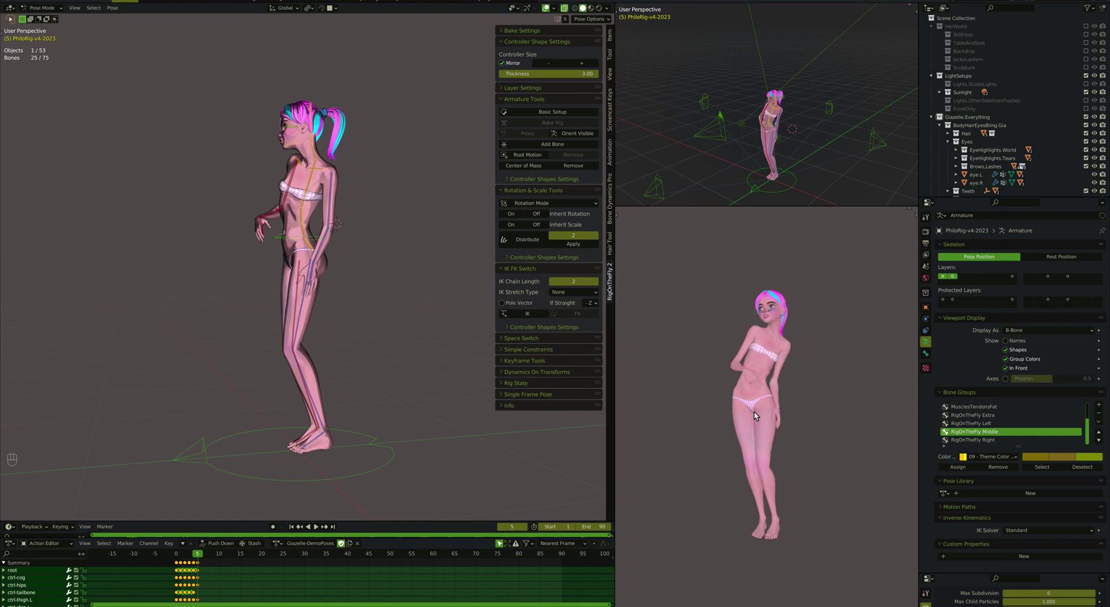
key(z)
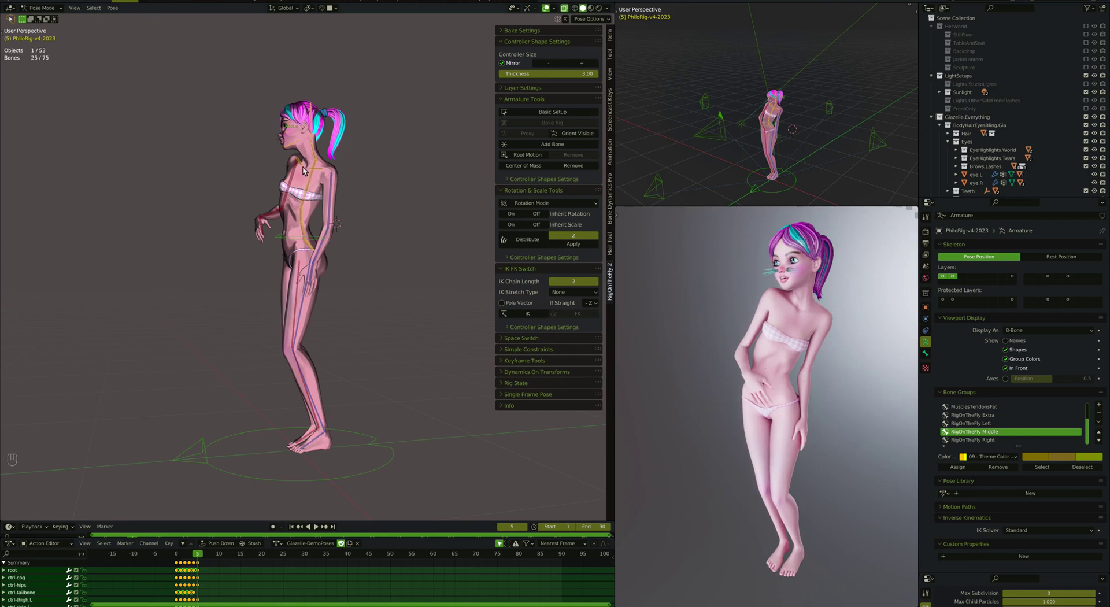
Trackball-rotate ctrl-clavicle.R into a new shoulder angle and check it from other views
click(306, 168)
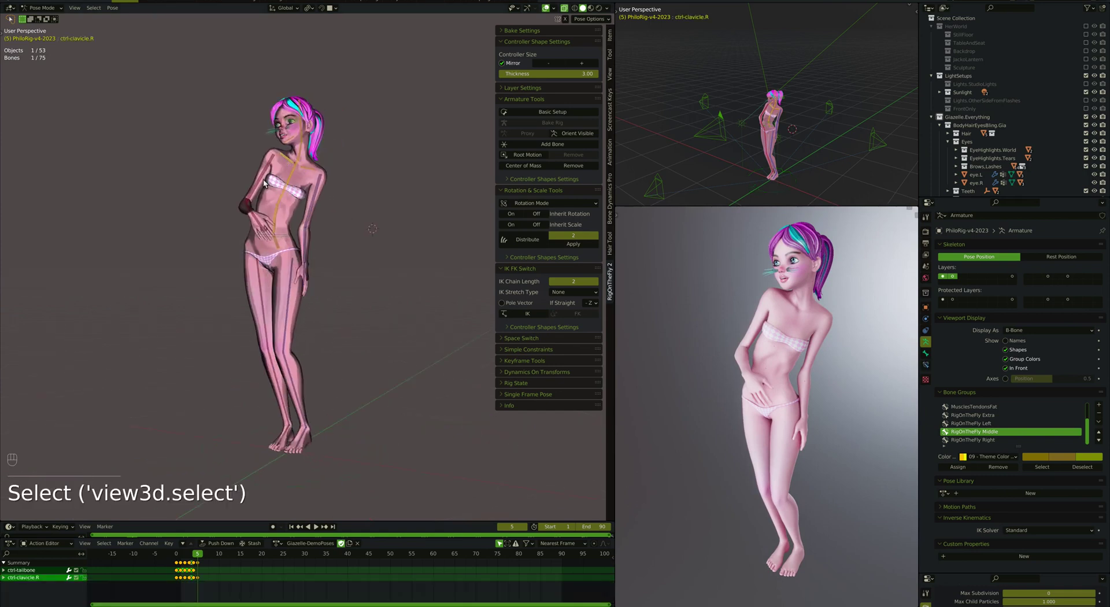
key(r)
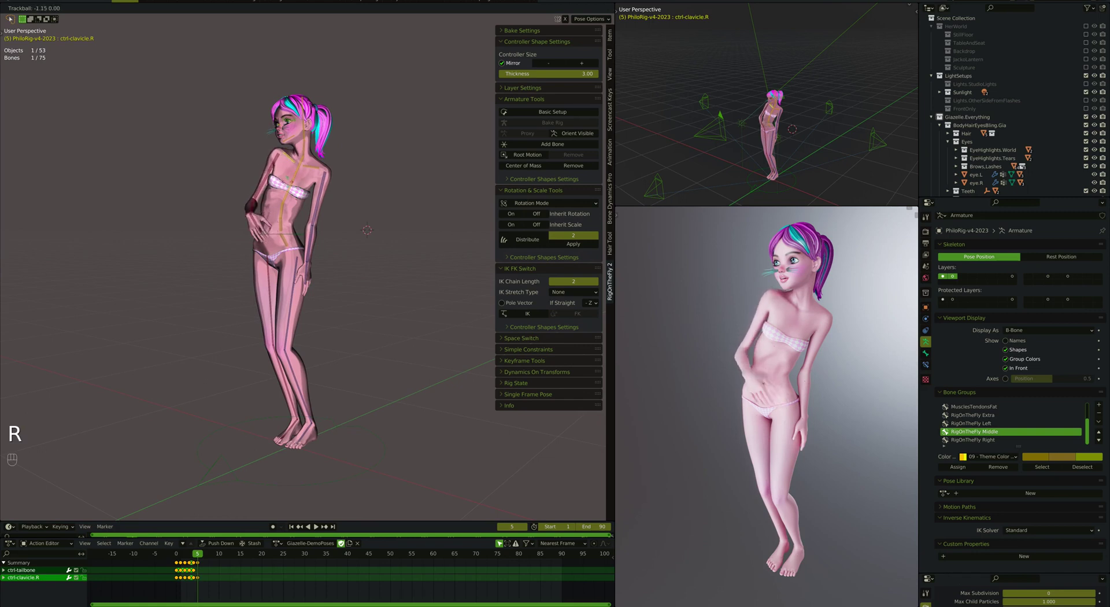
key(z)
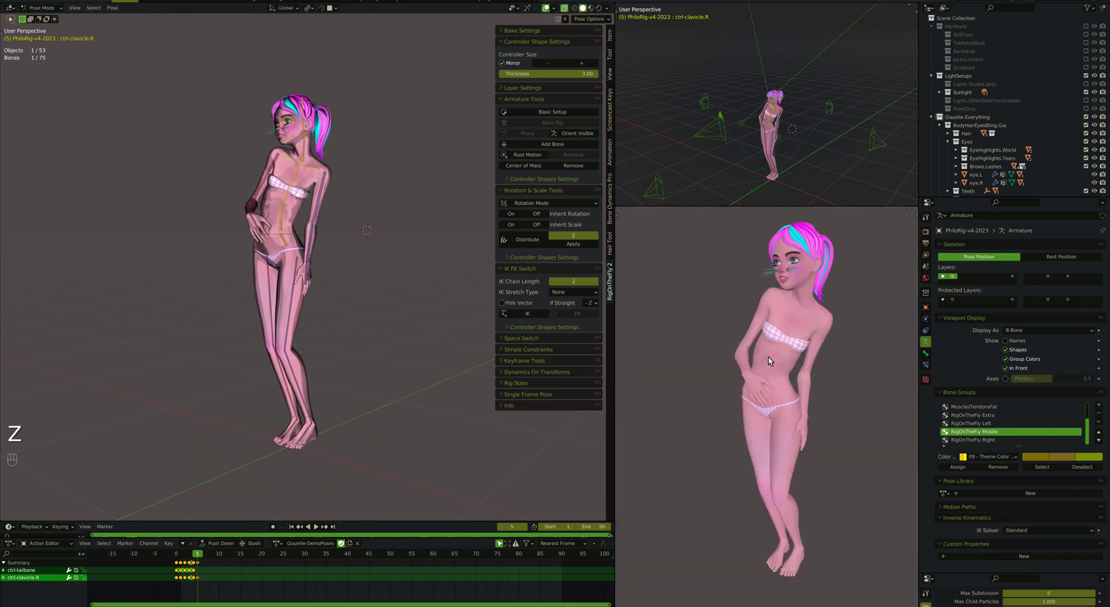
key(r)
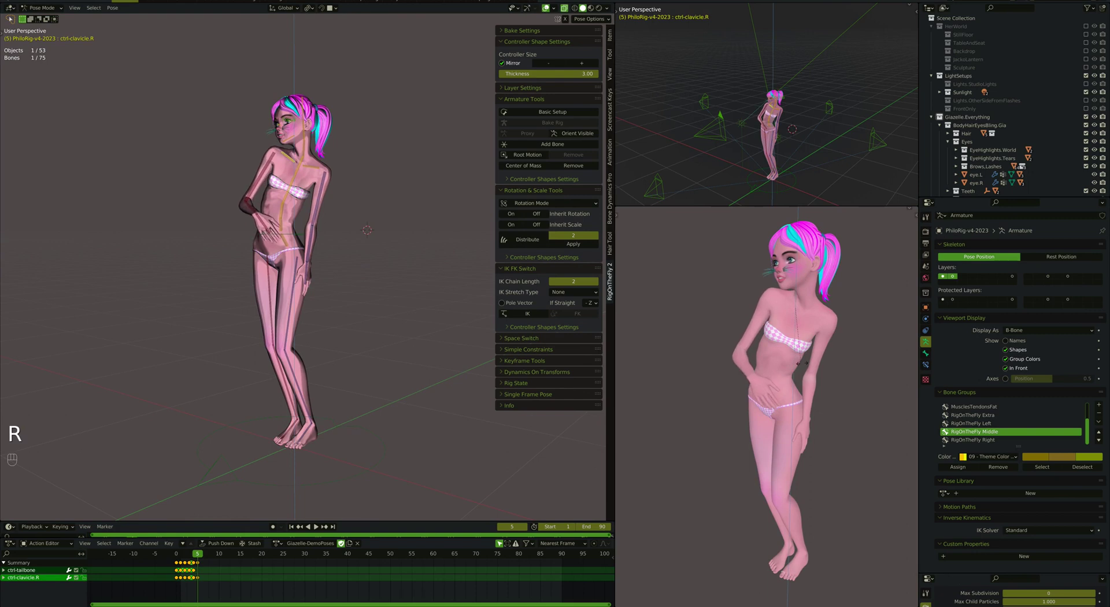
key(r)
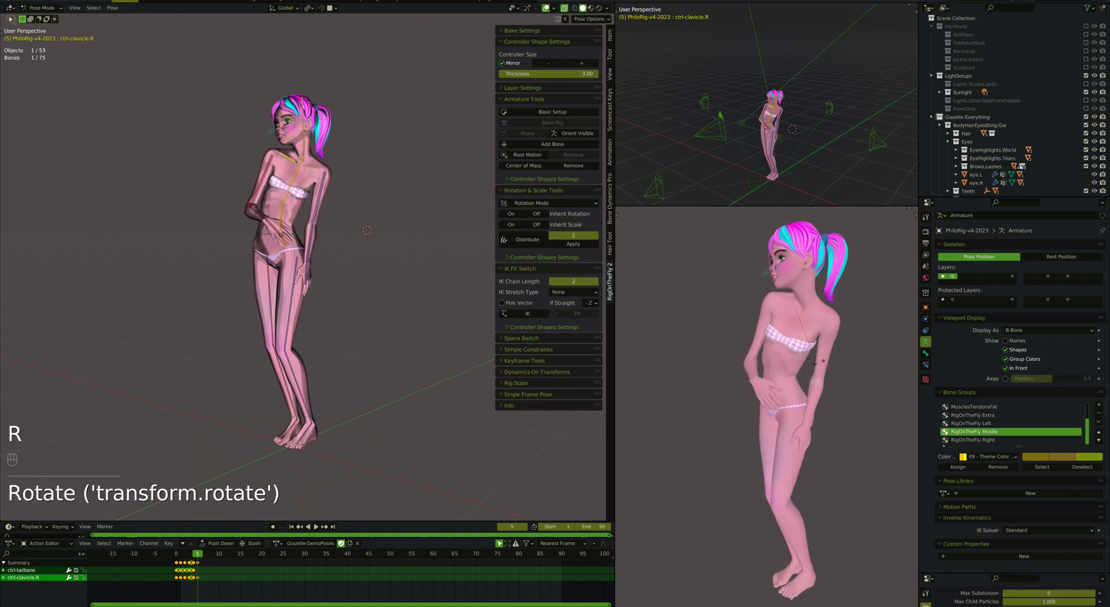
Rotate ctrl-humerus.R to re-angle the right upper arm
click(267, 220)
click(260, 200)
key(r)
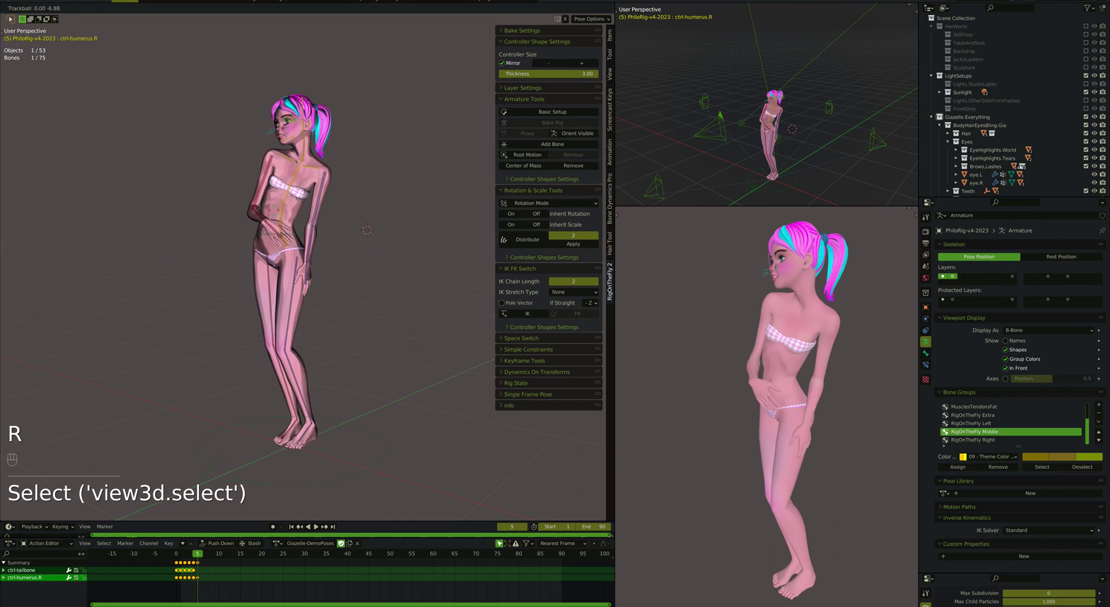
key(r)
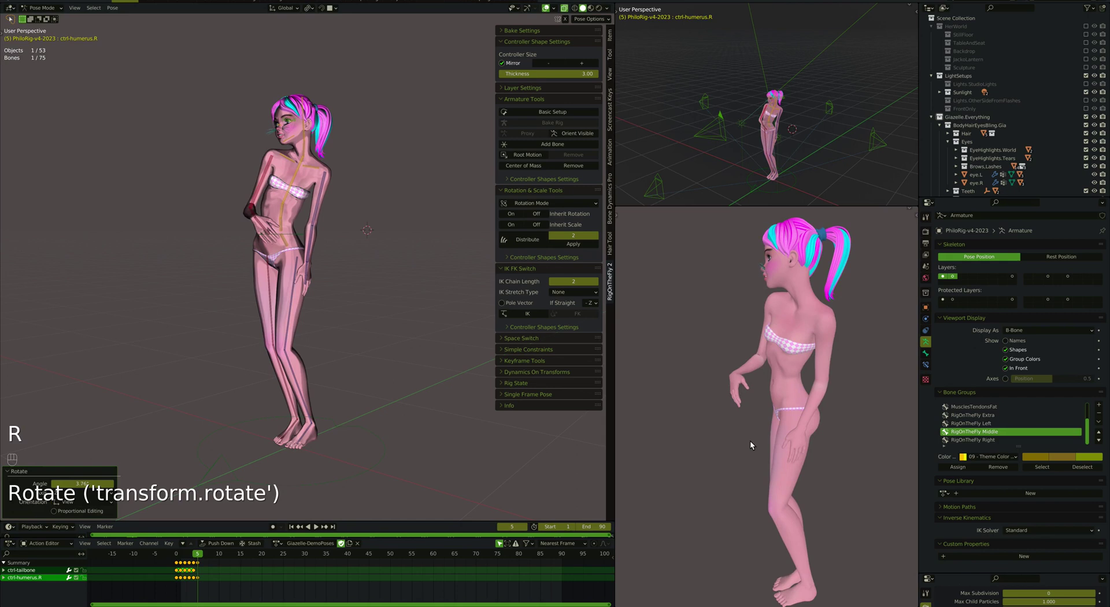
key(r)
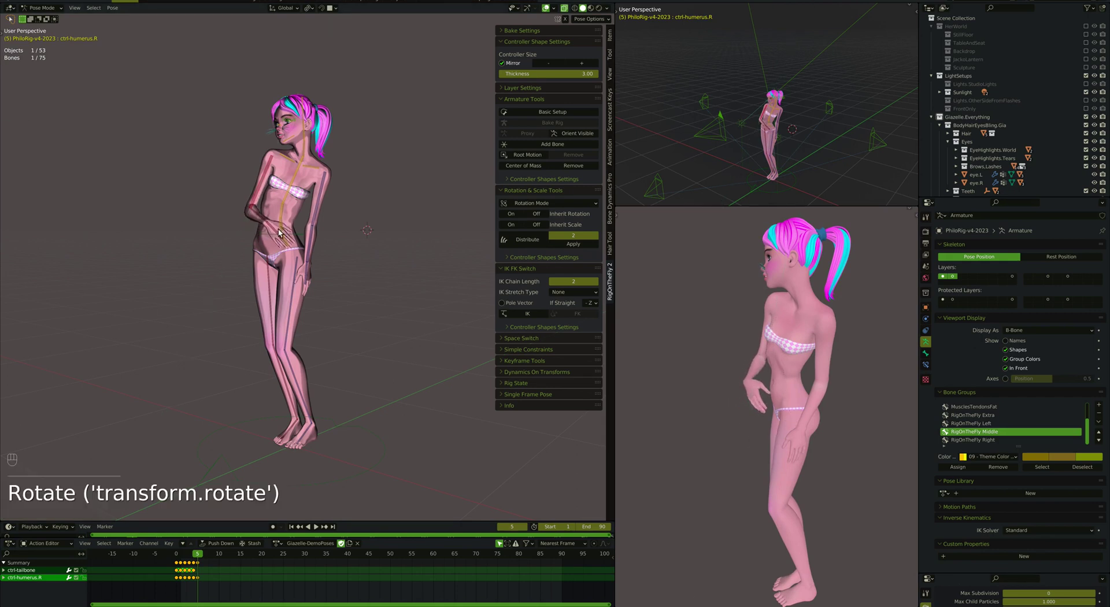
Reposition and rotate ctrl-hand.R, then review the arm from front and side views
click(281, 231)
key(r)
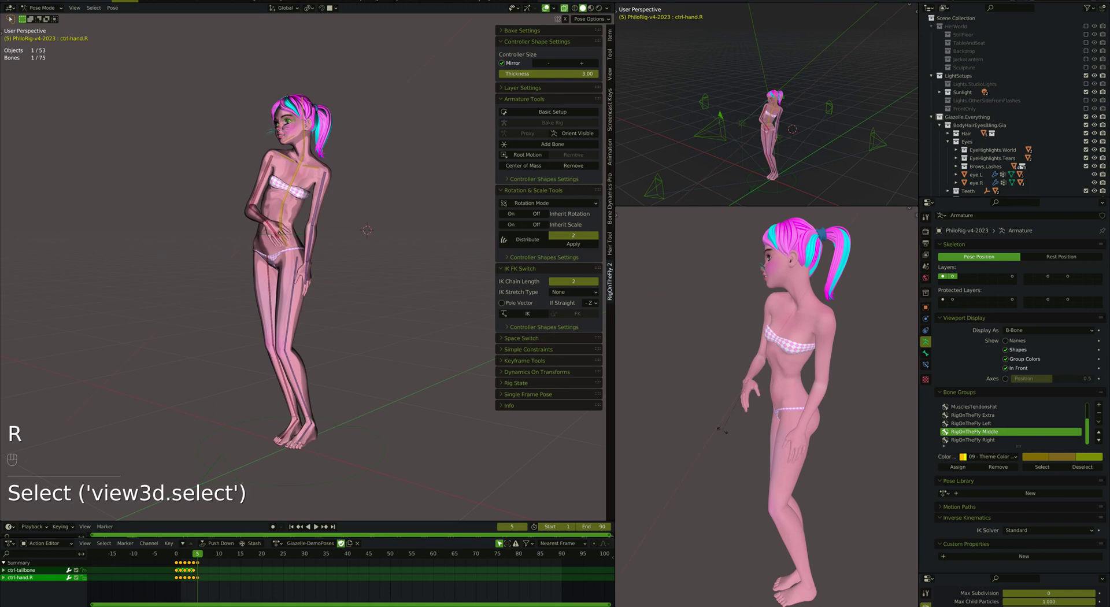
key(r)
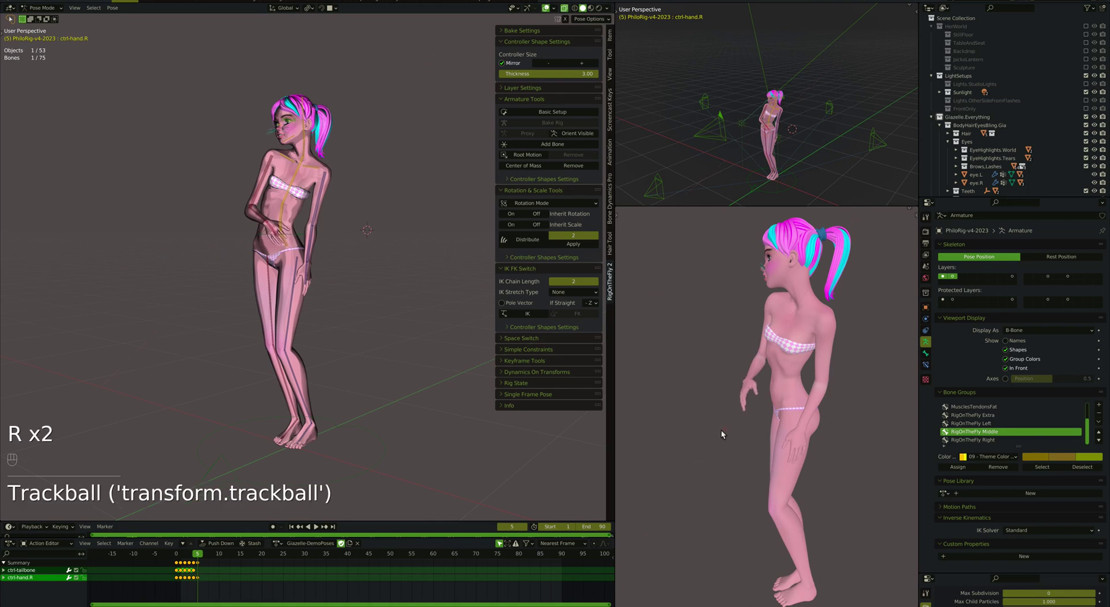
key(r)
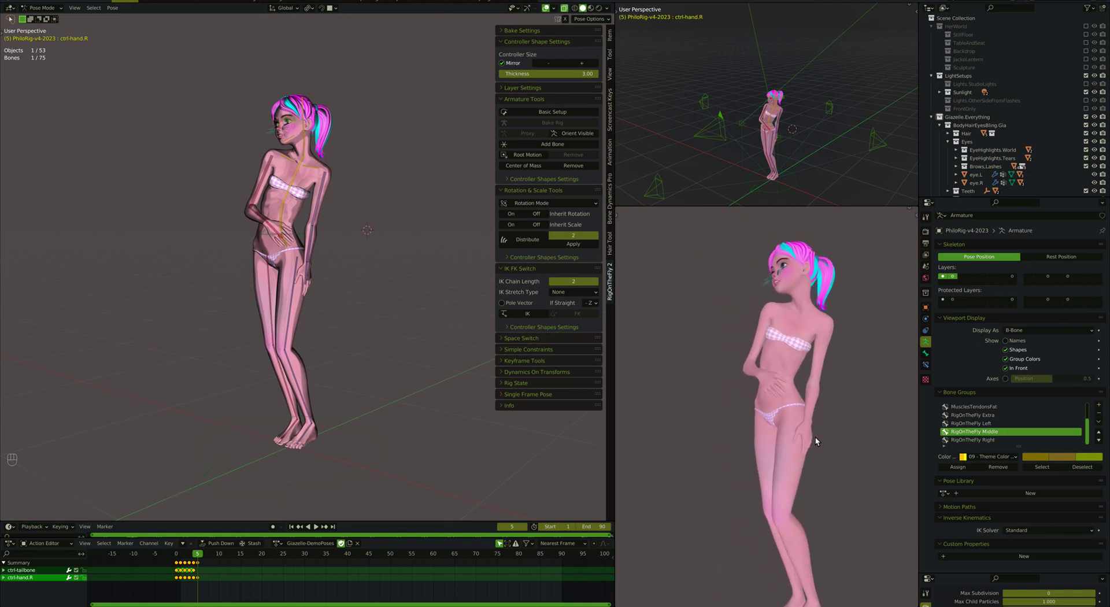
key(super+Down)
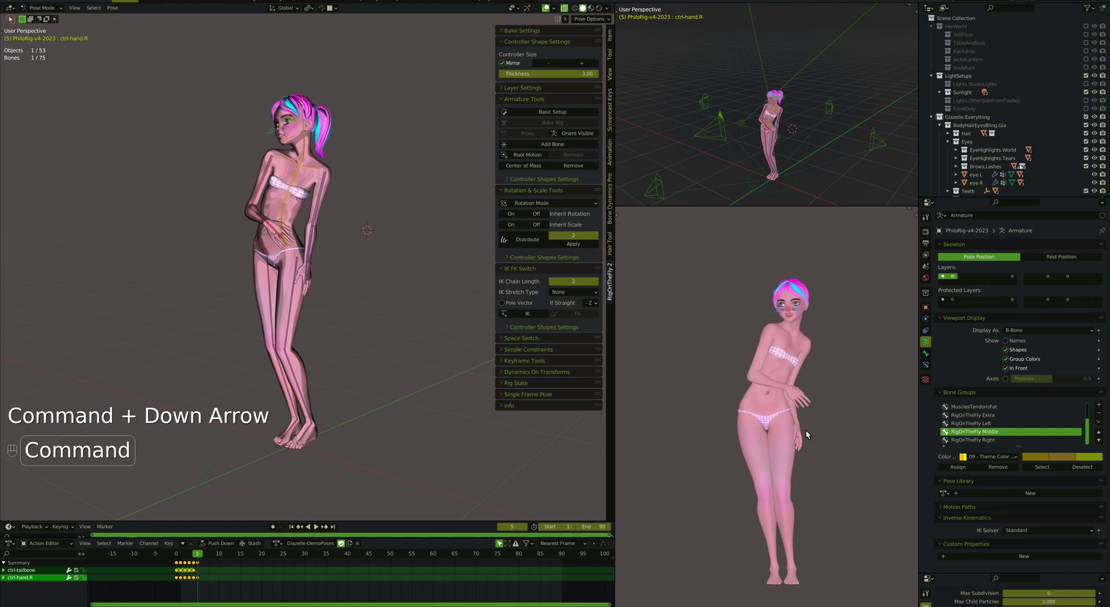
key(super+Right)
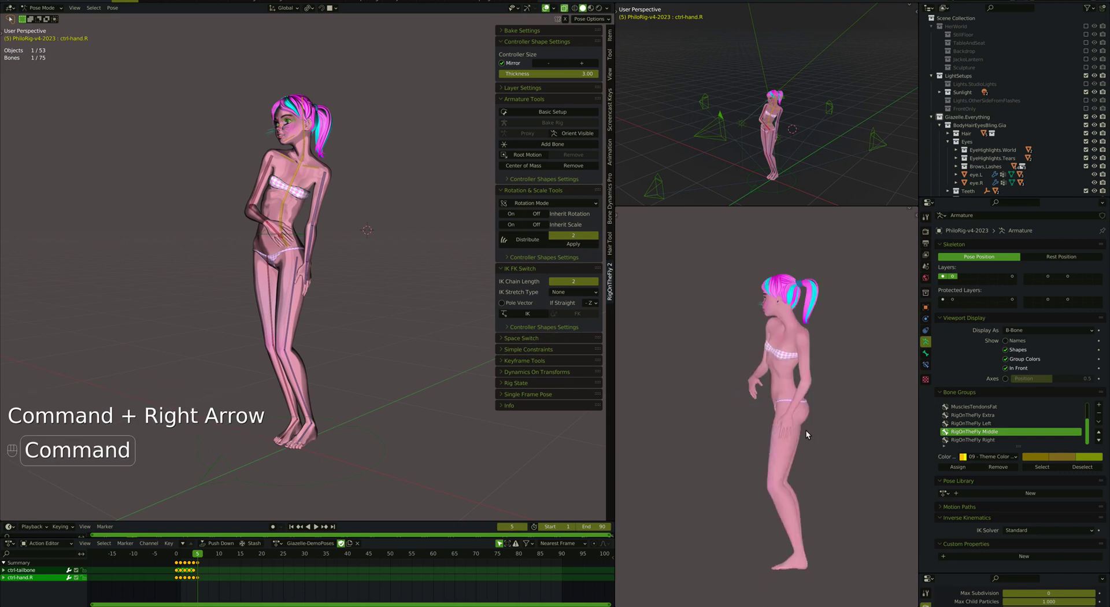